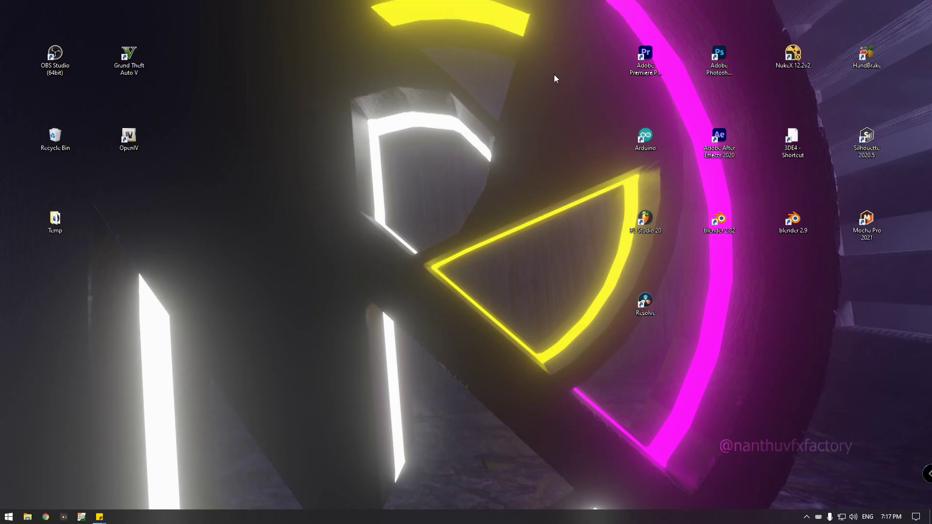
- Launch Silhouette 2020.5 from its desktop shortcut
click(871, 148)
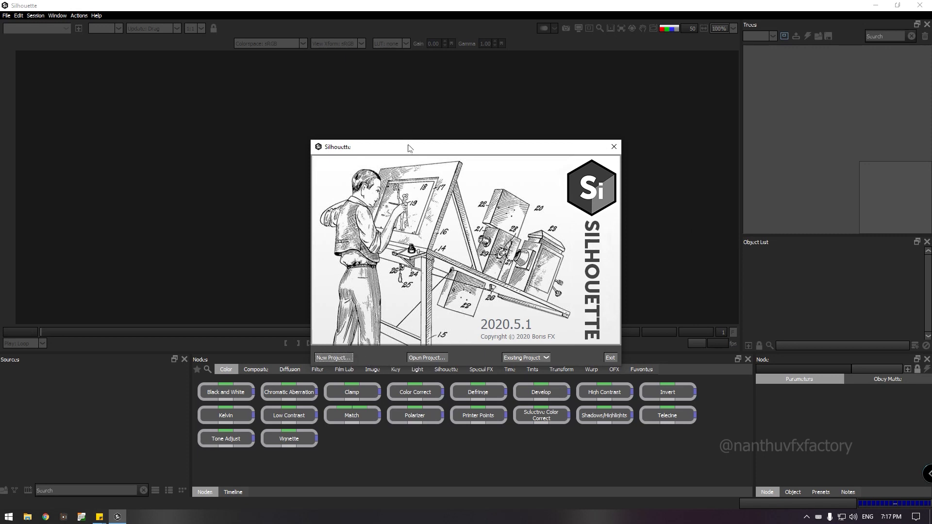
- Move the startup window aside and start a new project
drag(410, 149, 604, 514)
click(603, 514)
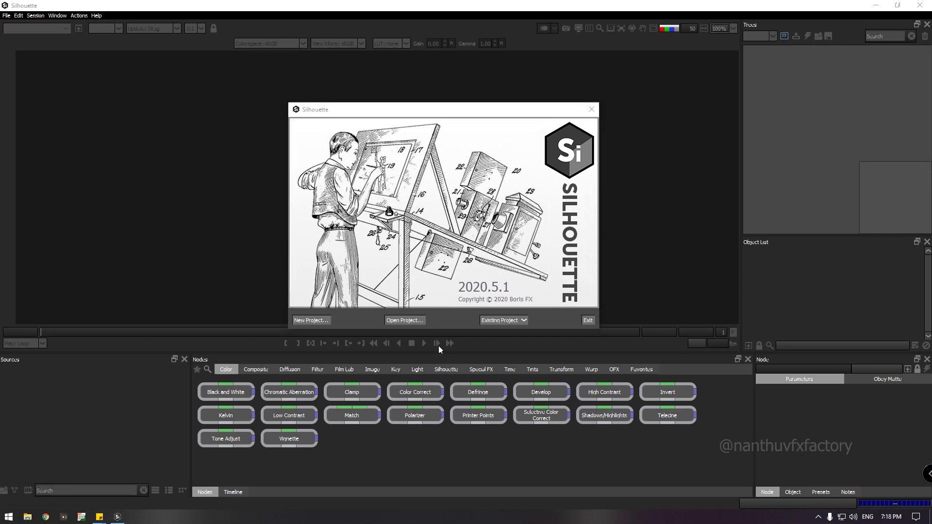
click(322, 324)
- Browse to the Episode_86 project directory as the storage location
click(540, 261)
click(579, 246)
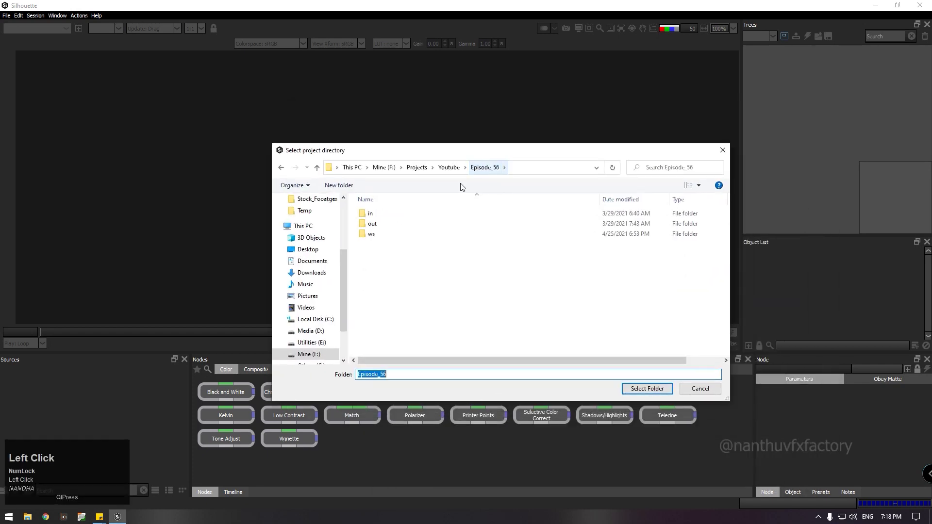
scroll(down, 3)
click(399, 304)
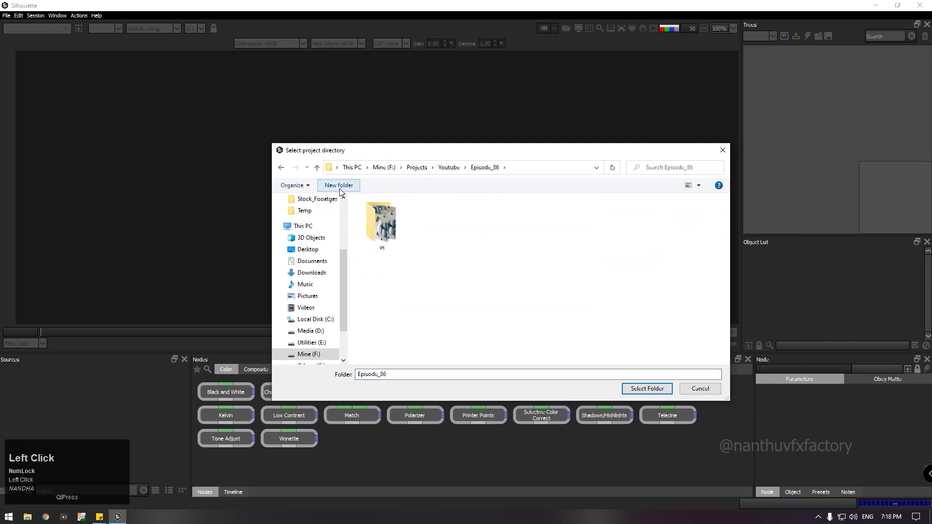
- Create a ws folder there, accept it as project directory and name the project episode_86
click(343, 194)
text(ws)
click(461, 289)
click(446, 235)
key(ctrl+c)
click(652, 392)
text(episode)
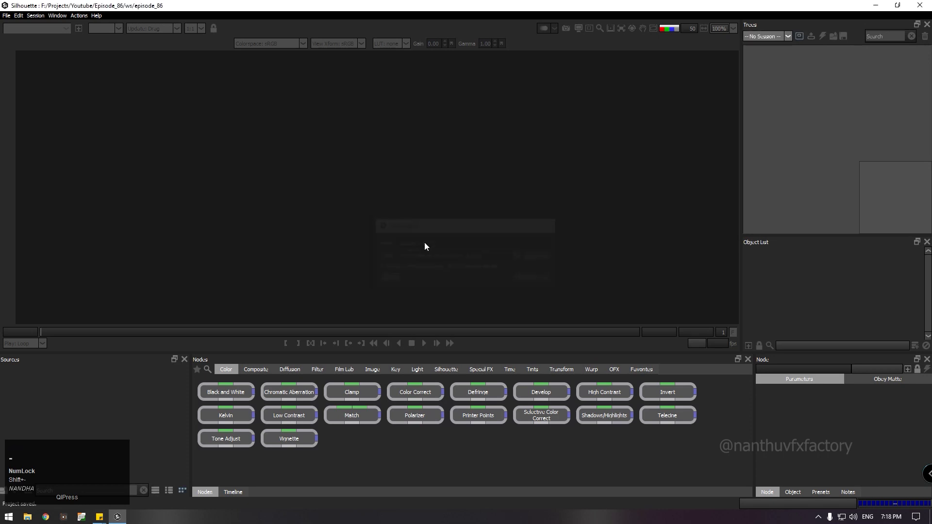
- Import the Sequence_paint image sequence from the project's in folder via File > Import > Media
click(9, 20)
click(117, 121)
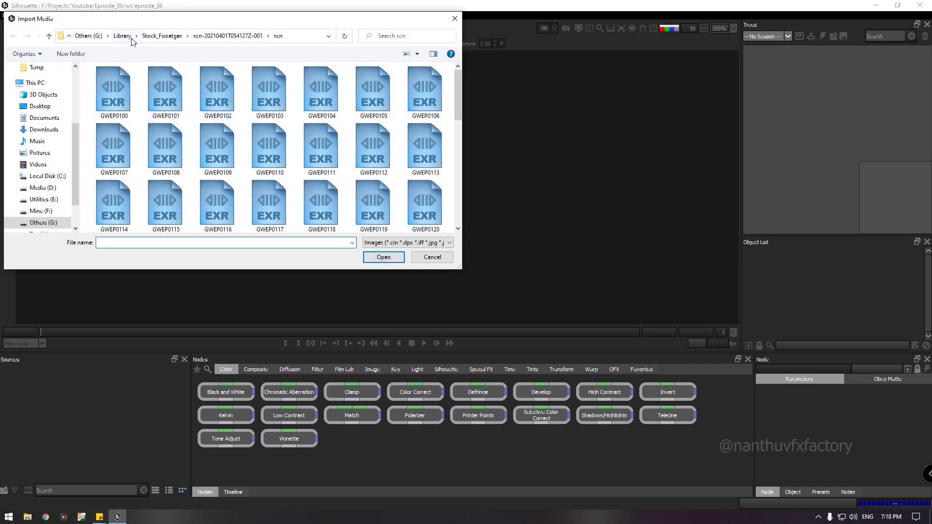
click(131, 36)
key(ctrl+v)
click(218, 35)
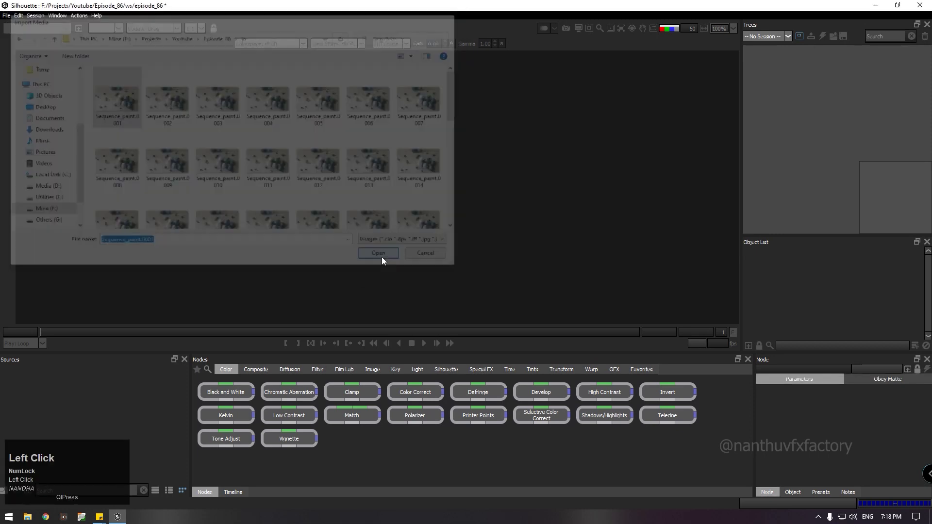
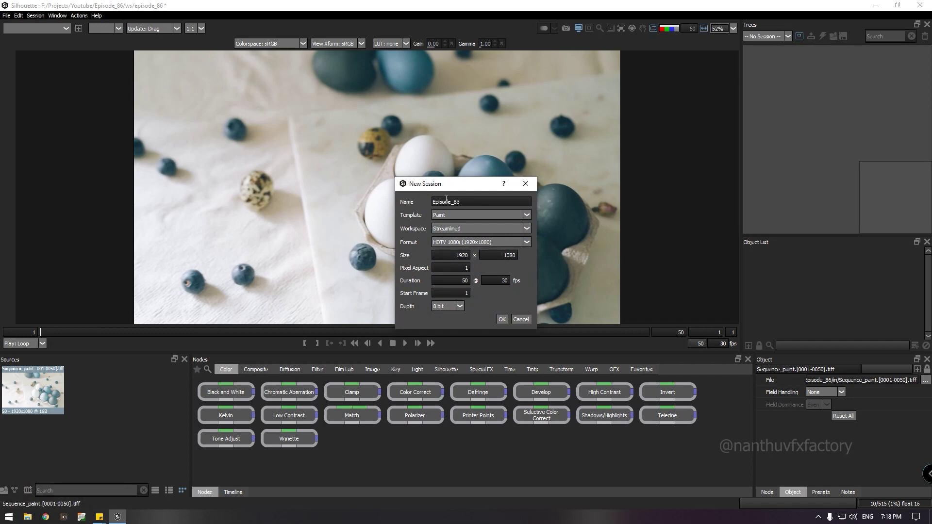
- Create the Episode_86 session on the Paint template, 1920x1080, 50 frames, 30 fps
click(454, 220)
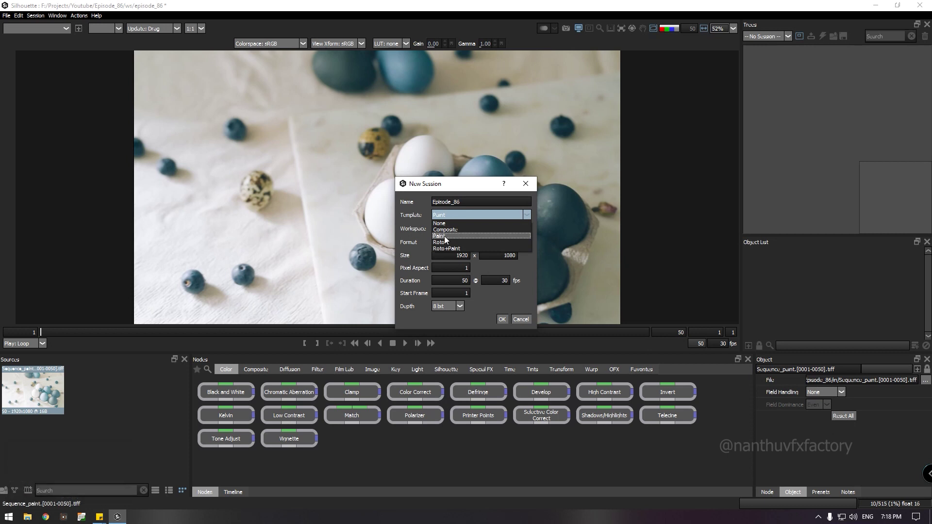
click(447, 240)
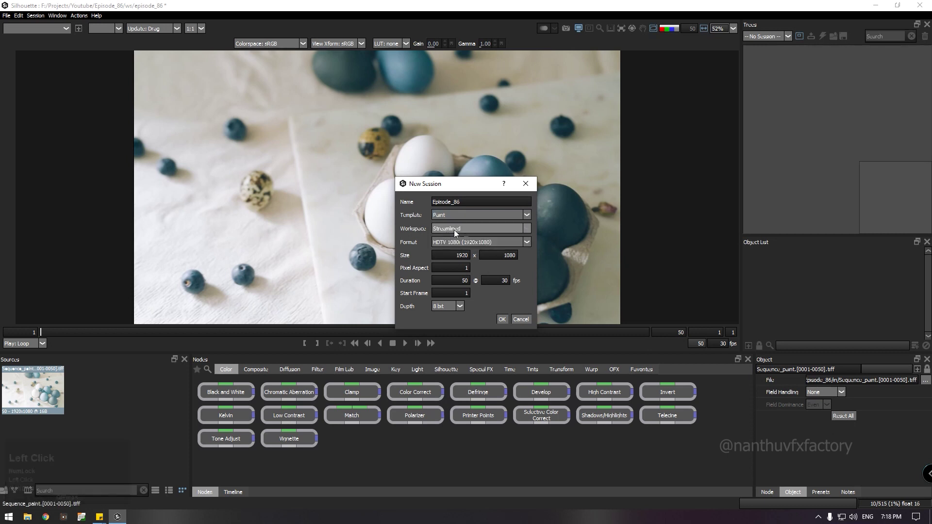
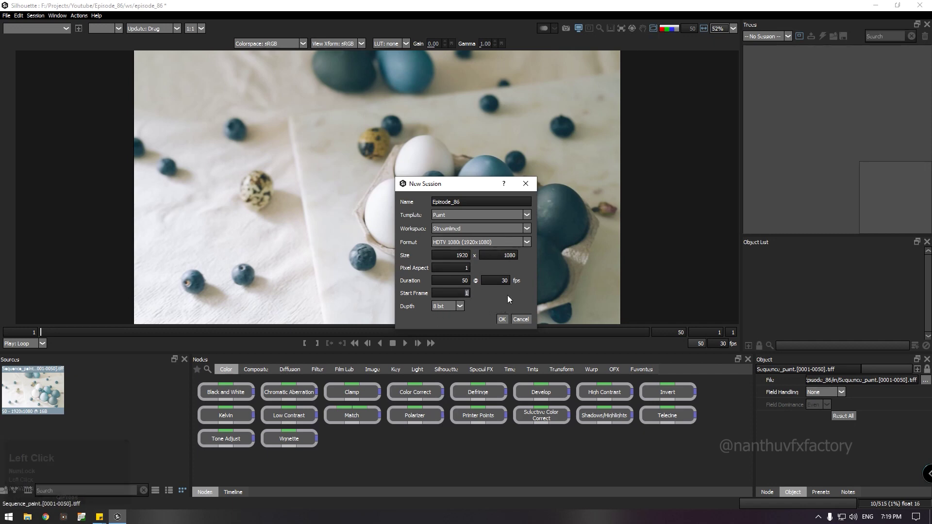
click(511, 300)
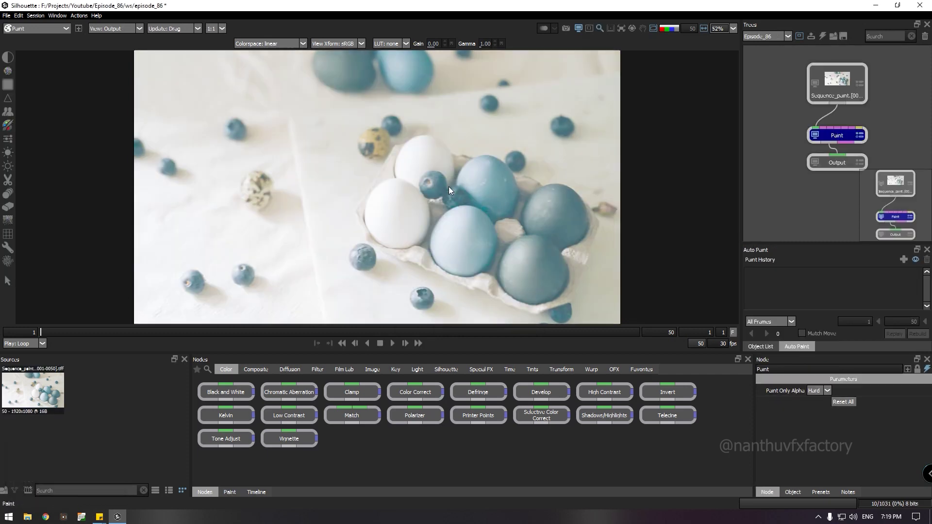
- Switch the viewer colour space from linear to sRGB
scroll(down, 3)
click(351, 47)
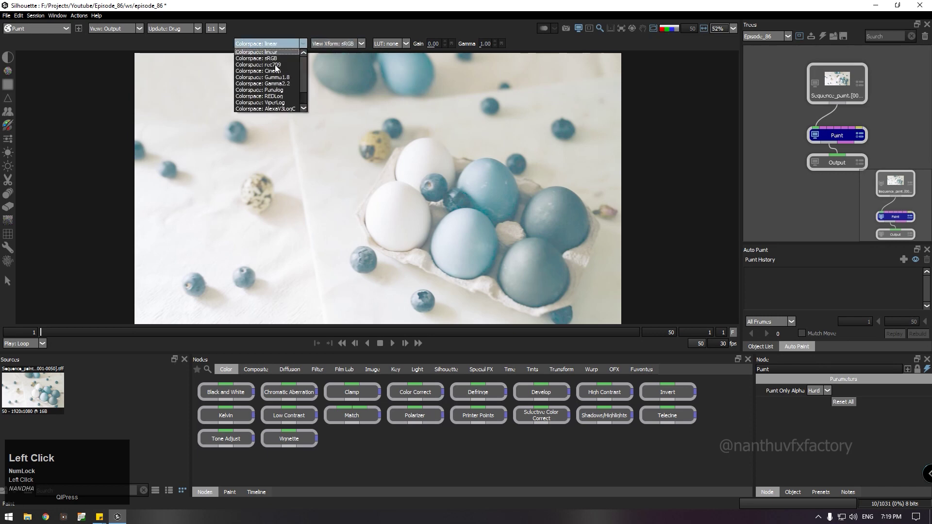
click(279, 62)
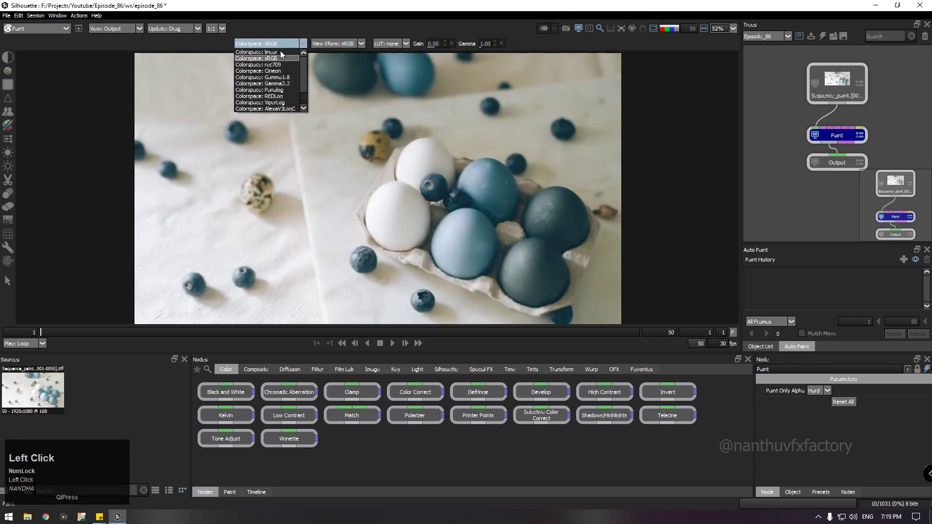
- Compare rec709 against sRGB and settle on sRGB for viewing
click(282, 46)
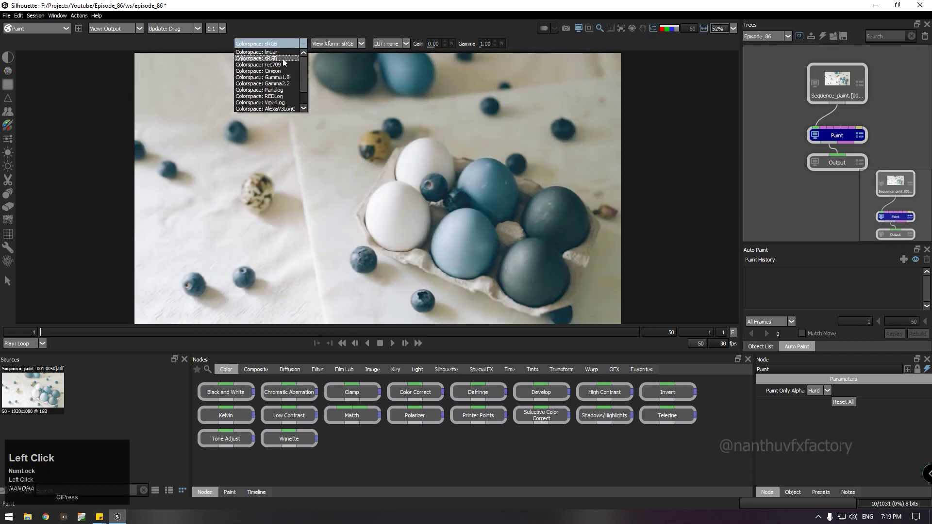
click(285, 69)
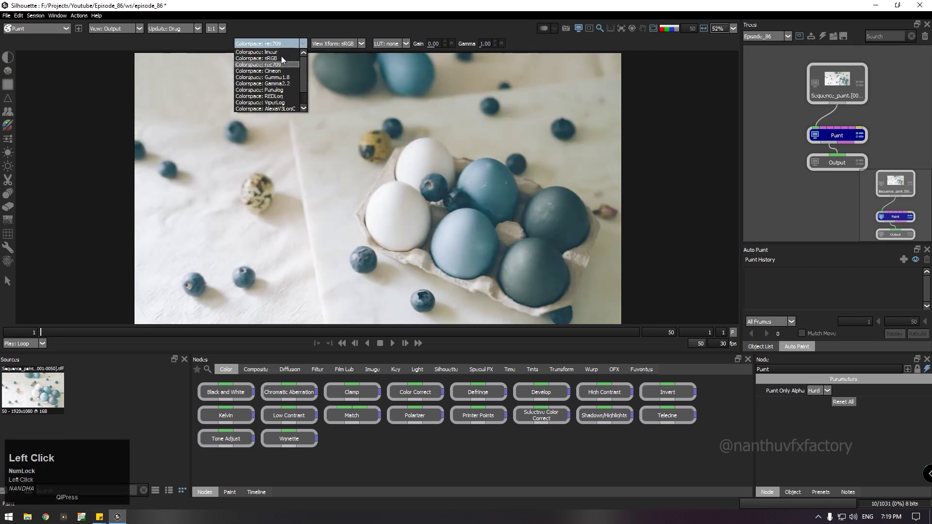
click(284, 62)
- Zoom the viewer onto the quail egg, select the footage node and show the Paint settings panel
scroll(up, 3)
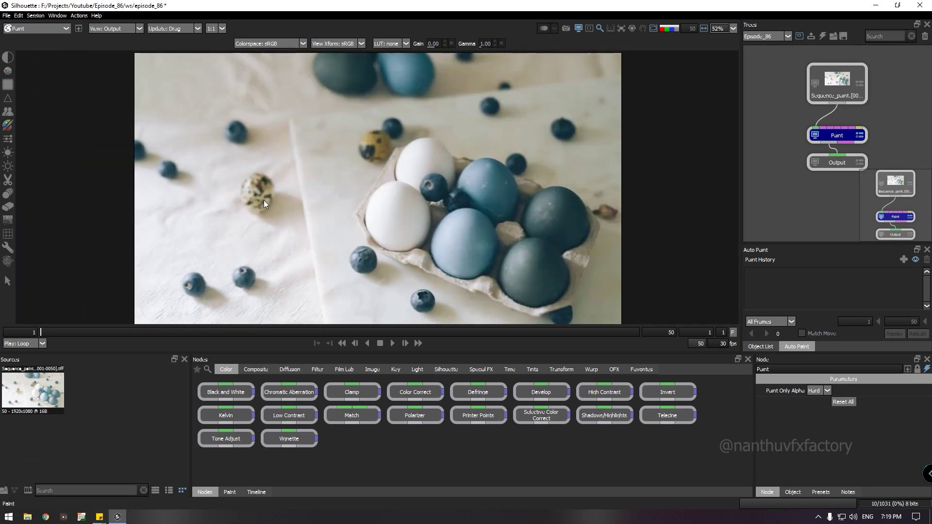
scroll(up, 3)
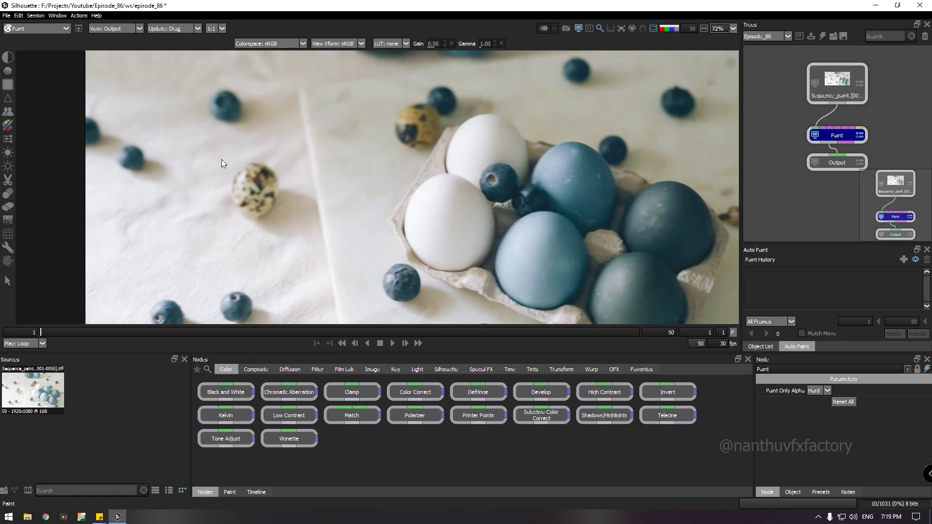
scroll(up, 3)
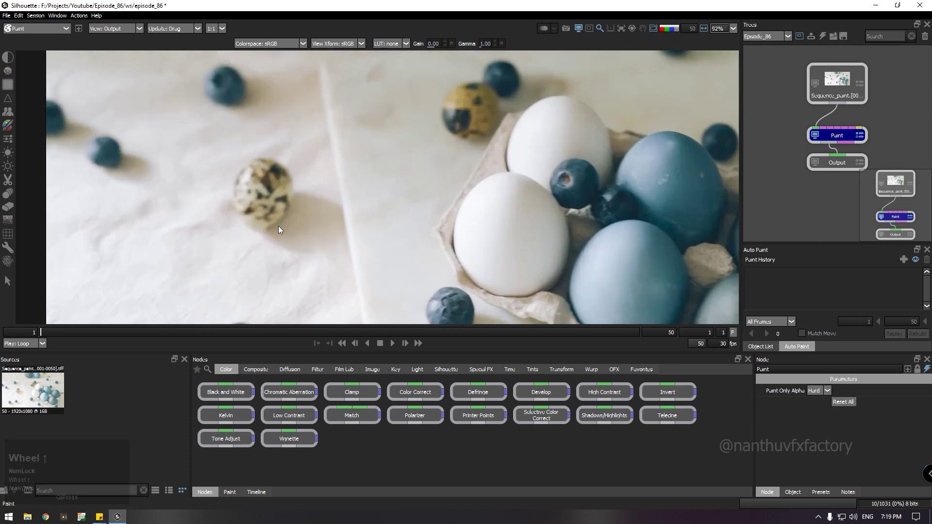
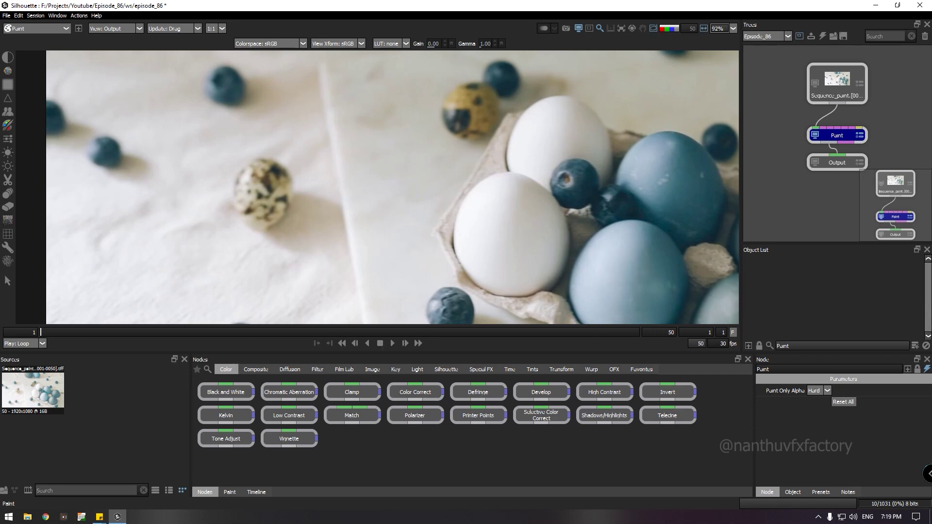
click(234, 500)
click(833, 171)
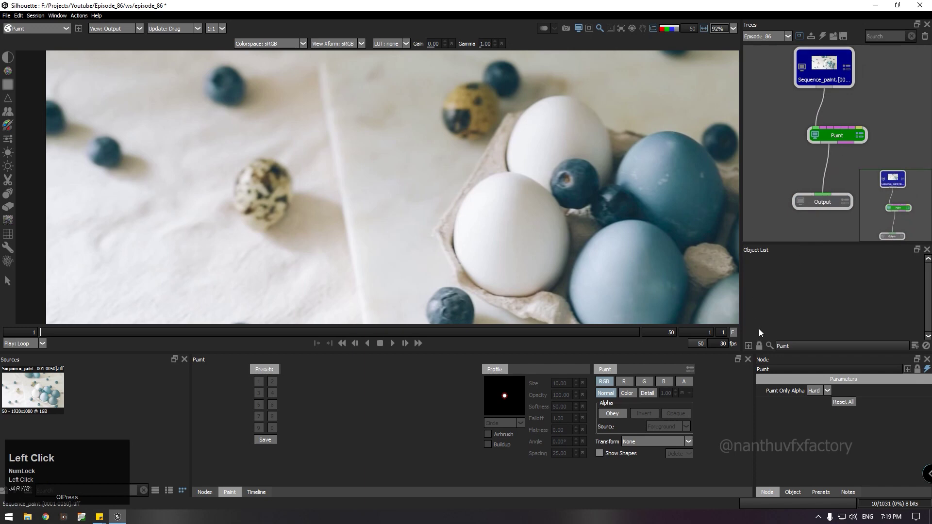
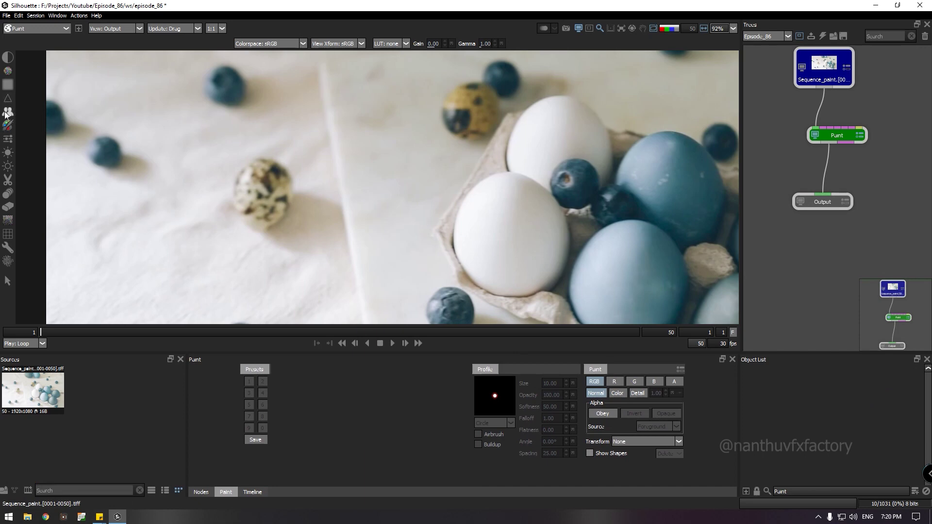
- Switch to Clone painting and set the clone source point near the egg
click(8, 116)
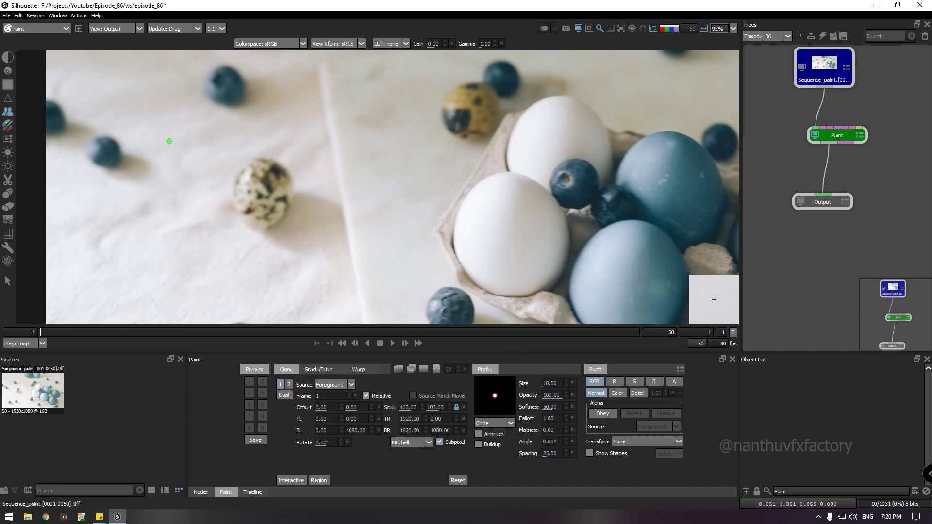
scroll(up, 3)
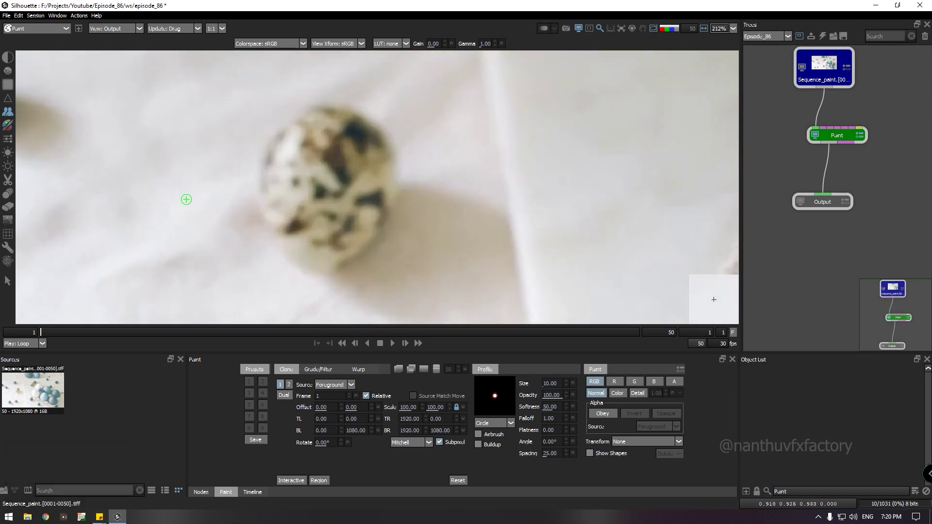
scroll(down, 3)
key(space)
click(395, 351)
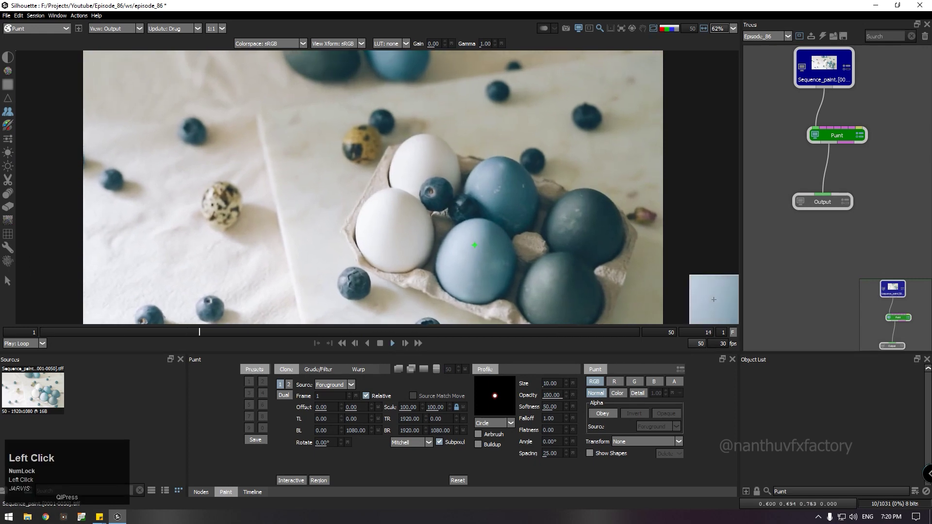
scroll(down, 3)
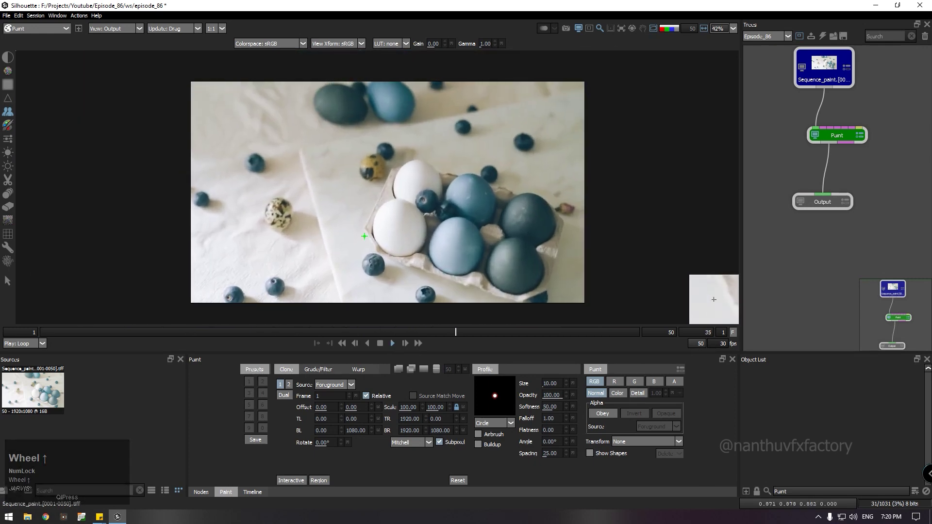
- Step through the footage to frame 23 and return to the Composite workspace
key(F1)
key(F2)
scroll(up, 3)
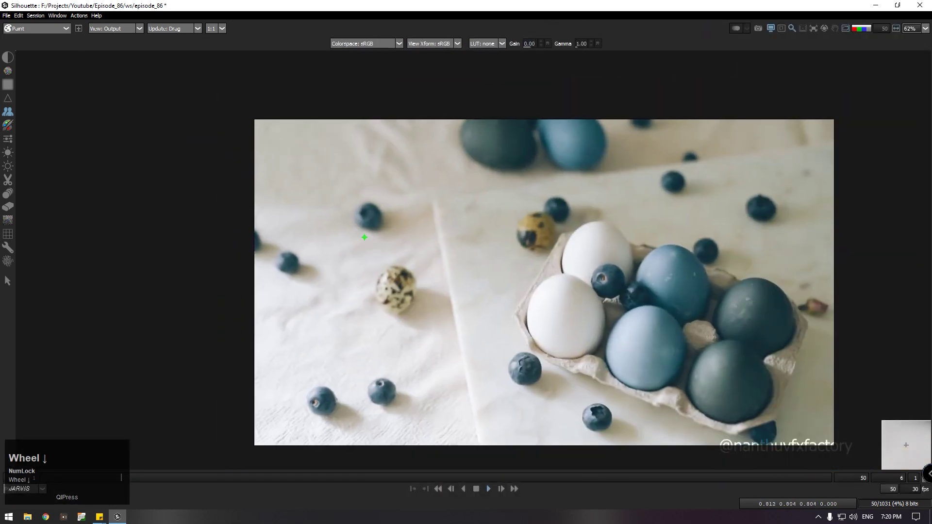
scroll(down, 3)
key(space)
key(f)
key(F2)
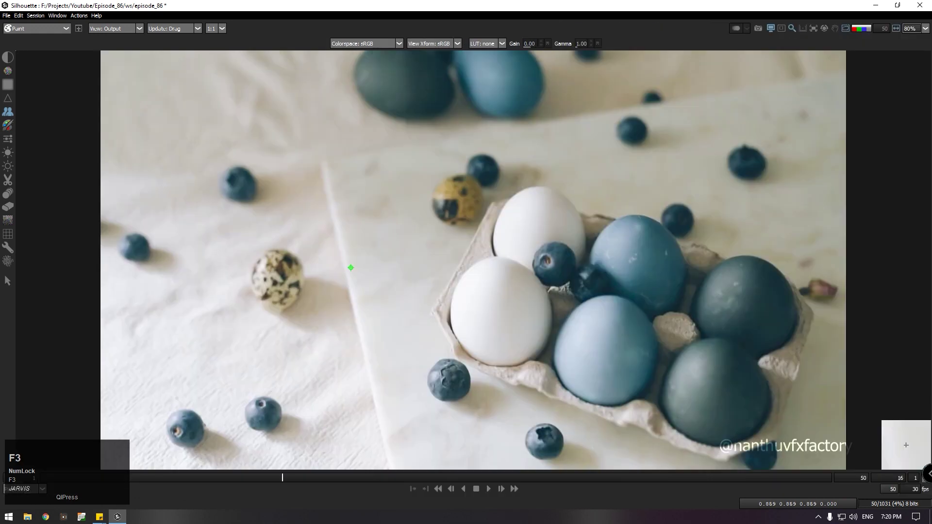
key(F3)
key(F1)
key(F3)
key(space)
click(495, 497)
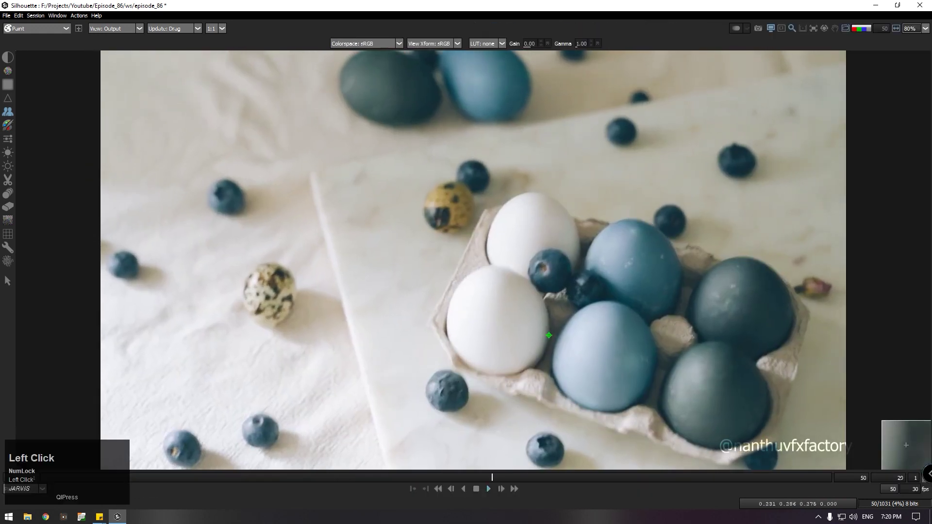
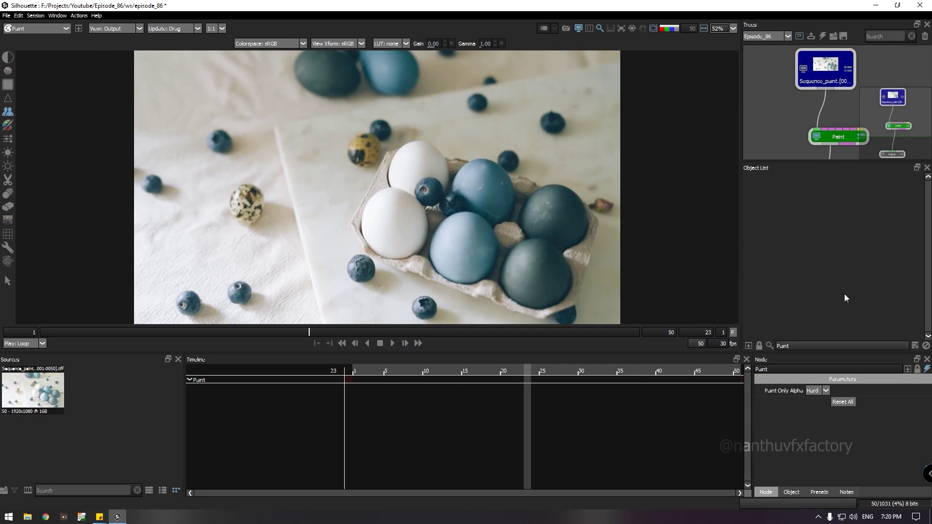
key(F2)
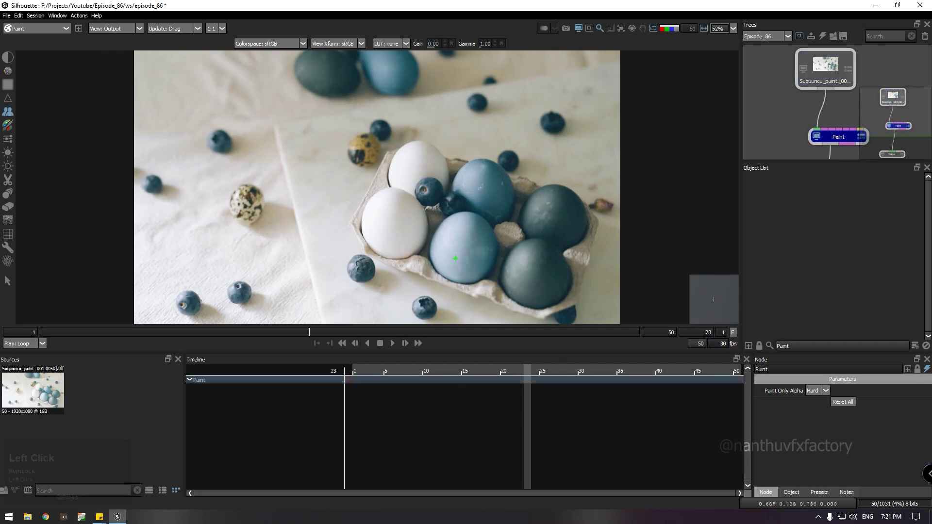
key(F1)
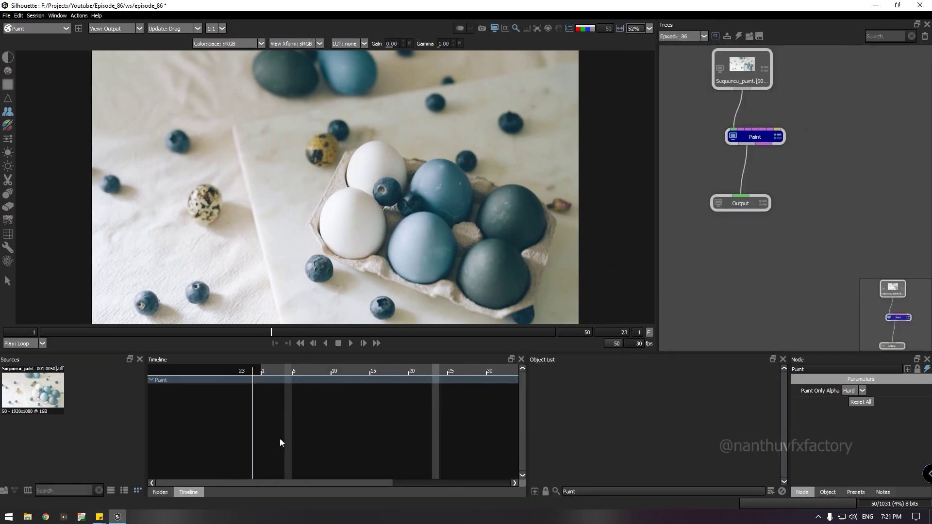
click(166, 497)
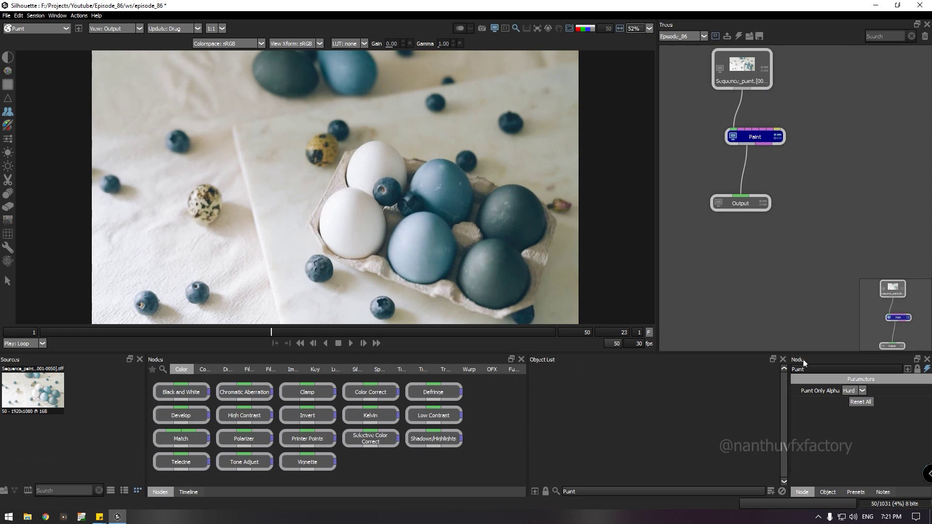
click(764, 145)
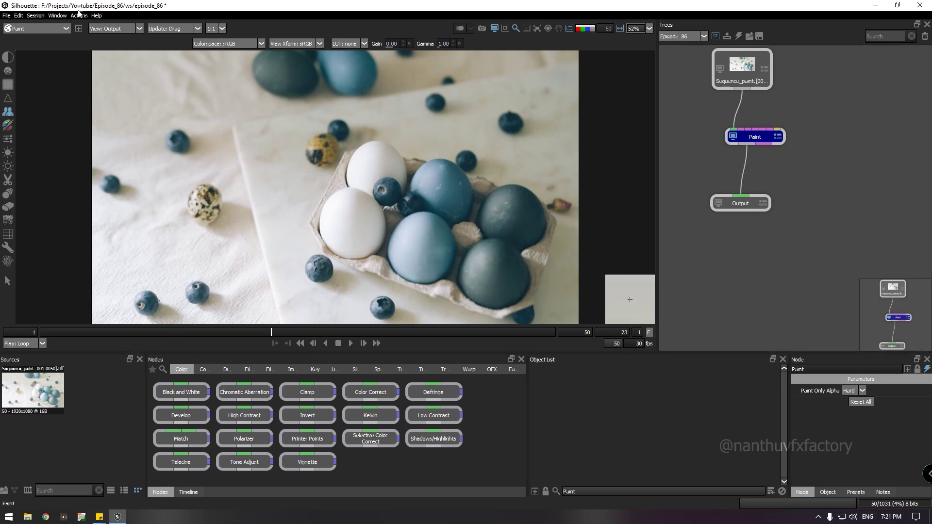
click(32, 19)
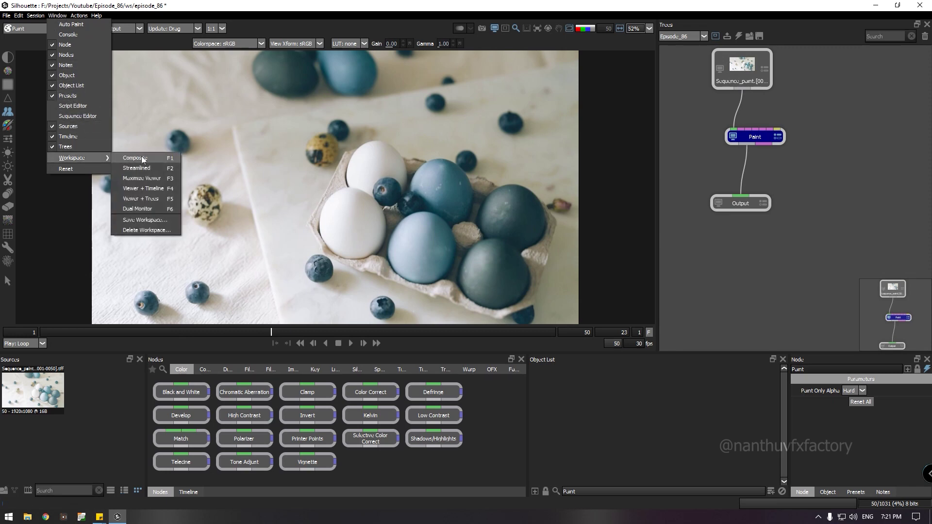
click(146, 174)
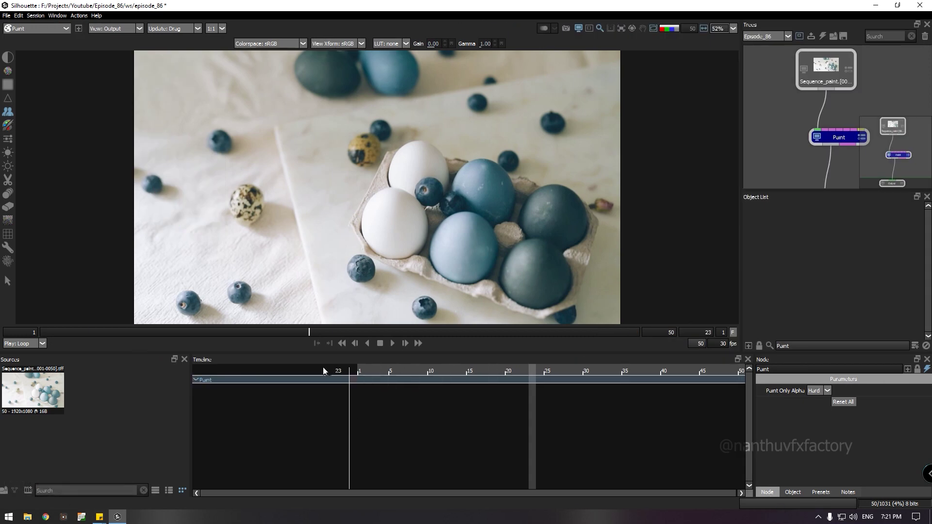
click(785, 423)
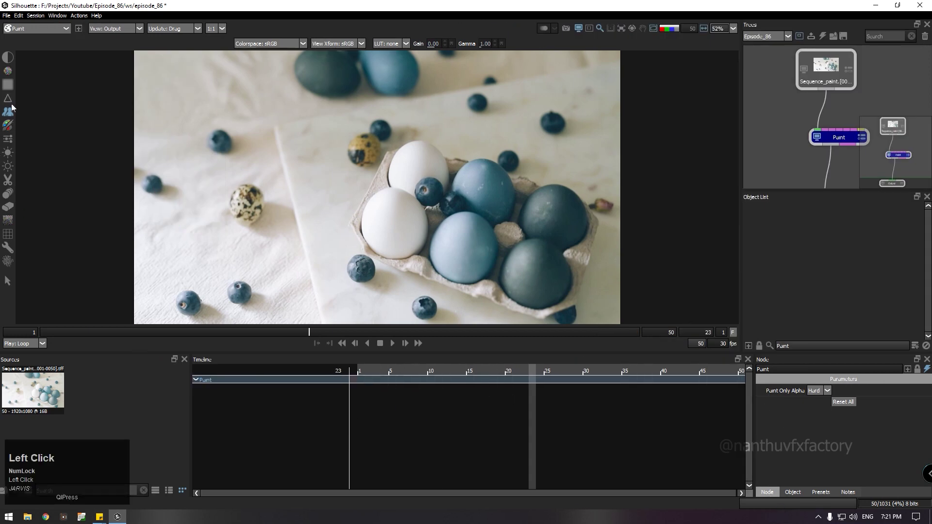
click(11, 116)
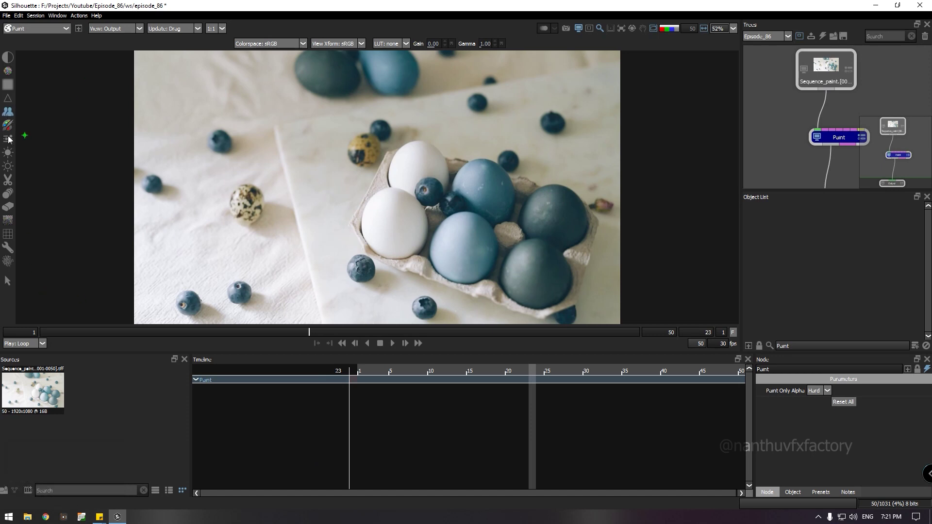
click(8, 115)
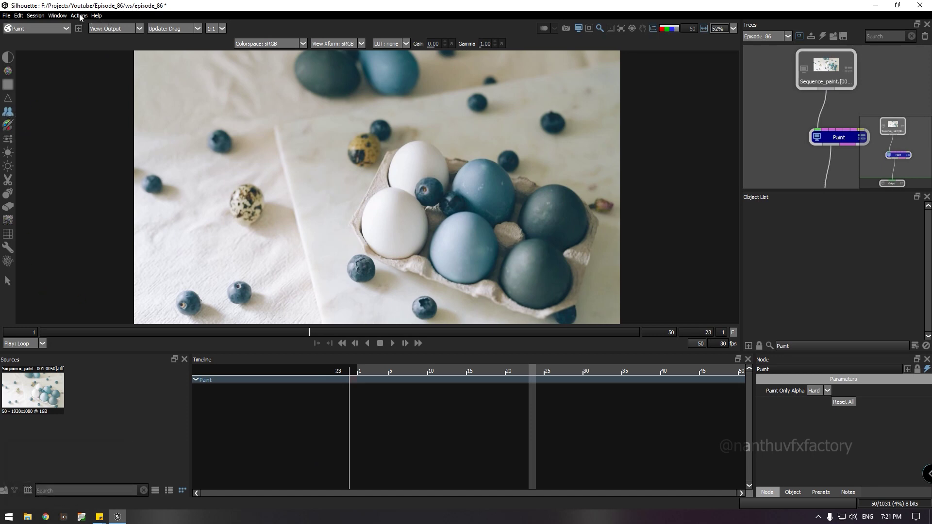
click(60, 19)
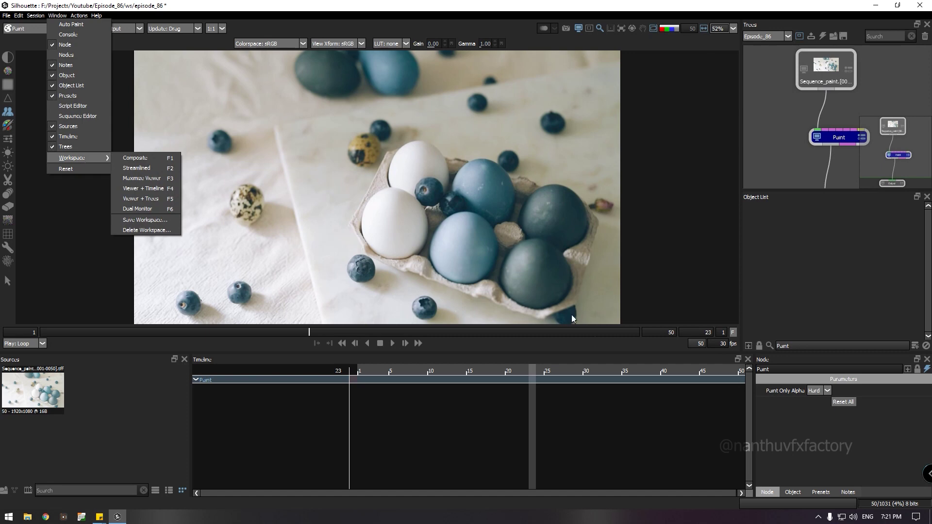
click(644, 510)
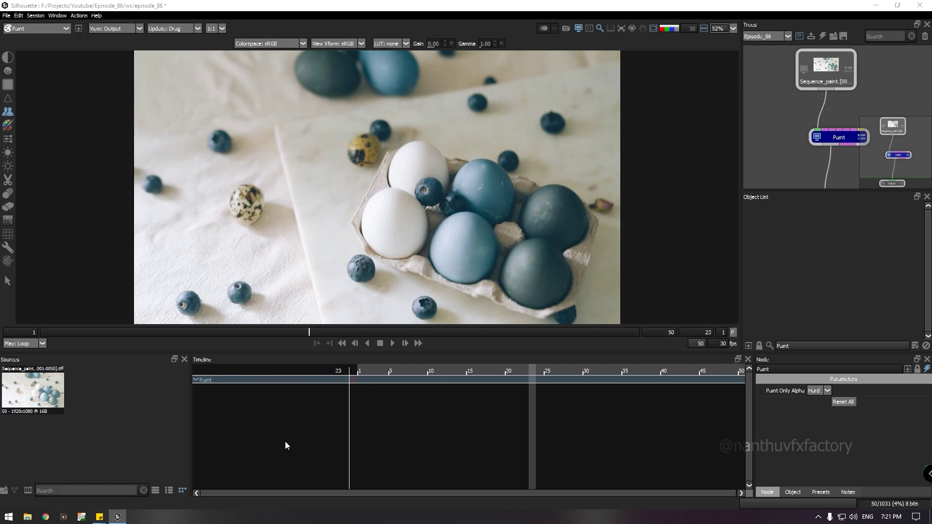
key(F1)
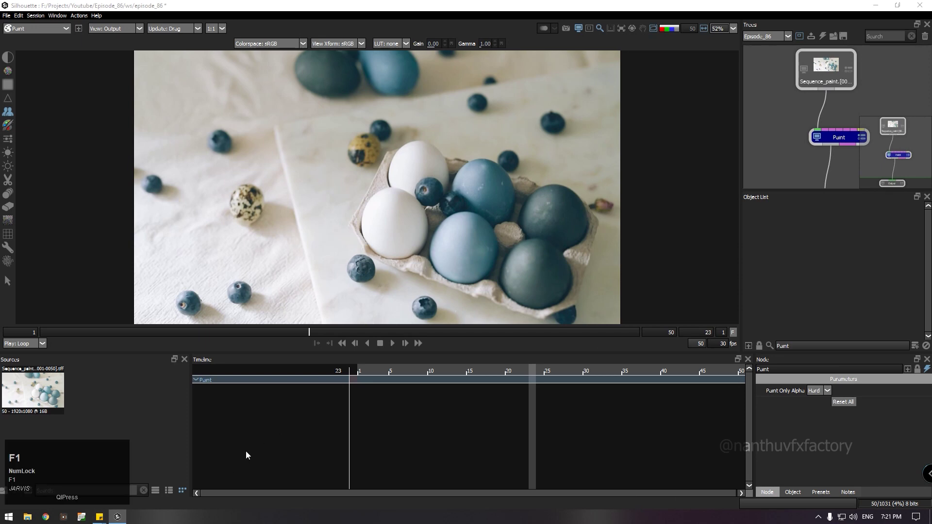
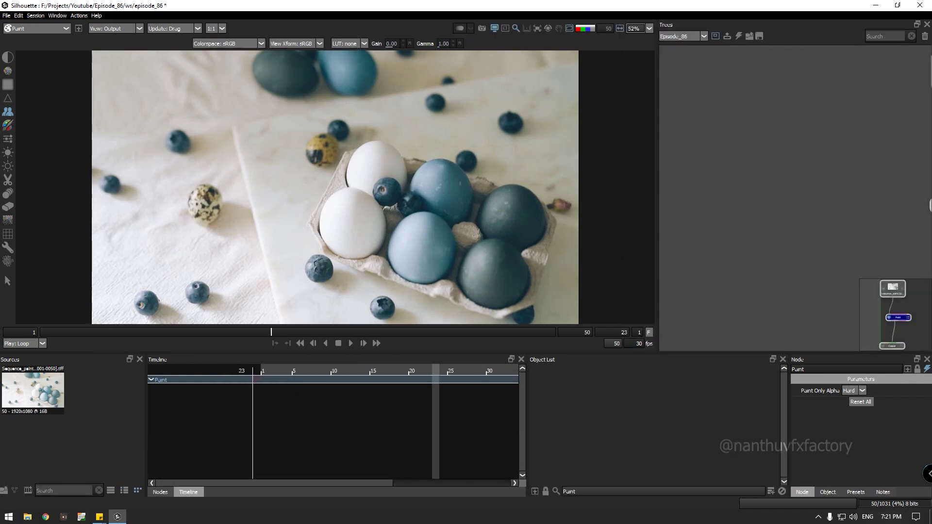
click(834, 385)
key(F1)
key(F2)
key(F1)
key(F2)
click(168, 496)
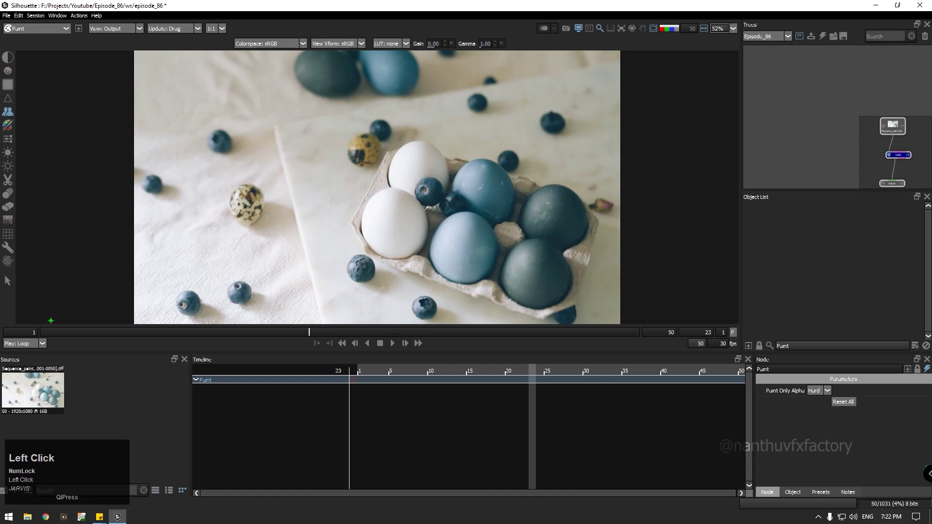
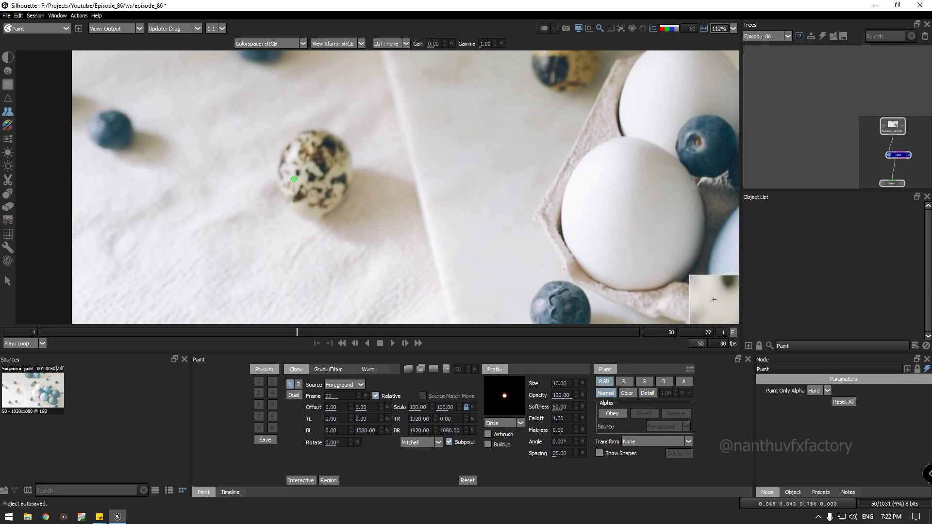
- Zoom the viewer in on the quail egg at frame 22
scroll(up, 3)
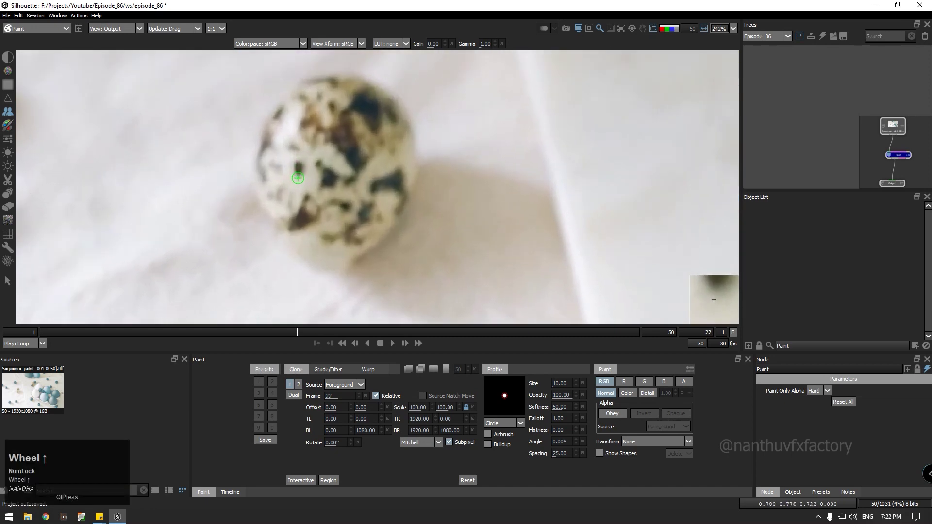
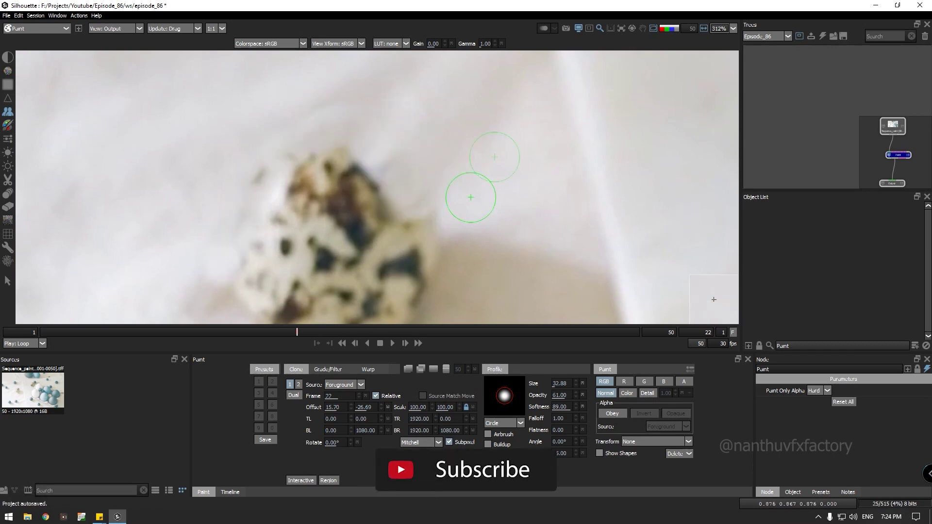
- Adjust the zoom on frame 22 while clone-painting cloth over the loose quail egg
scroll(up, 3)
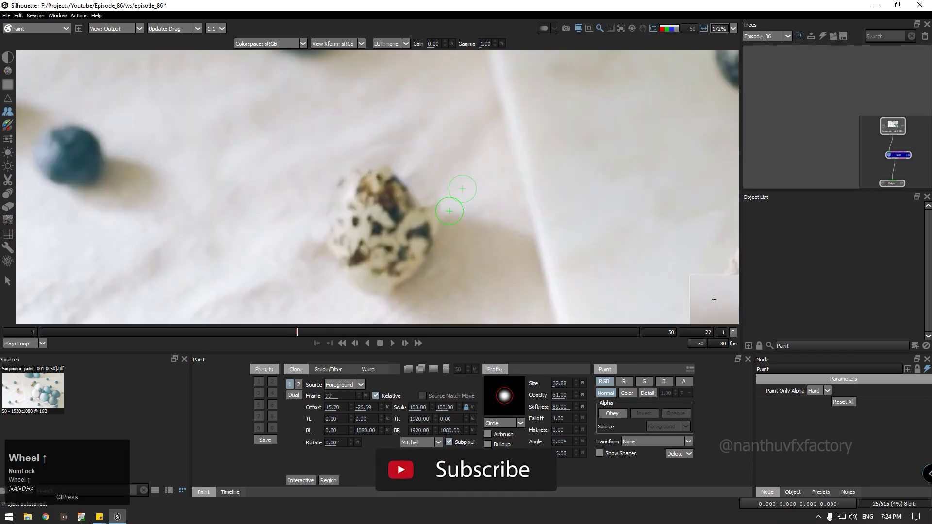
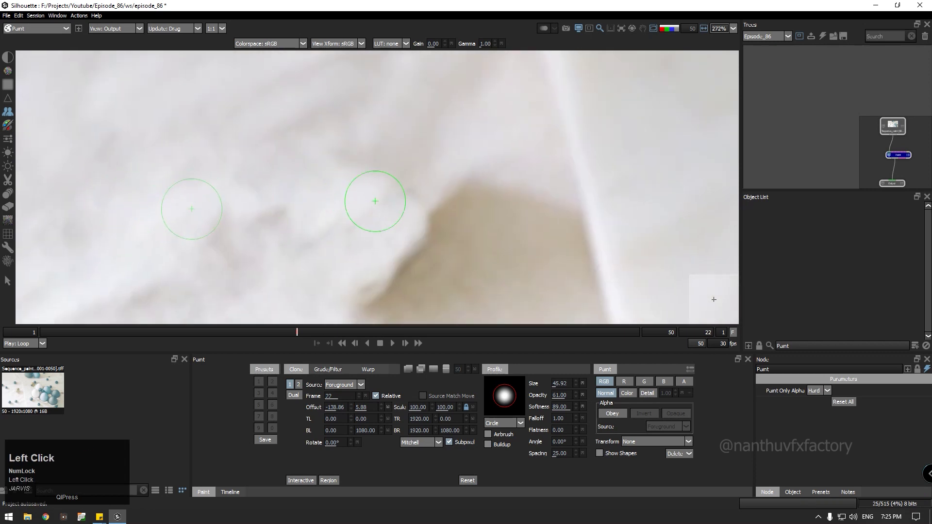
scroll(down, 3)
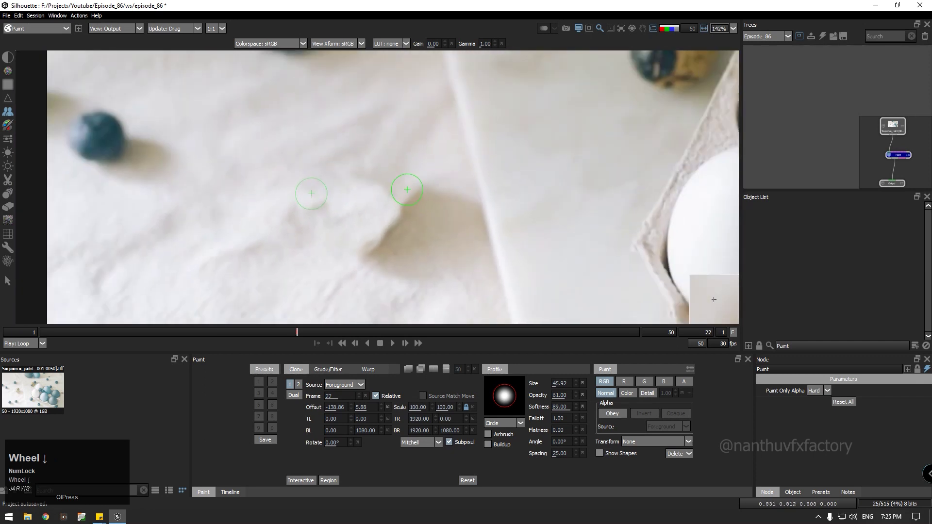
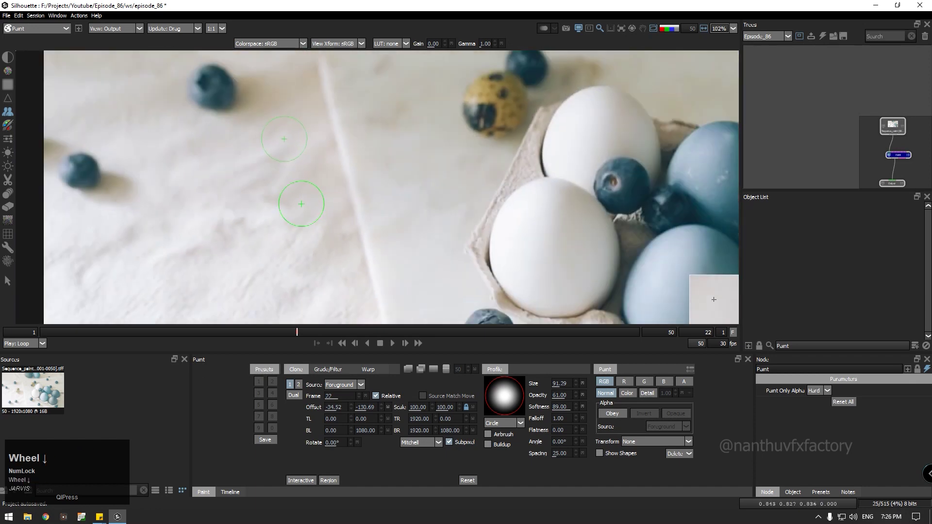
scroll(down, 3)
scroll(up, 3)
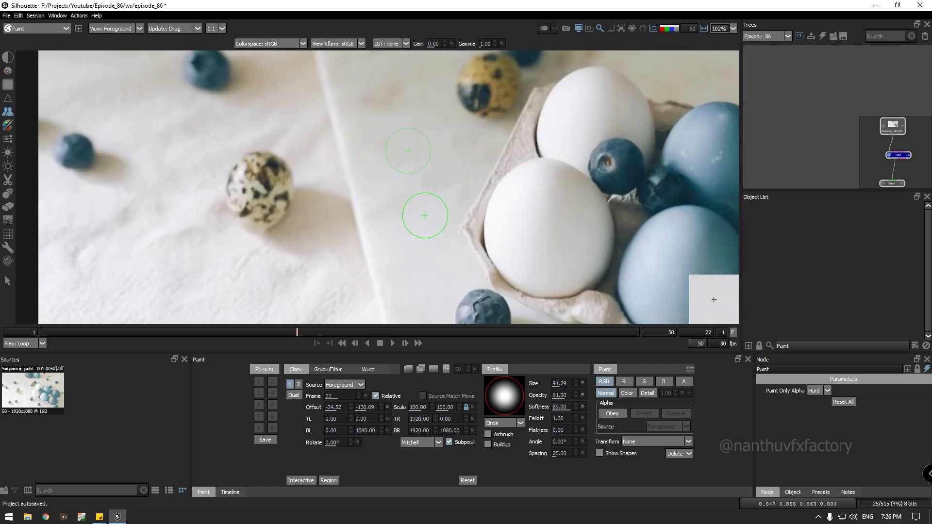
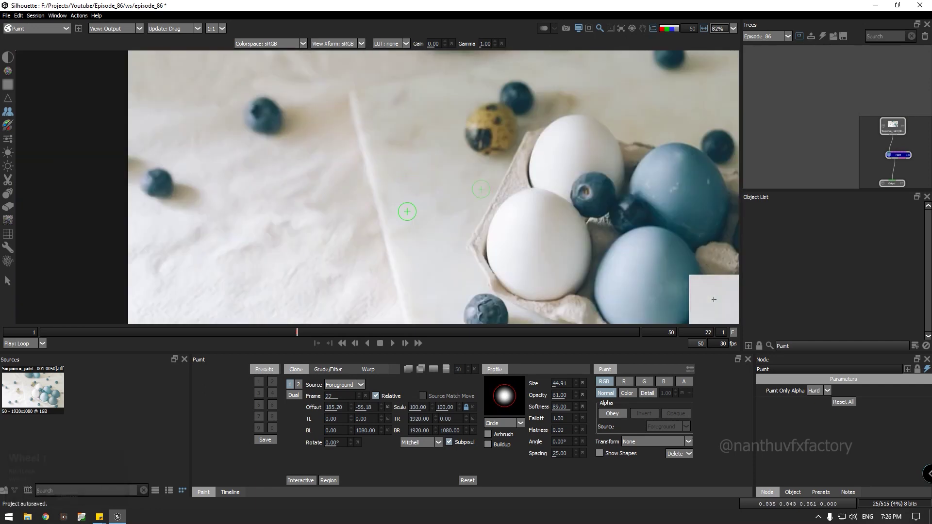
- Set the Clone Source to Foreground and reset its offset to zero on frame 22
scroll(up, 3)
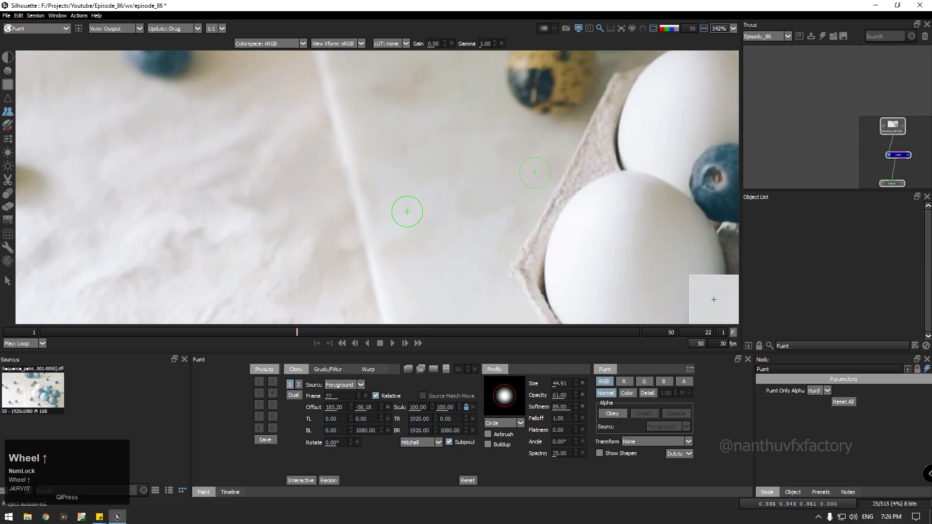
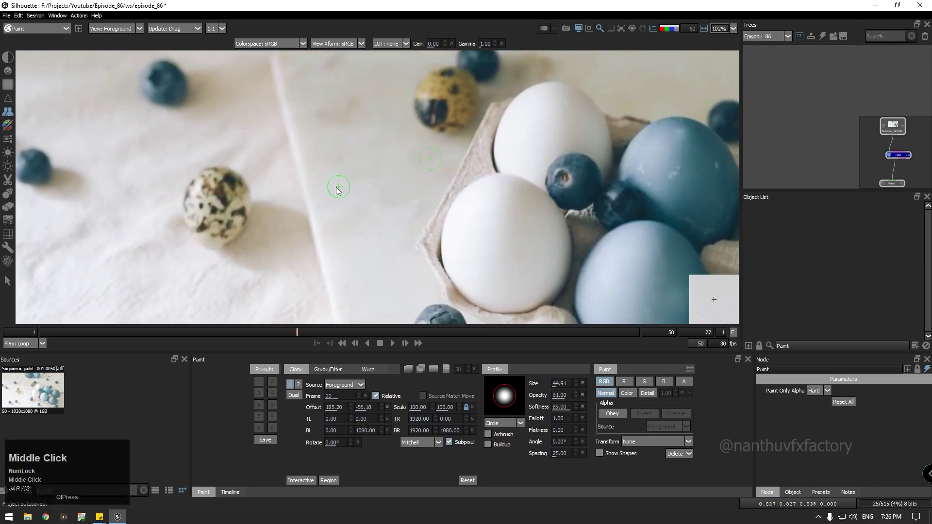
click(354, 391)
click(352, 399)
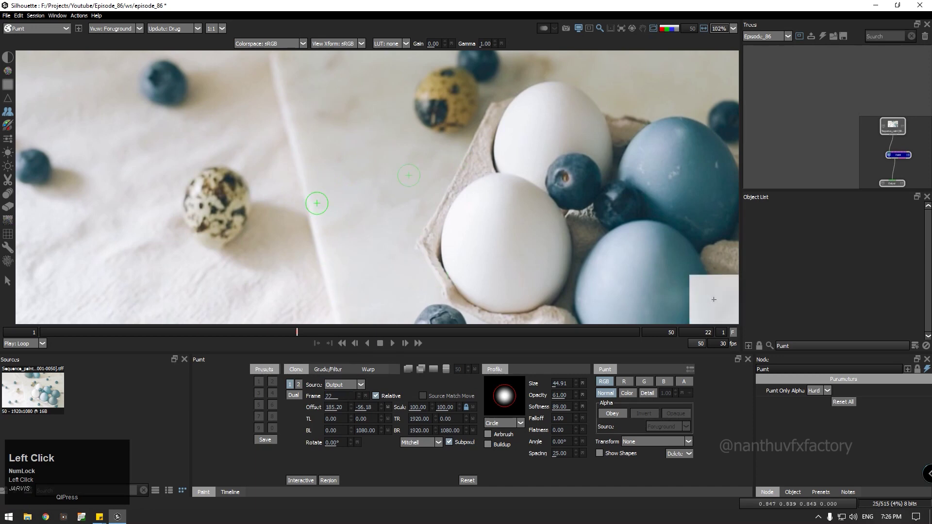
click(356, 388)
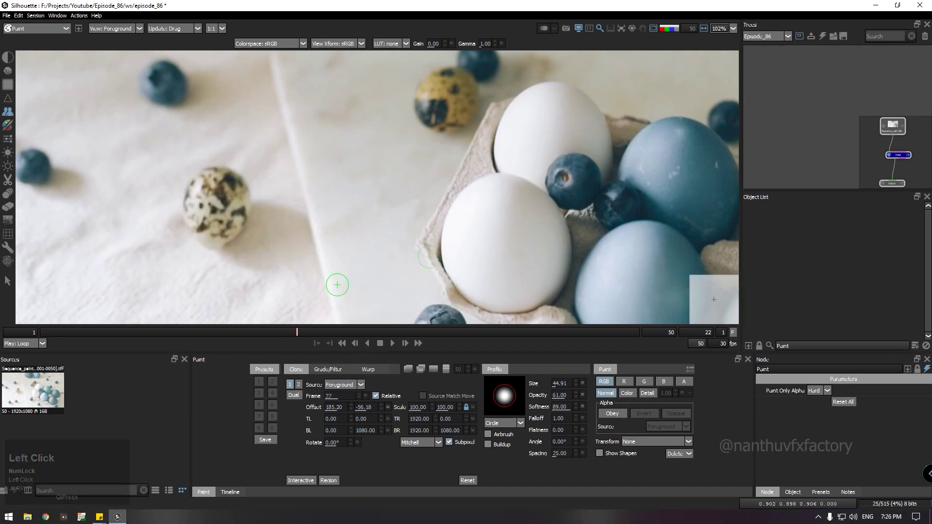
click(342, 391)
click(301, 389)
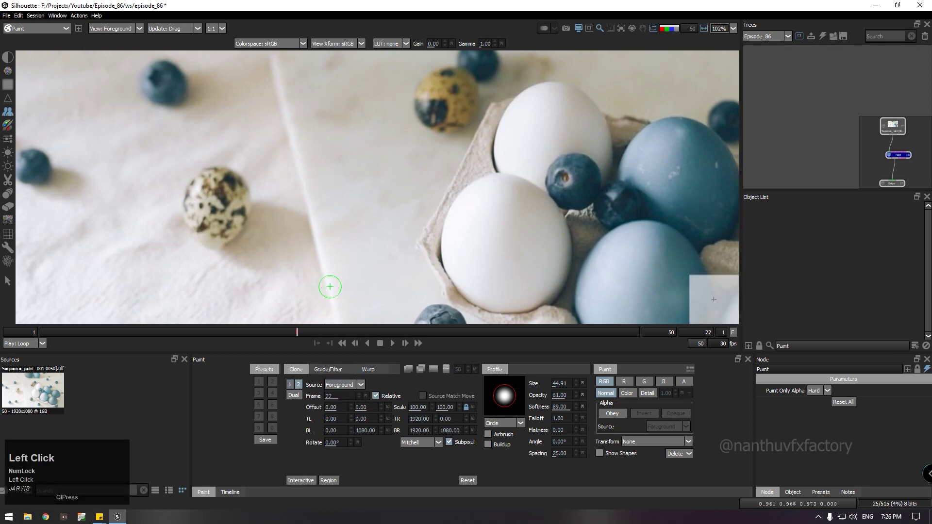
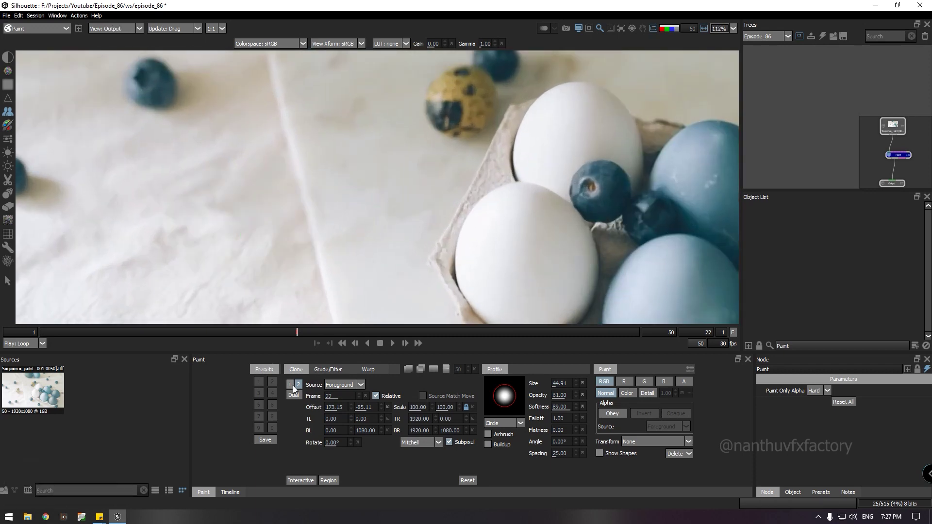
- Reset the clone green gain to 1.00 via the keypad and enable the onion-skin frame overlay
click(295, 390)
click(341, 373)
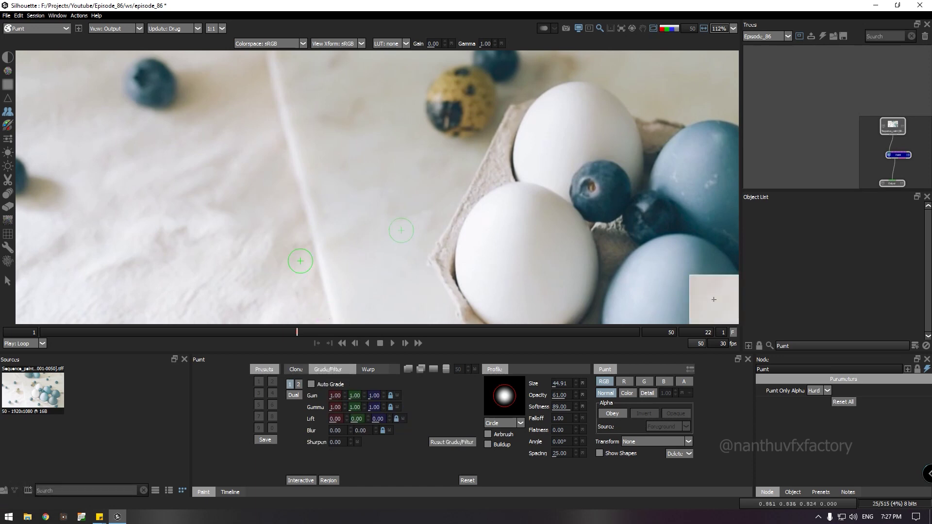
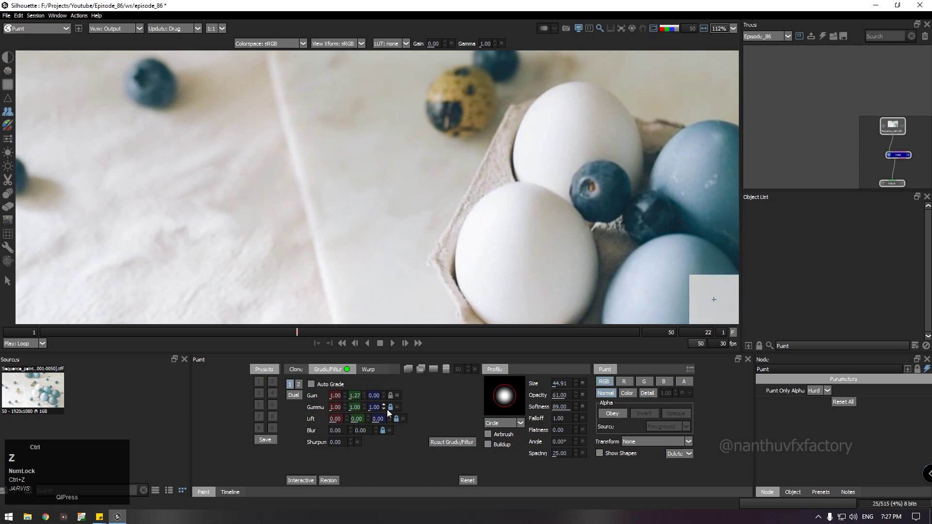
click(395, 398)
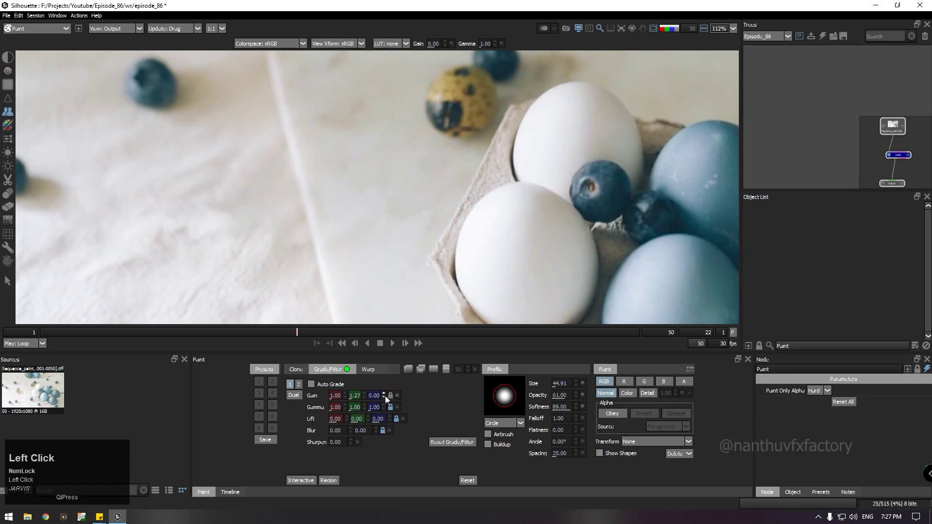
click(392, 401)
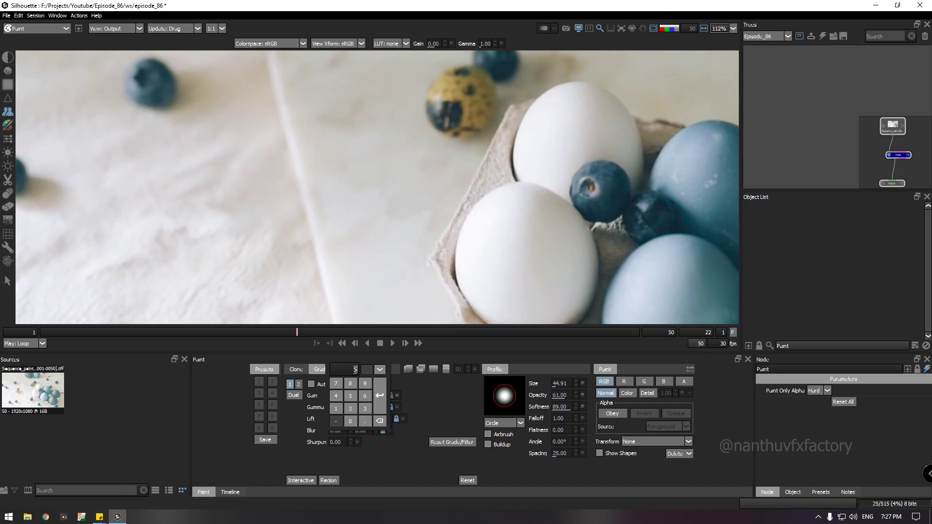
click(386, 401)
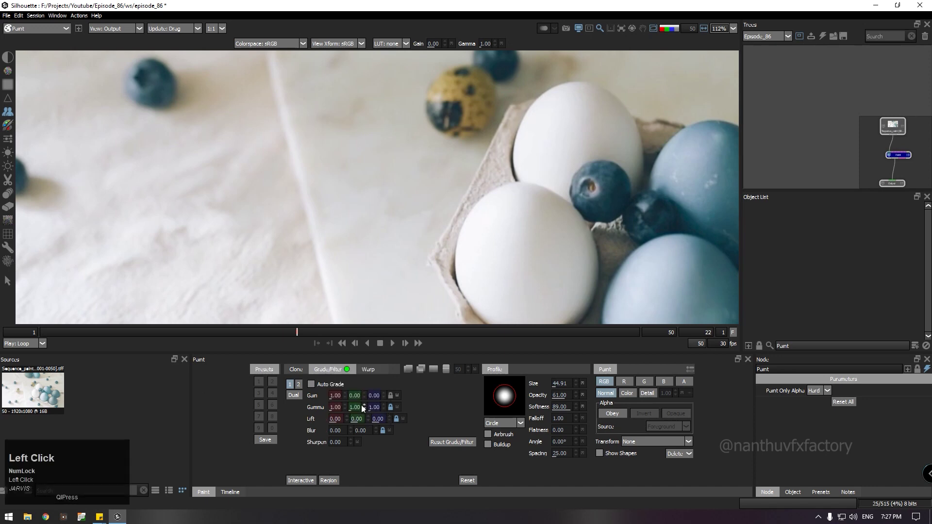
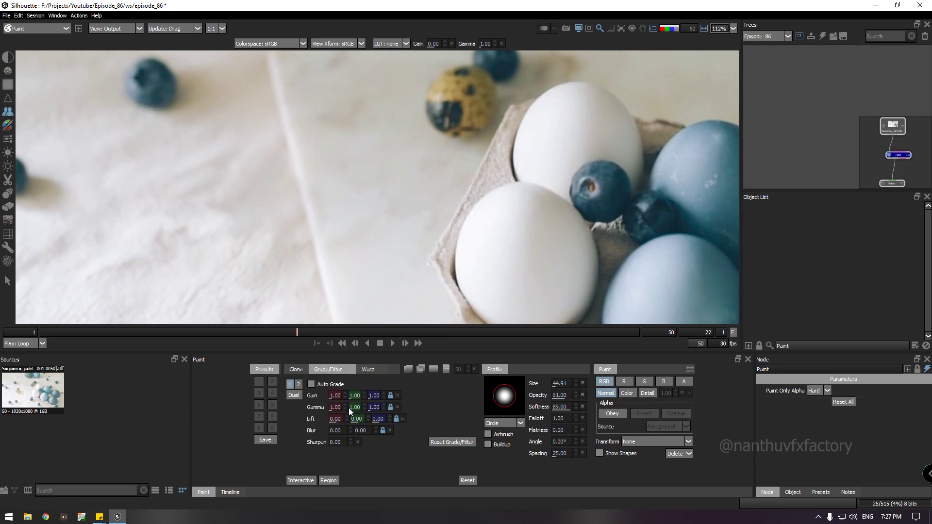
click(379, 373)
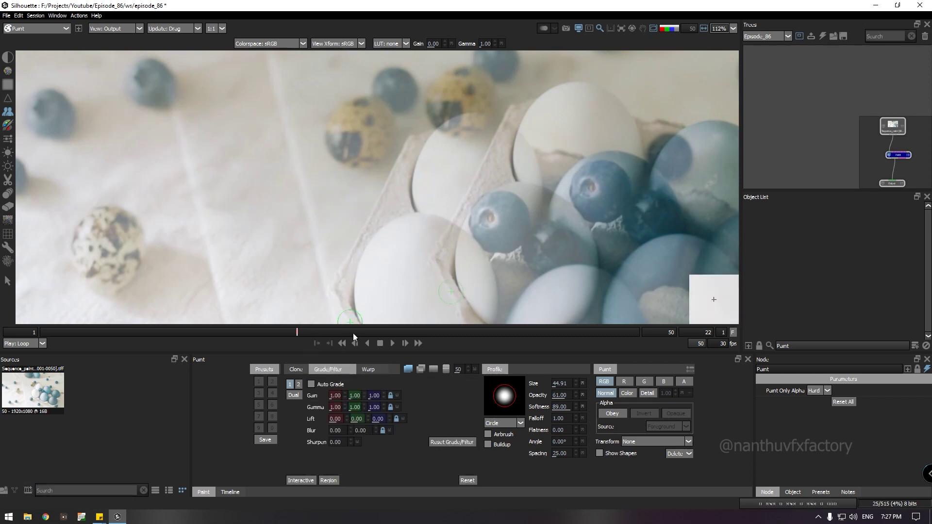
- Return to the Clone settings to prepare a larger brush and new source offset for frame 21
click(303, 381)
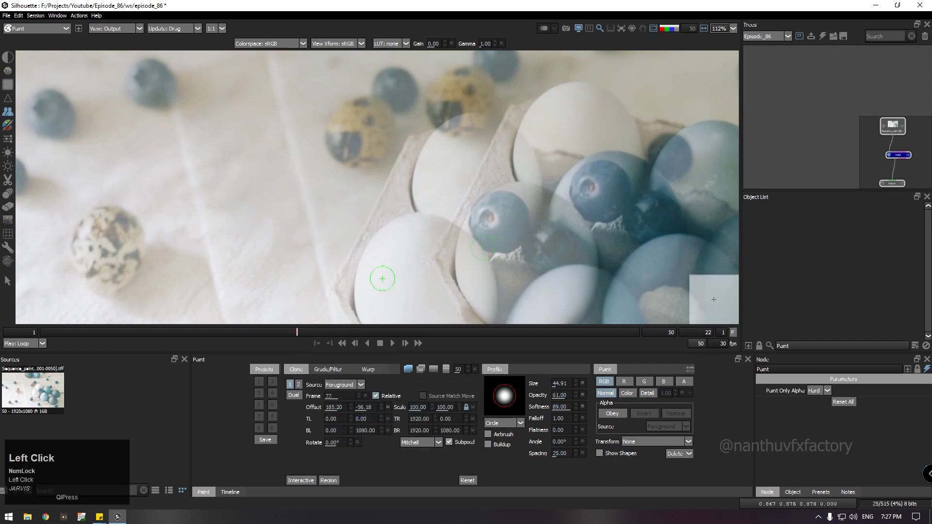
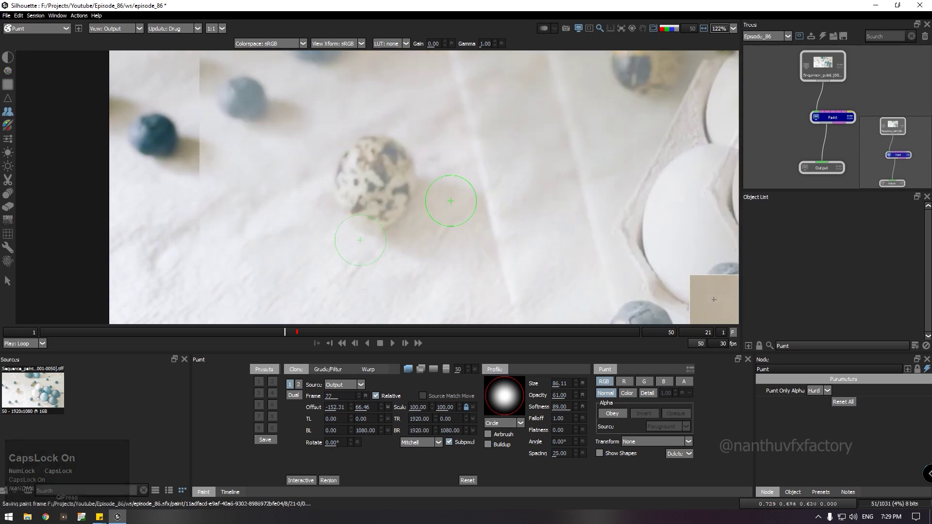
- Turn off the onion-skin overlay and zoom in to inspect the cloned cloth on frame 21
scroll(down, 3)
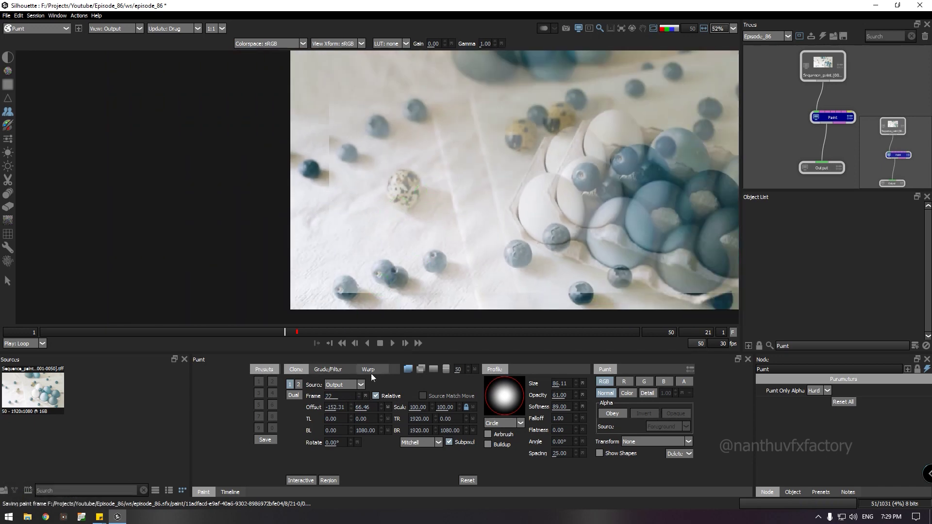
click(346, 393)
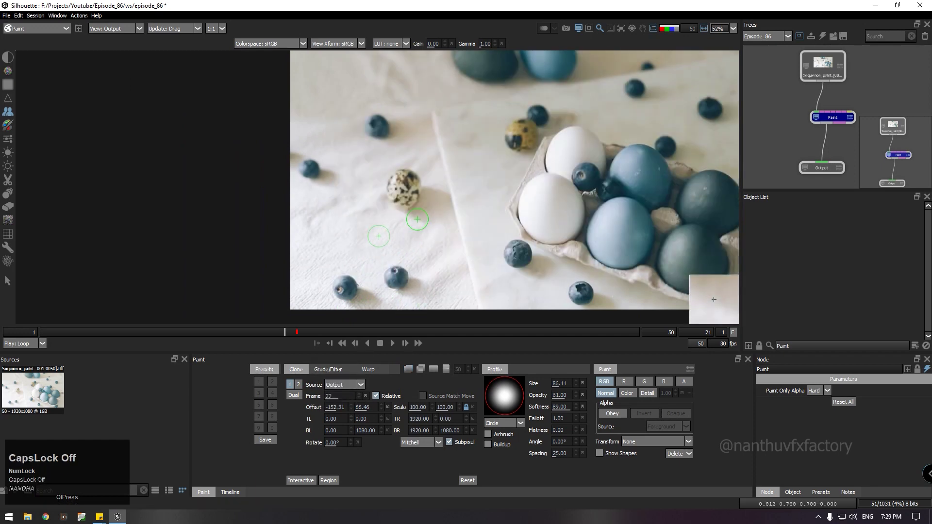
scroll(down, 3)
scroll(up, 3)
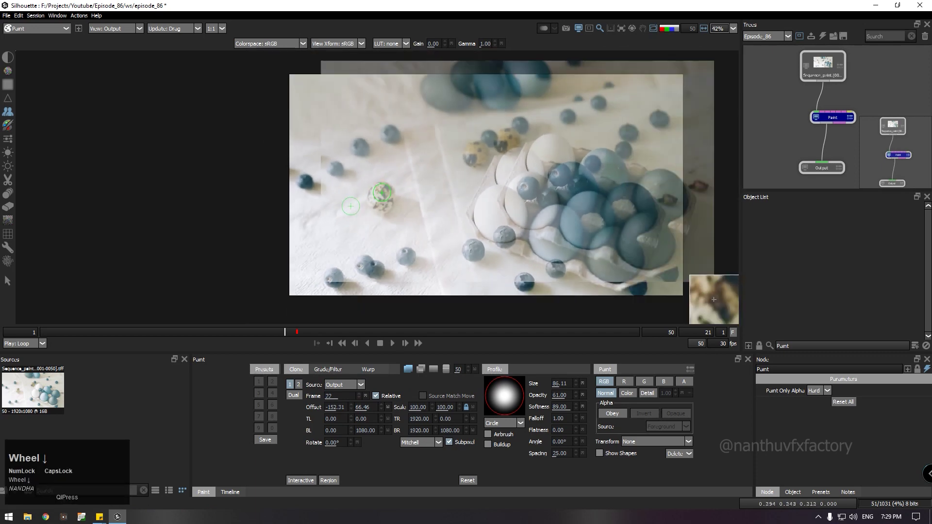
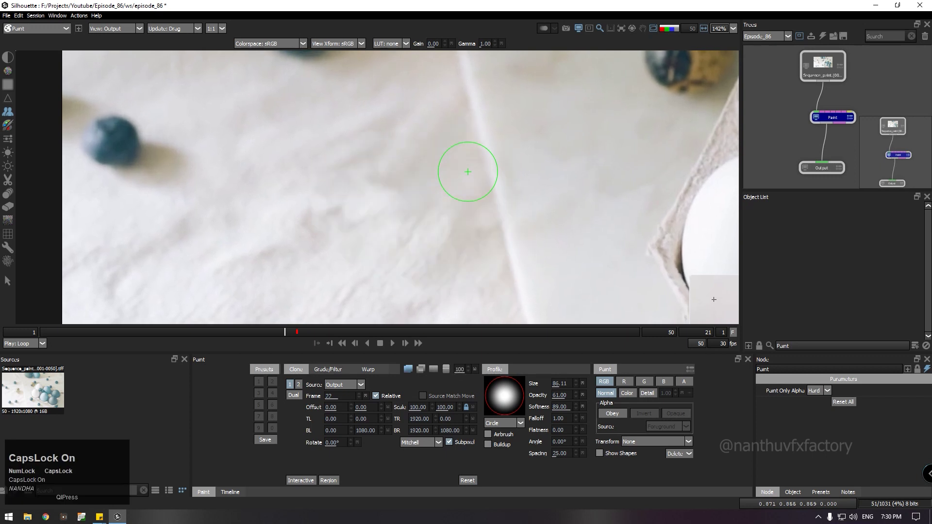
- Nudge the clone source offset with the arrow keys until the cloth patch lines up over the egg
key(Up)
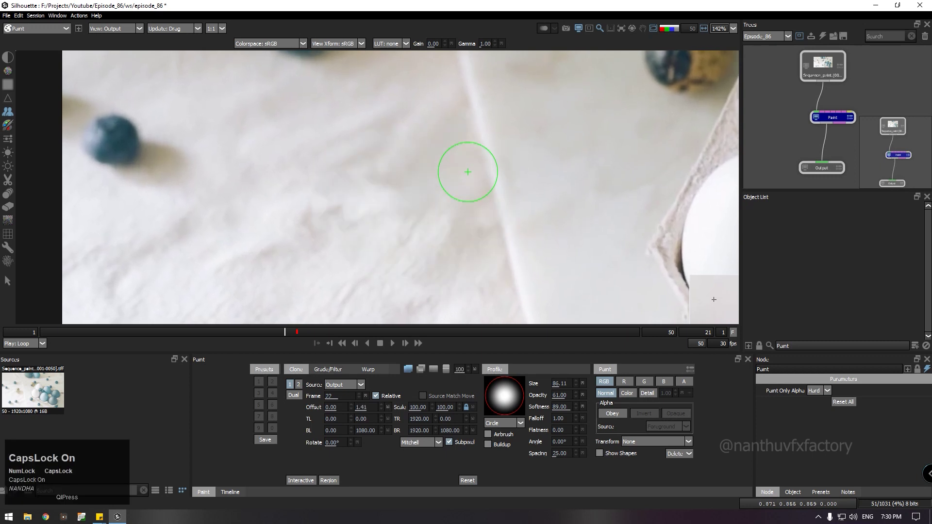
key(Right)
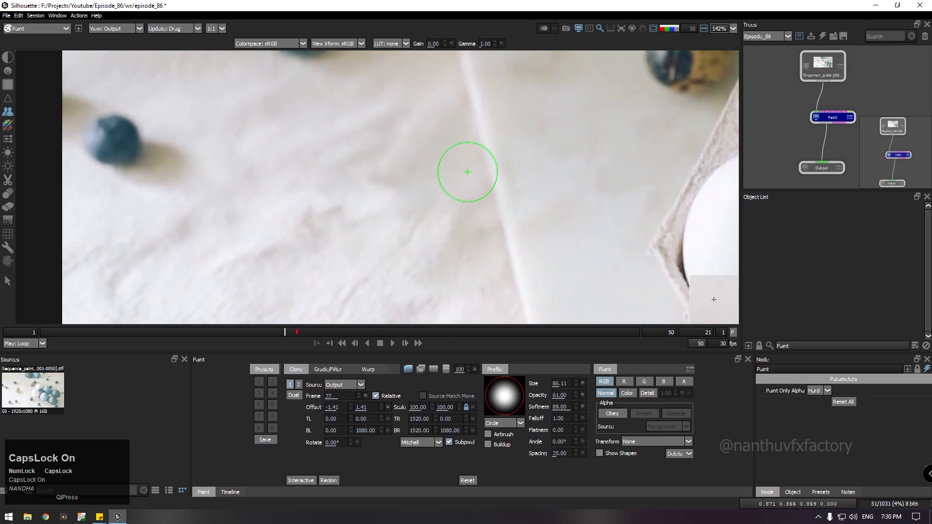
key(Up)
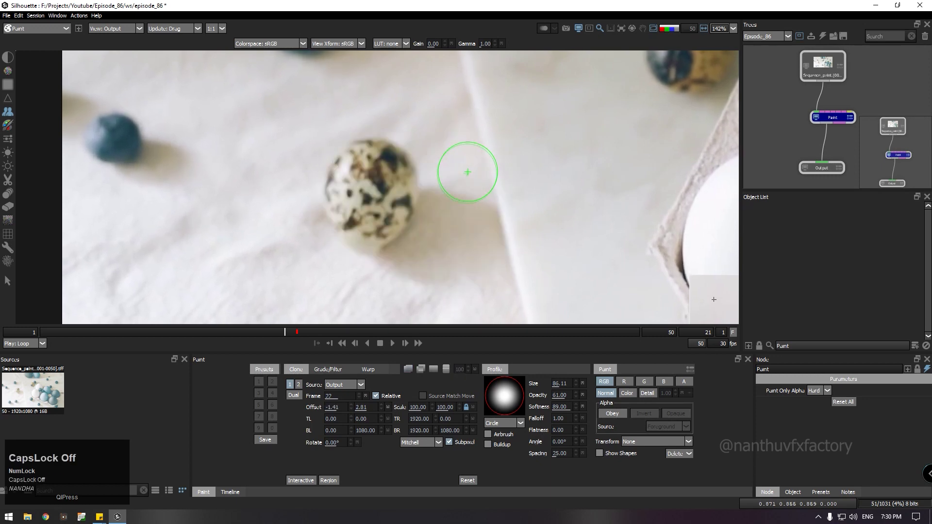
key(Right)
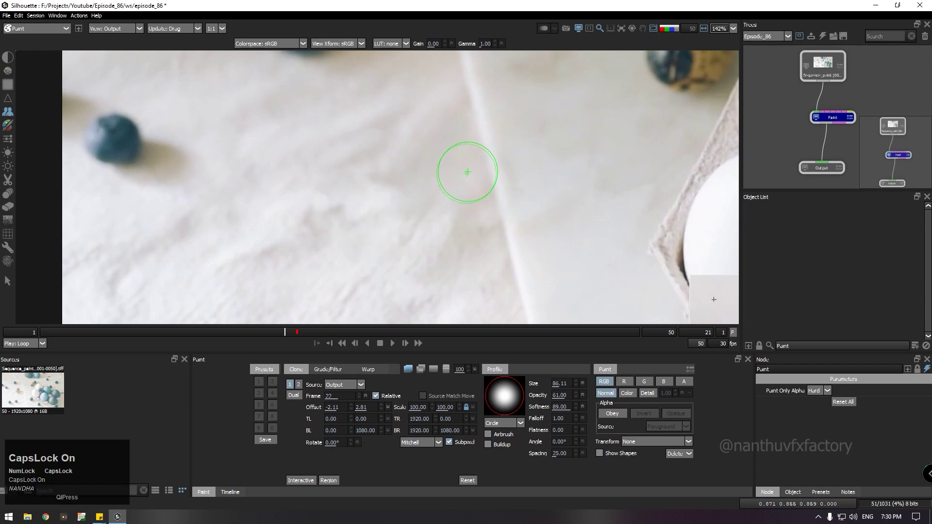
text(.)
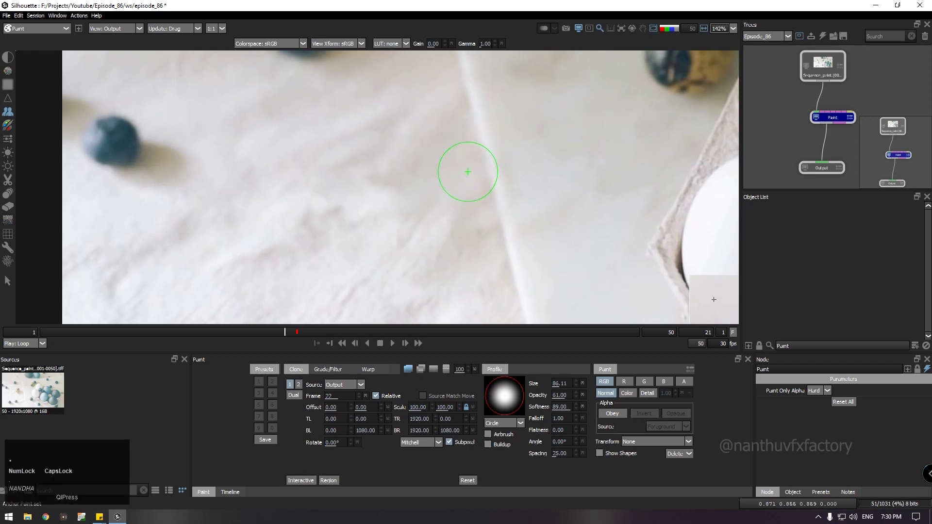
text([)
key(Up)
key(Up)
key(Right)
key(Up)
key(Left)
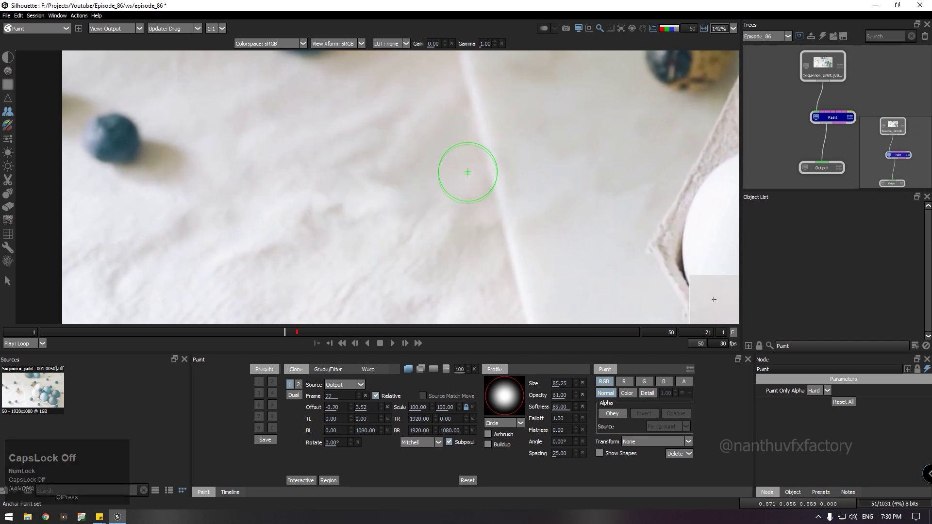
key(Right)
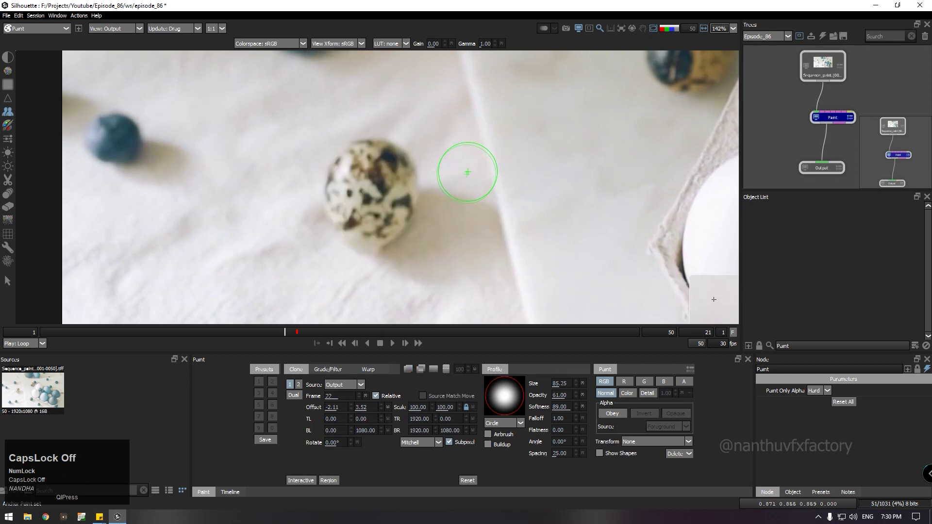
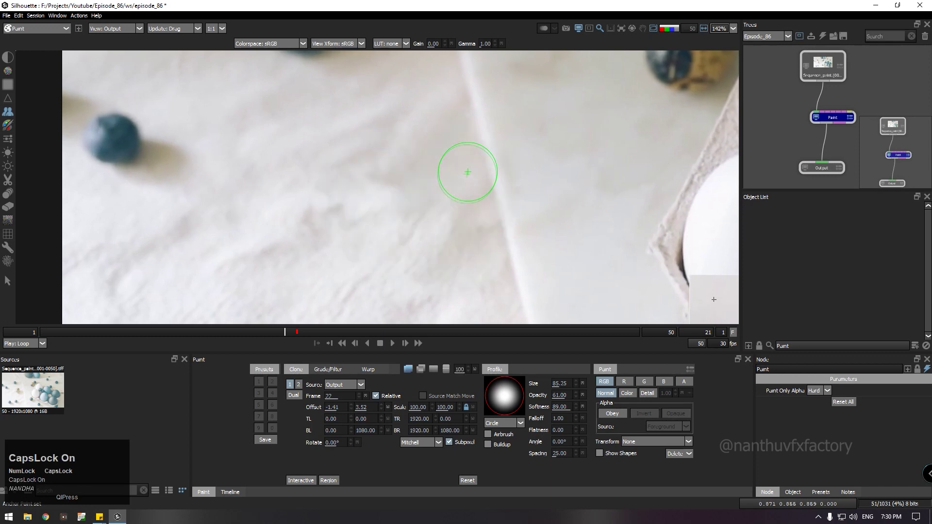
- Paint over the quail egg on frame 21 and undo/redo to compare against the original
scroll(up, 3)
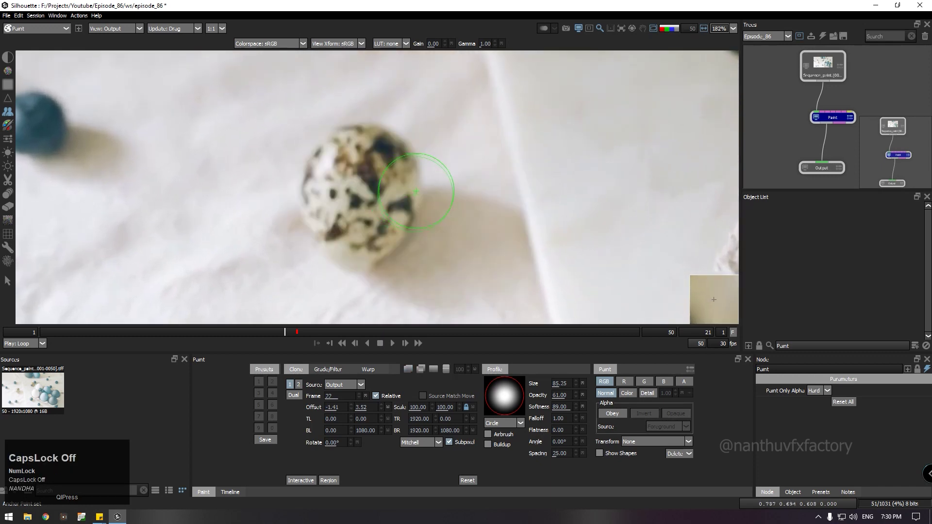
scroll(up, 3)
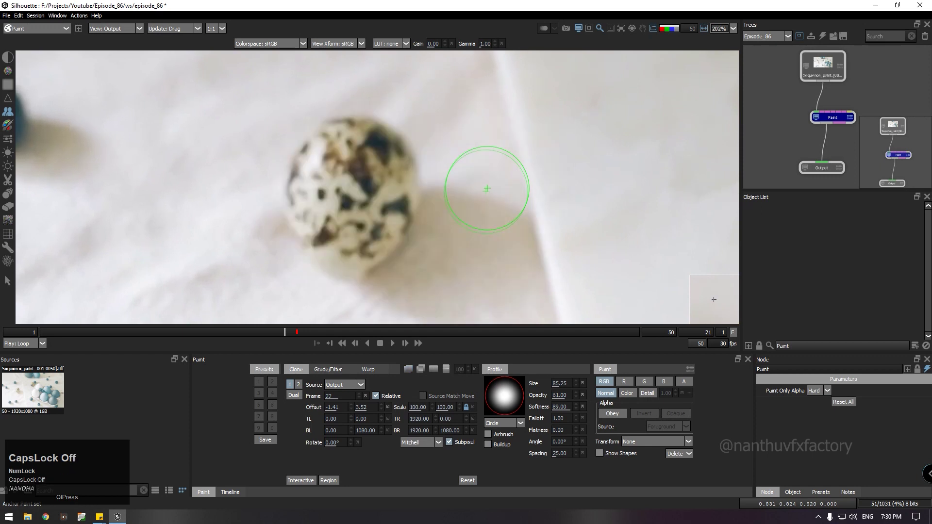
key(Right)
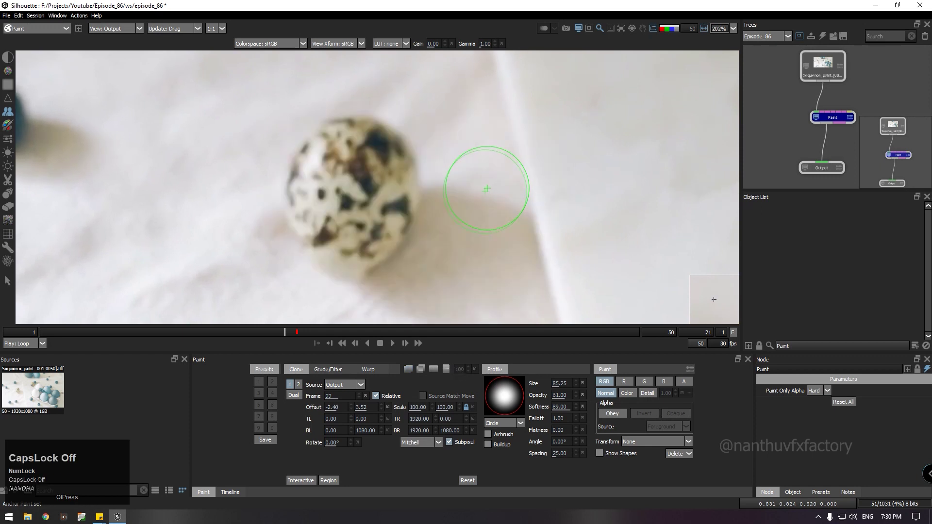
scroll(down, 3)
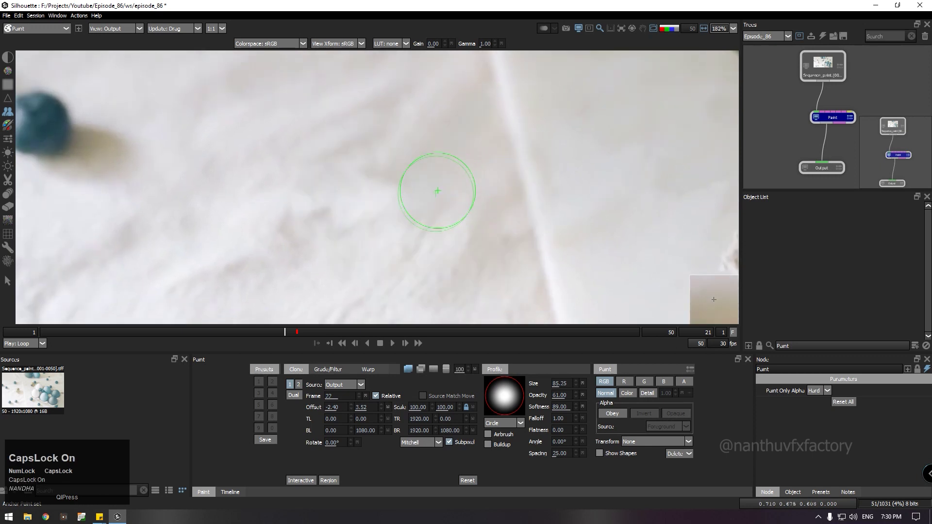
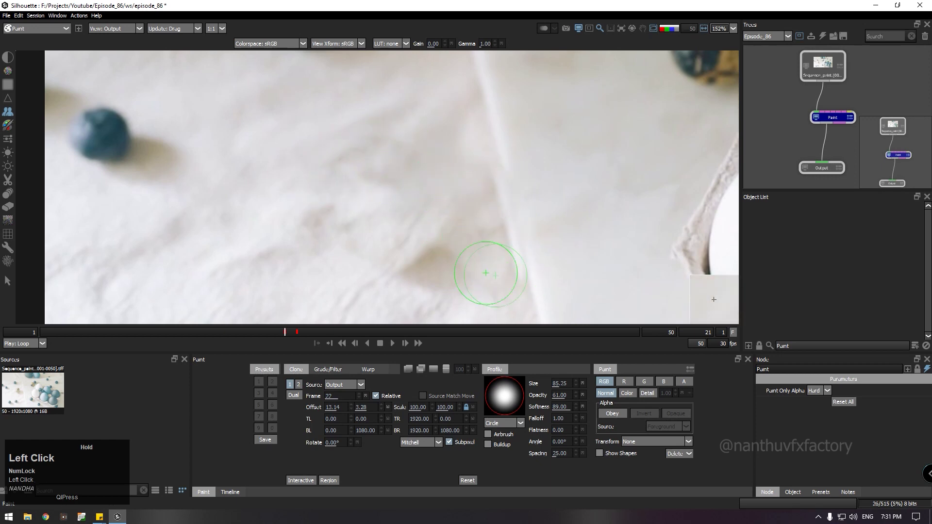
key(ctrl+z)
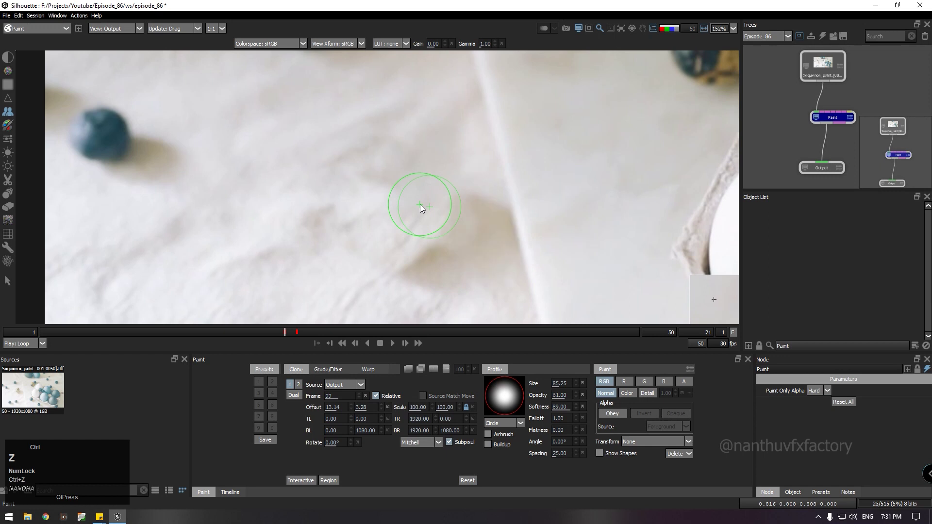
key(ctrl+z)
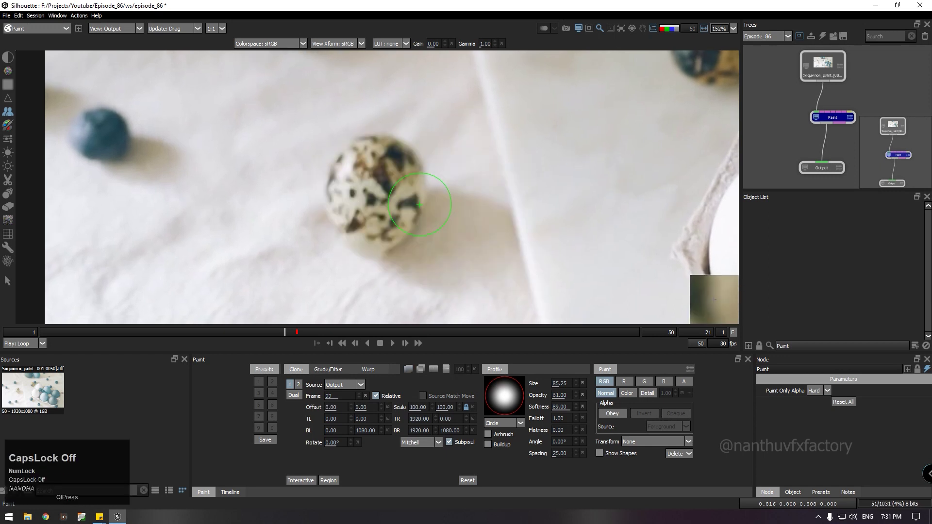
key(Up)
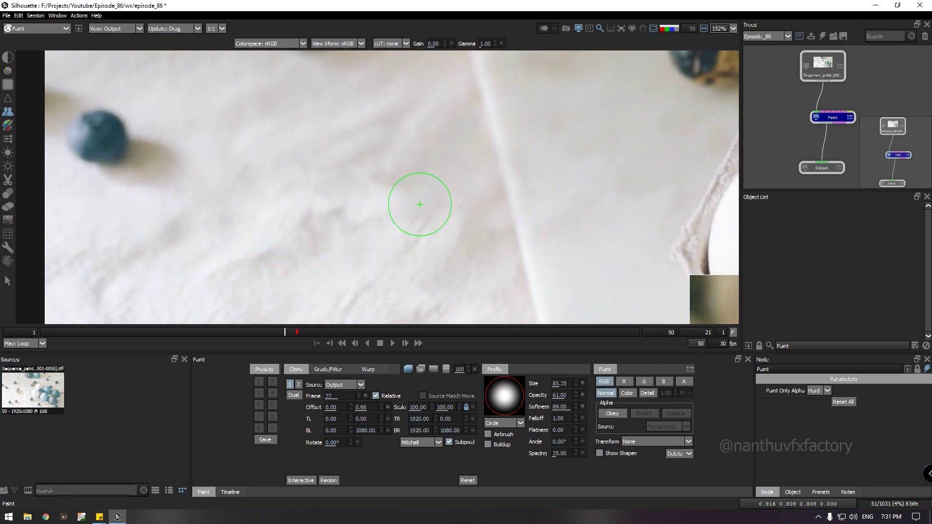
- Refine the offset to near zero, repaint, and step back to frame 20 comparing with frame 21
key(Up)
key(Right)
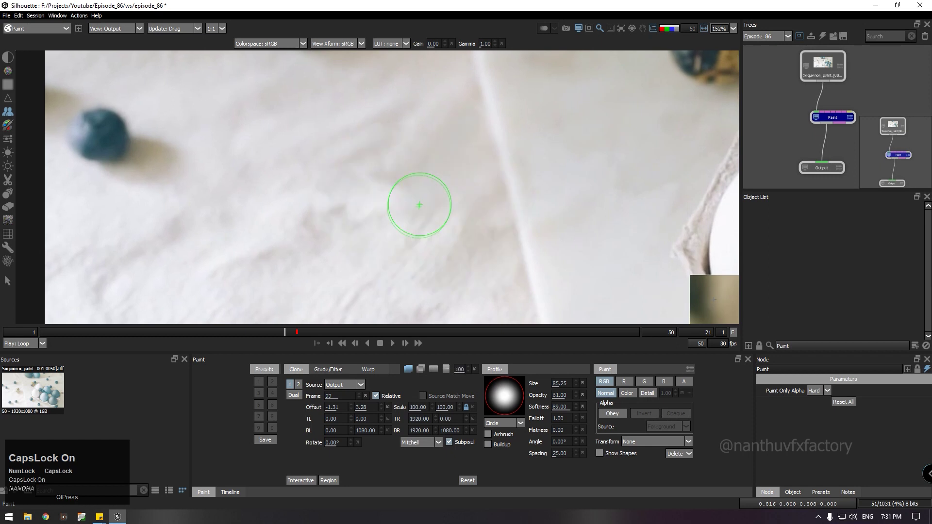
key(Left)
key(Left)
key(Right)
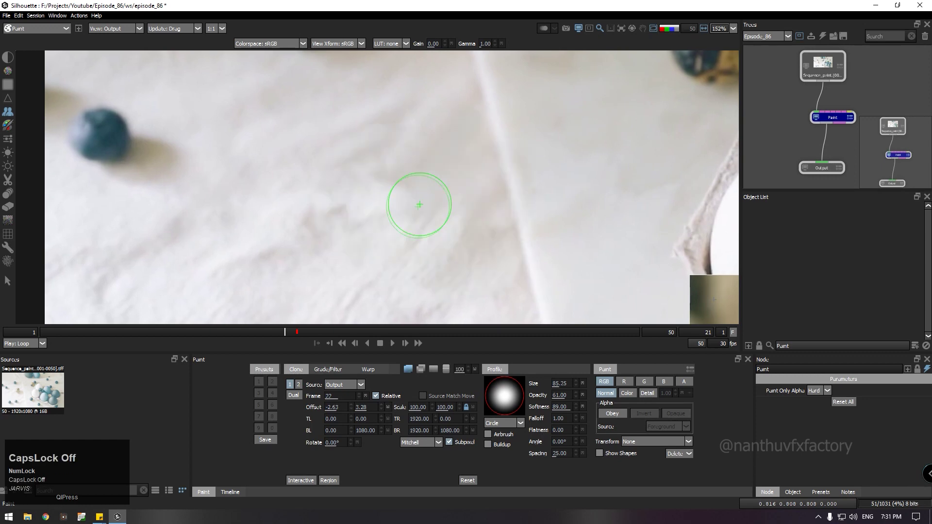
key(Left)
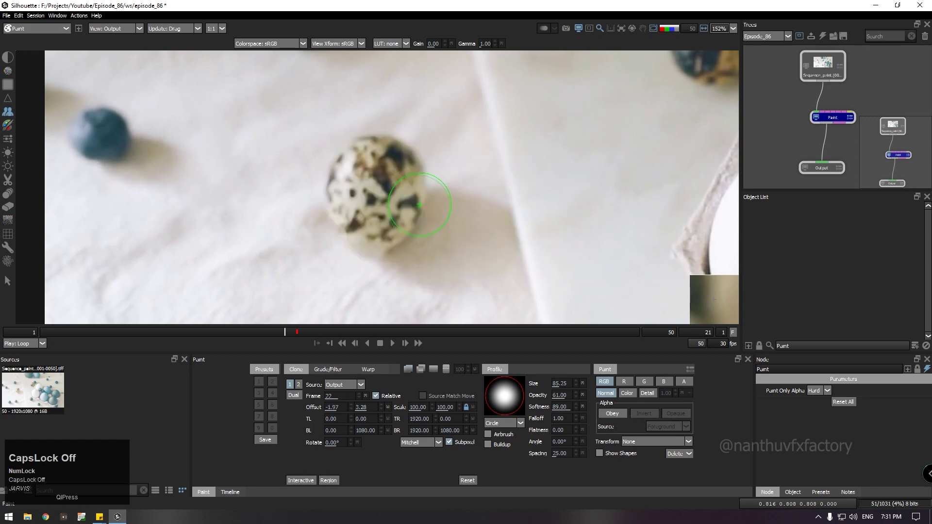
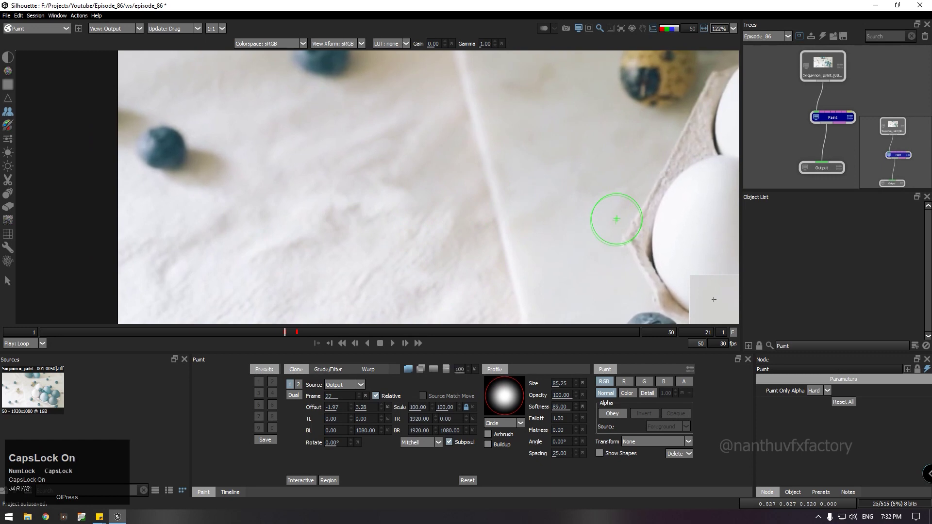
- Step to frame 20 and toggle between the painted result and the original egg for comparison
key(z)
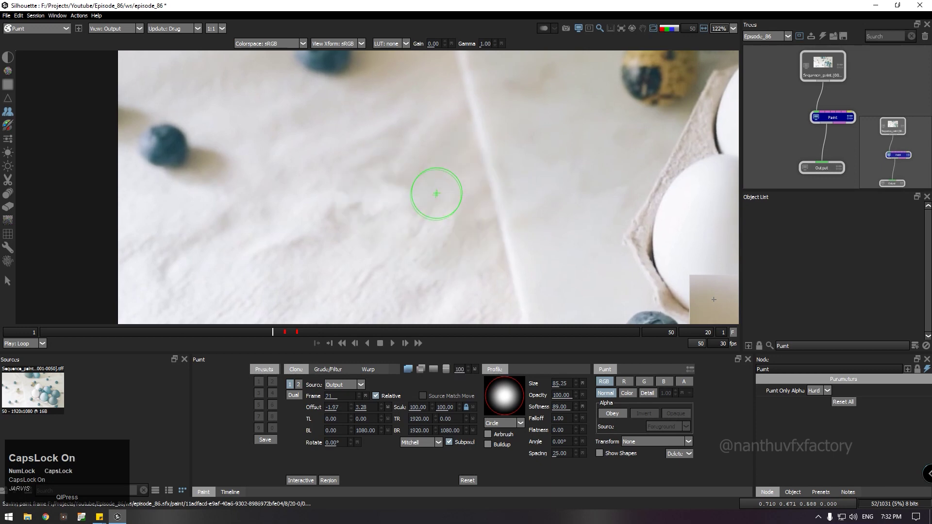
scroll(up, 3)
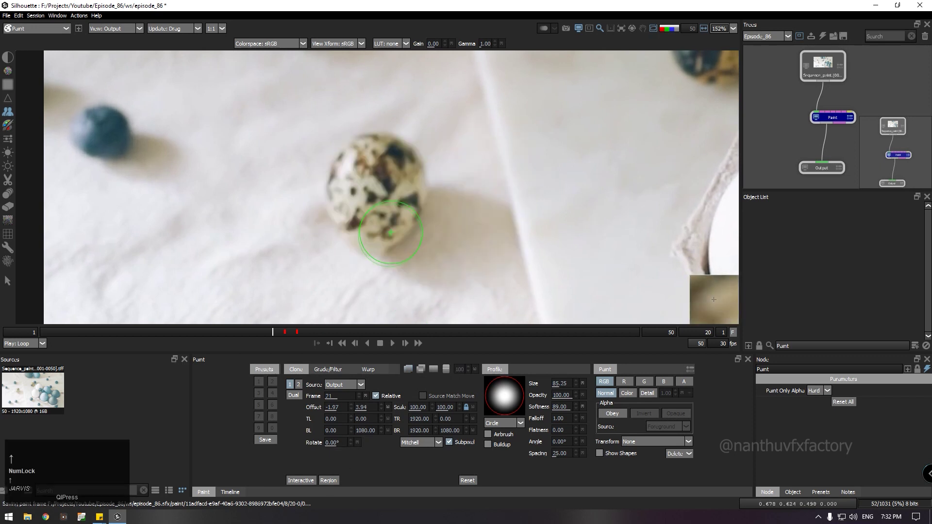
key(Down)
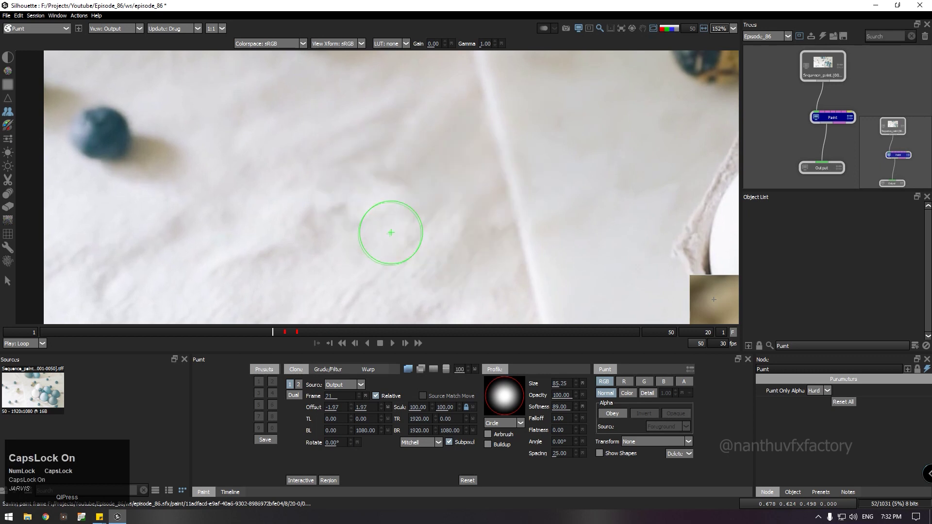
key(Down)
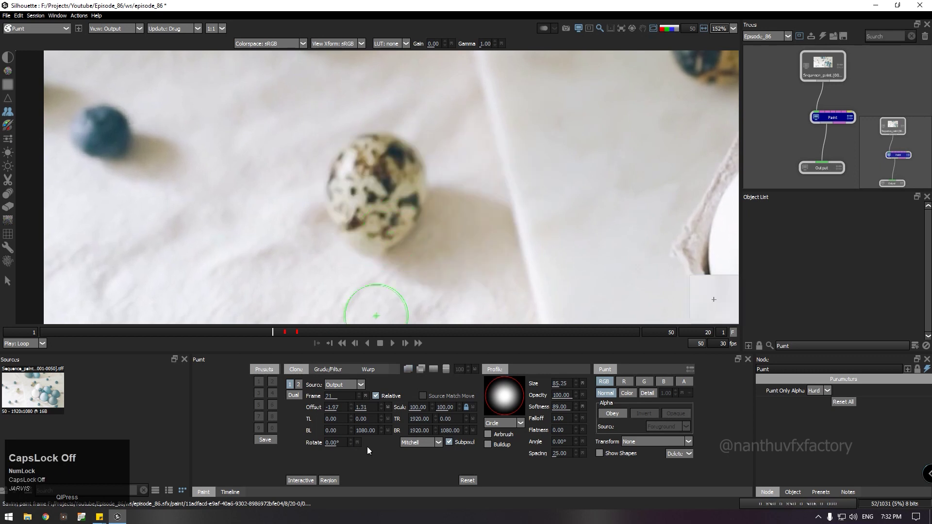
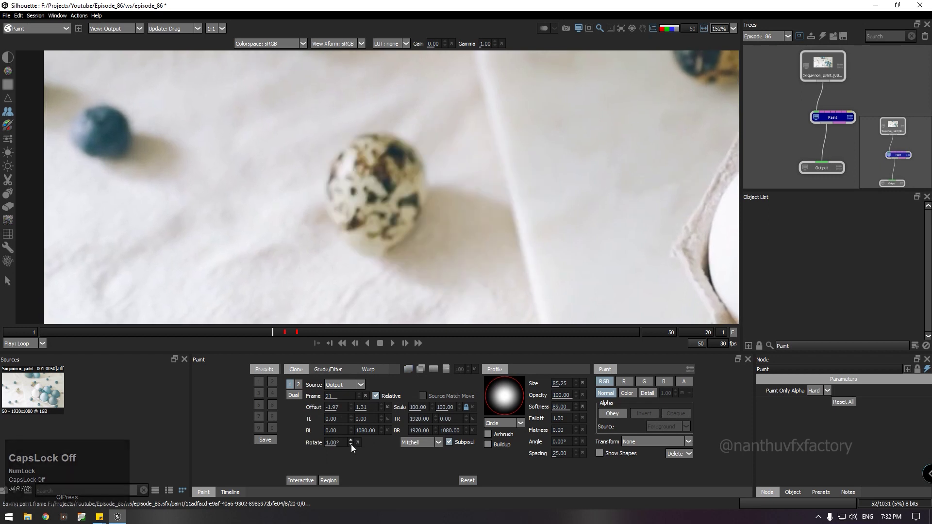
- Tune the clone source Rotate spinner to about 0.30° while sampling from frame 21
click(355, 449)
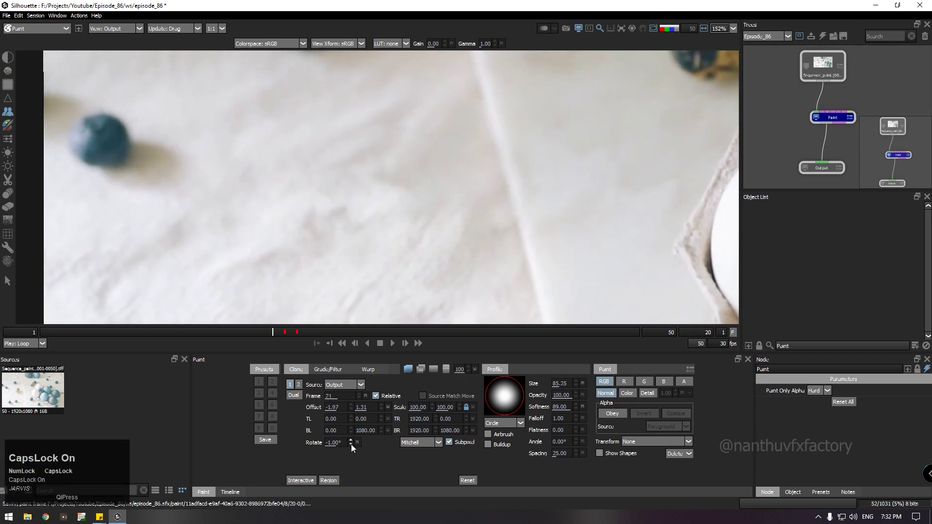
click(355, 444)
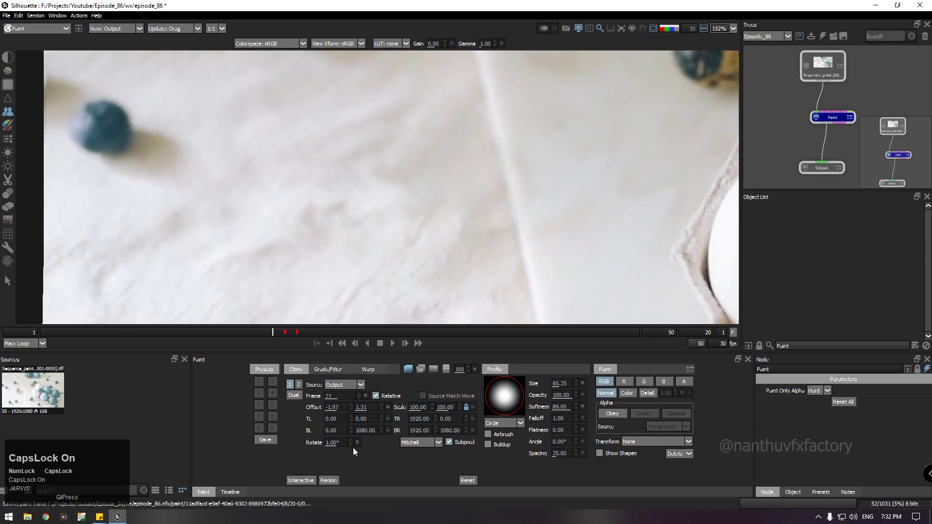
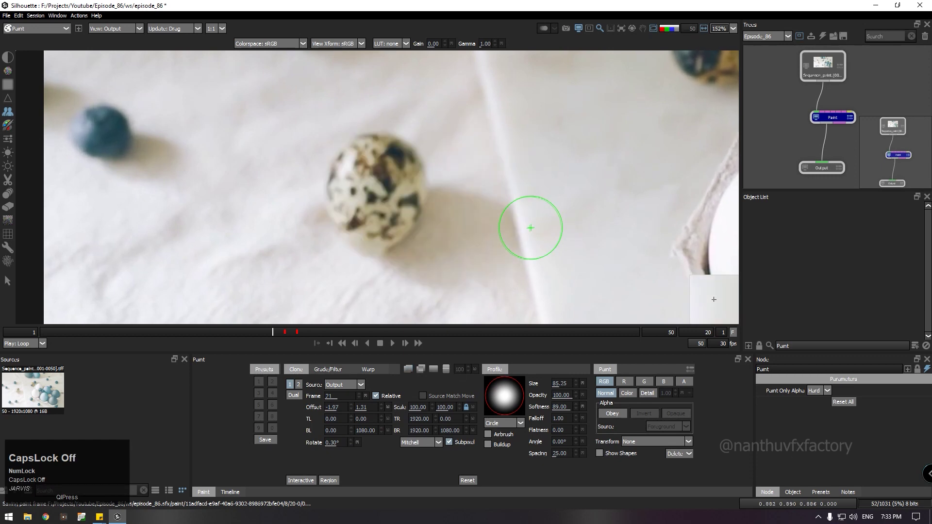
scroll(down, 3)
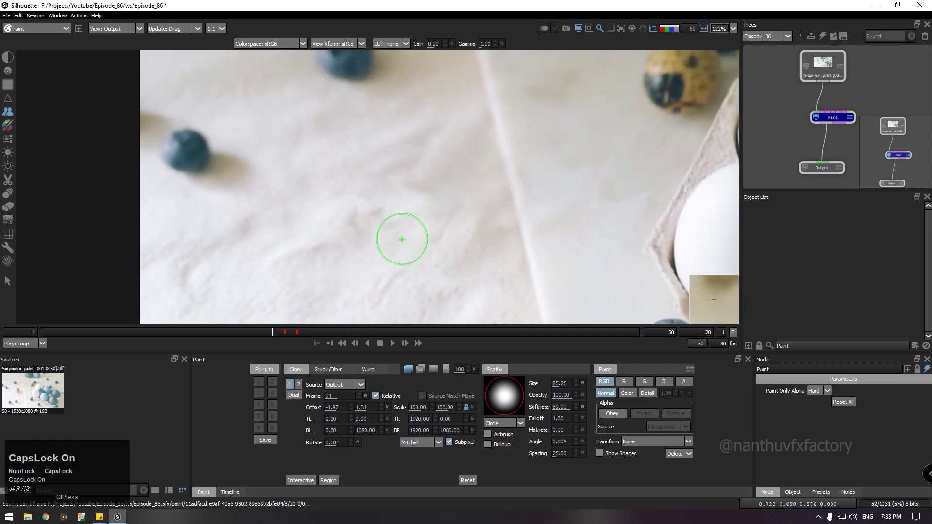
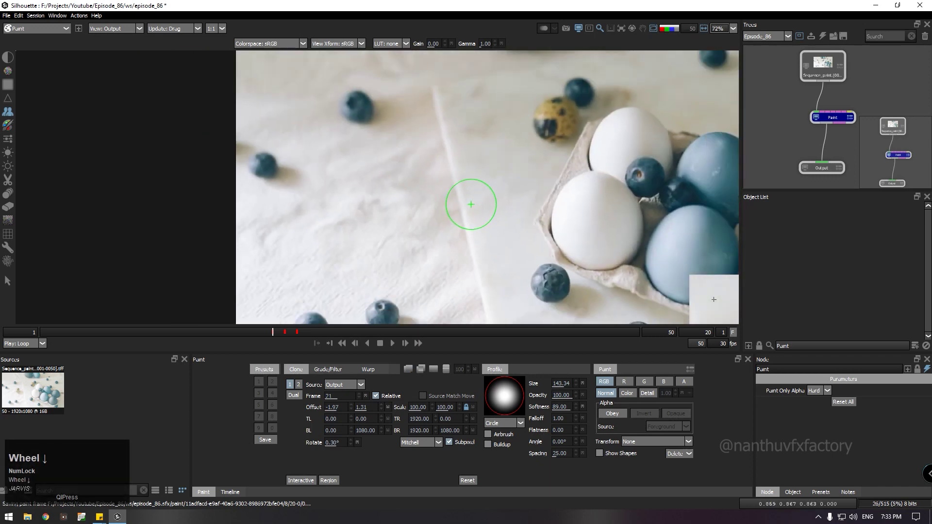
- Step to frame 19, tweak the clone offset, paint out the egg, and move on toward frame 18
key(z)
scroll(up, 3)
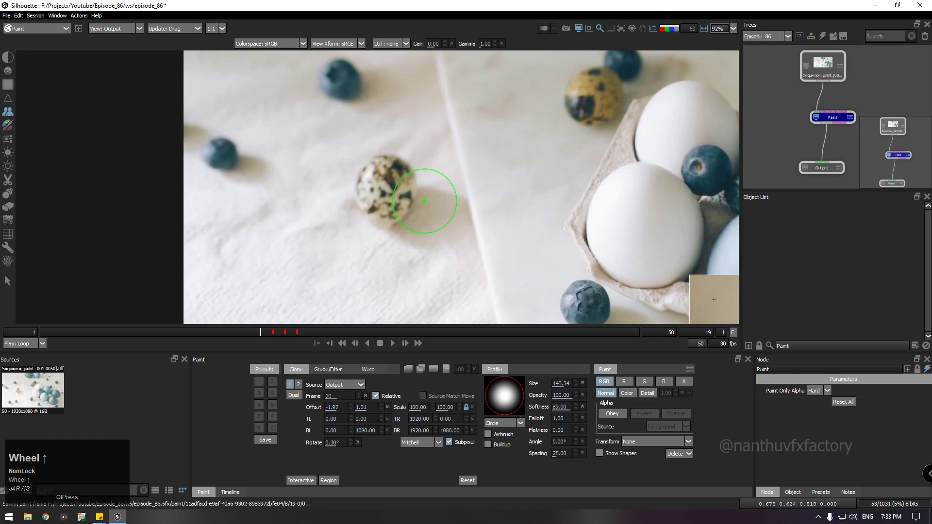
scroll(up, 3)
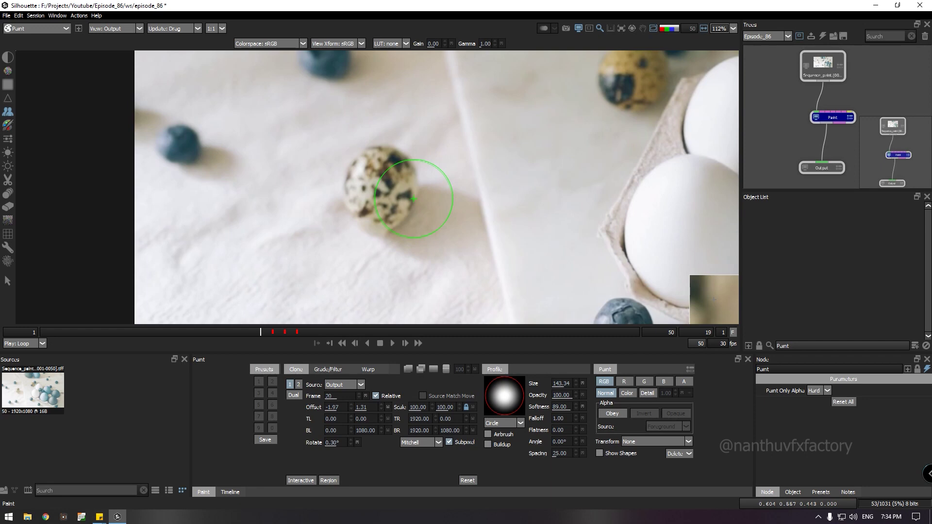
key(Up)
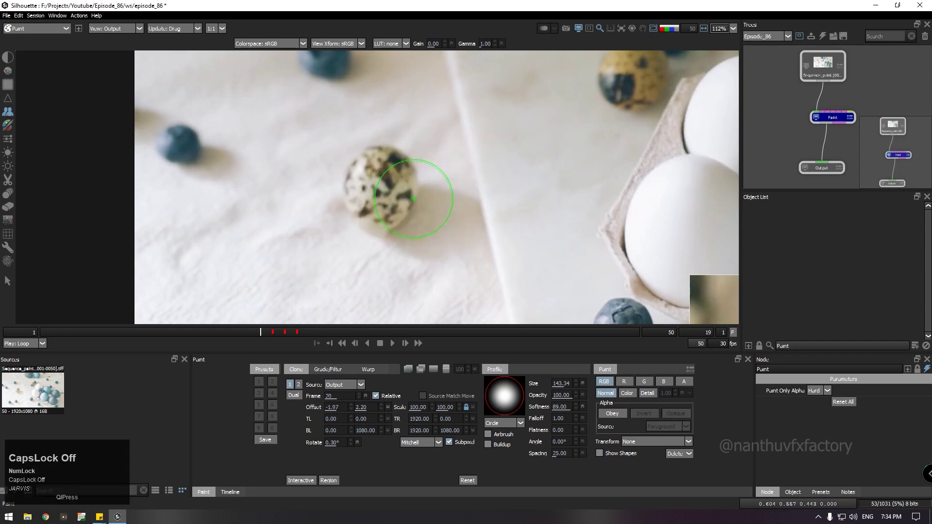
key(shift+Left)
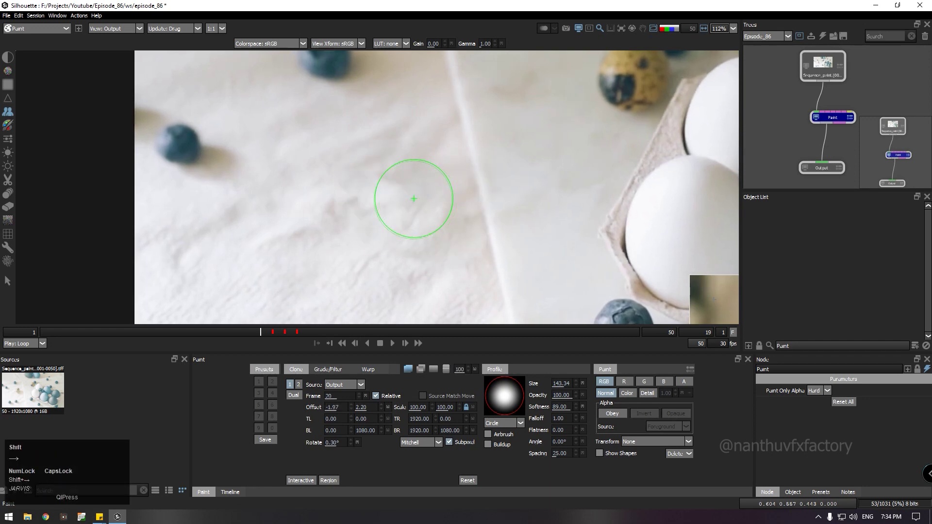
key(ctrl+Right)
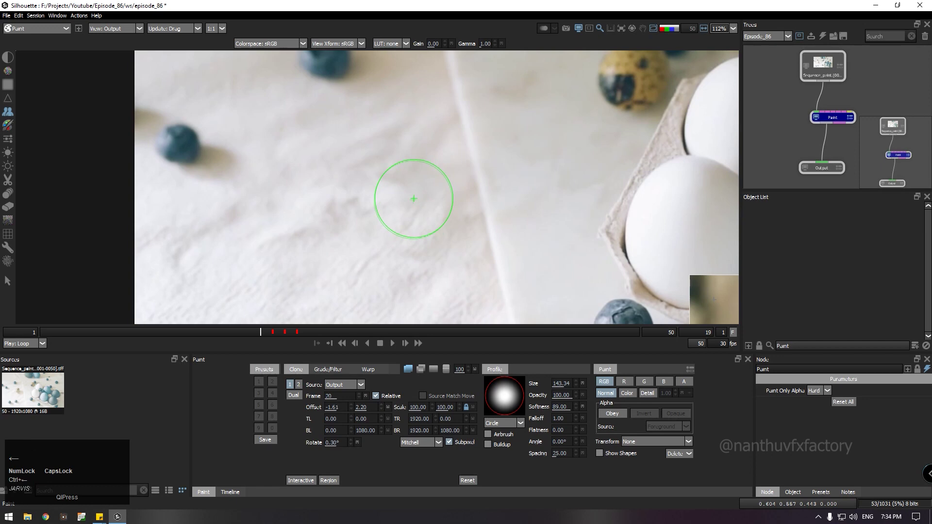
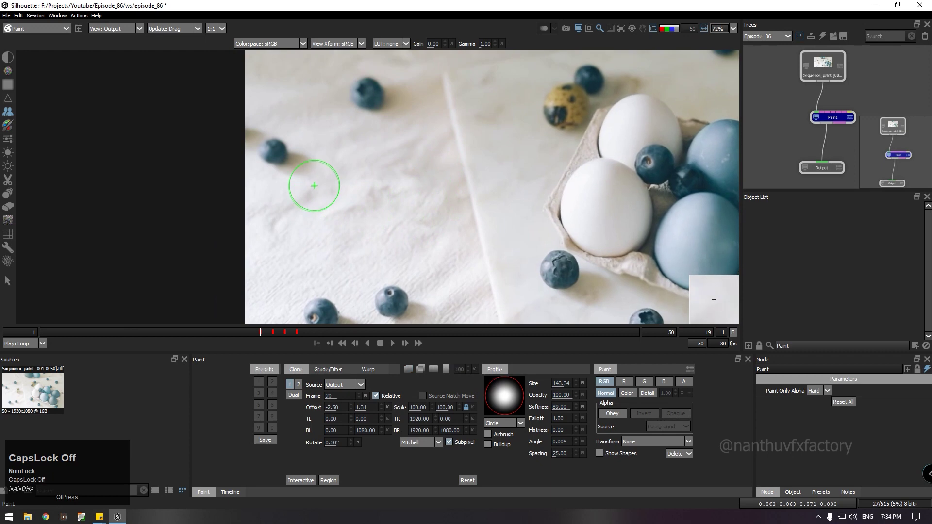
scroll(up, 3)
- Step to frame 18 and nudge the clone offset to a vertical value near 2.20 over clean cloth
key(z)
scroll(down, 3)
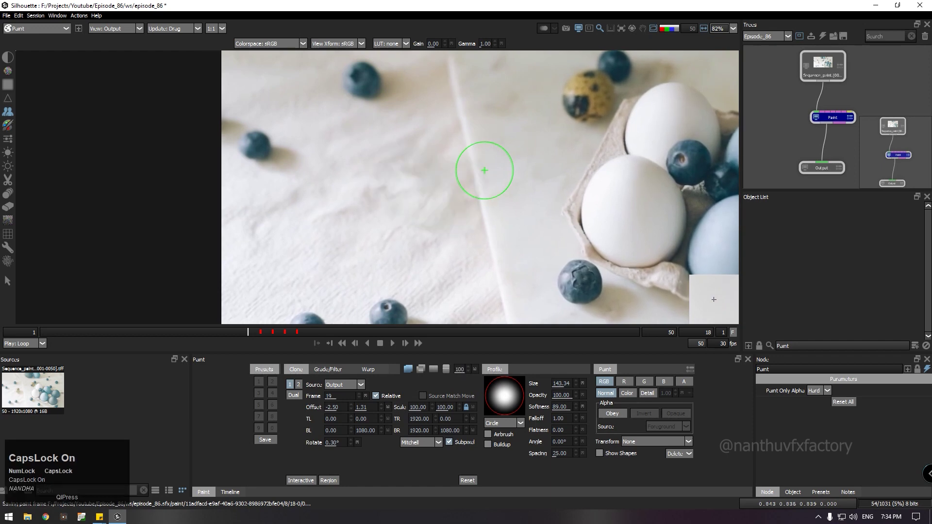
scroll(up, 3)
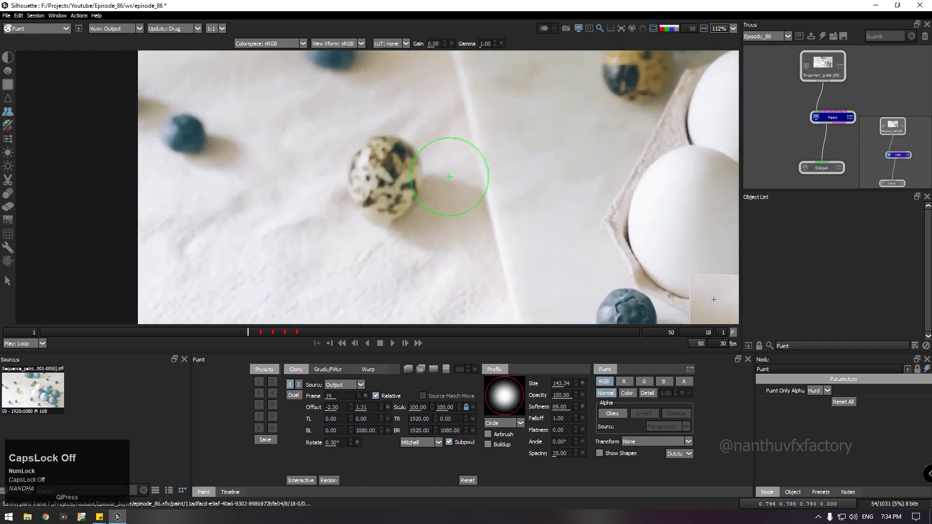
key(Up)
key(Left)
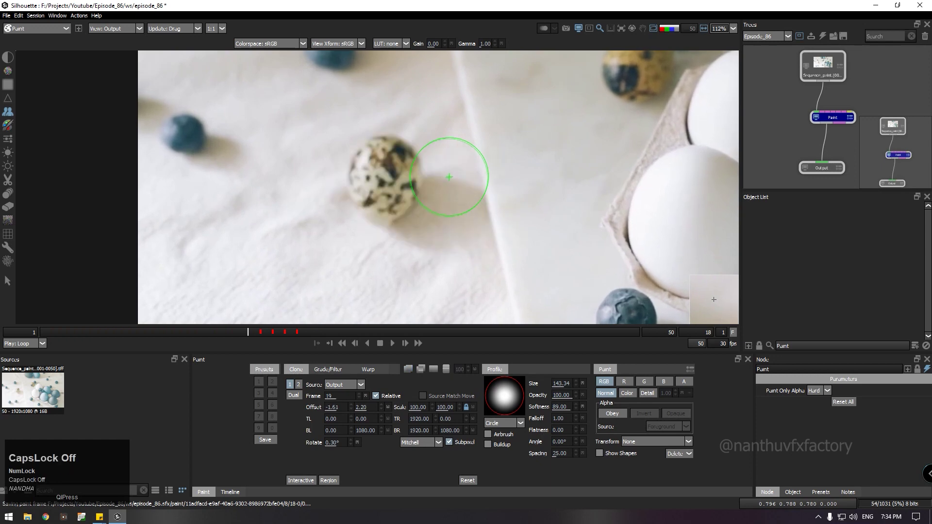
key(Up)
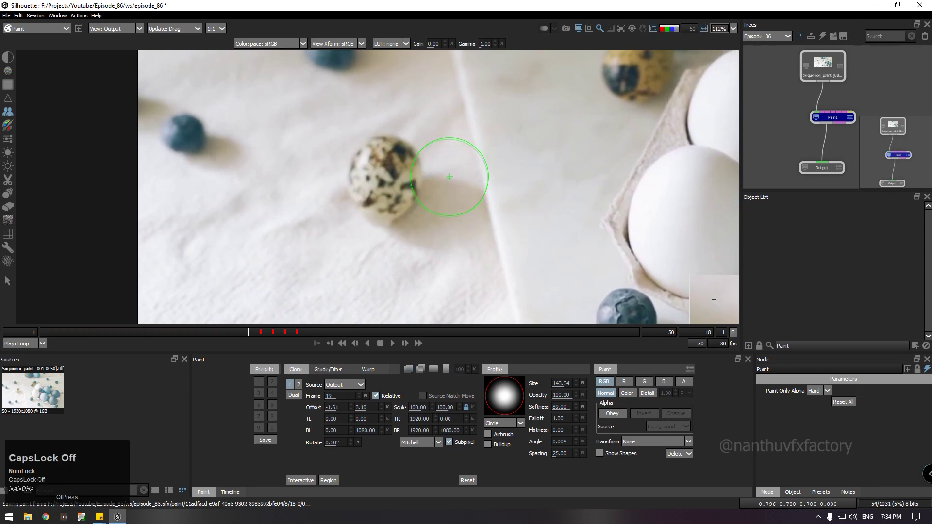
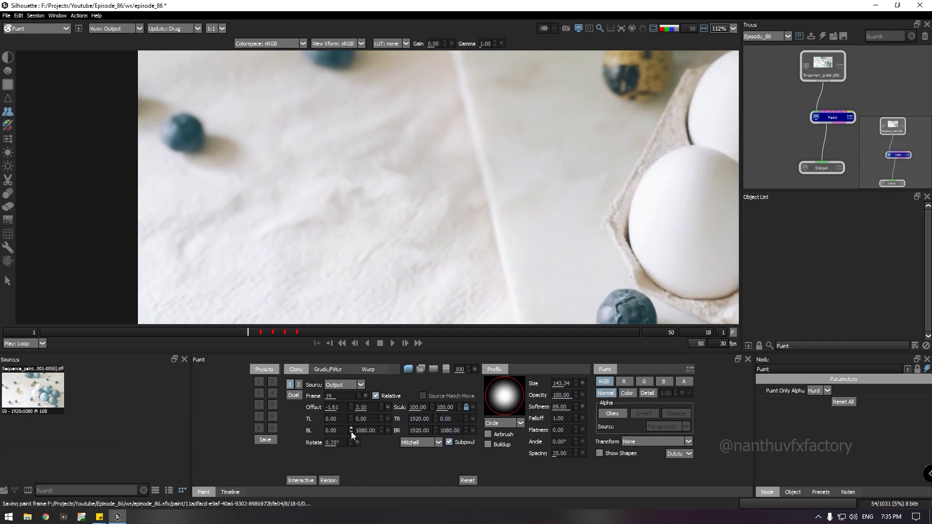
- Lower the clone rotation slightly to 0.25° and paint over the quail egg
click(375, 478)
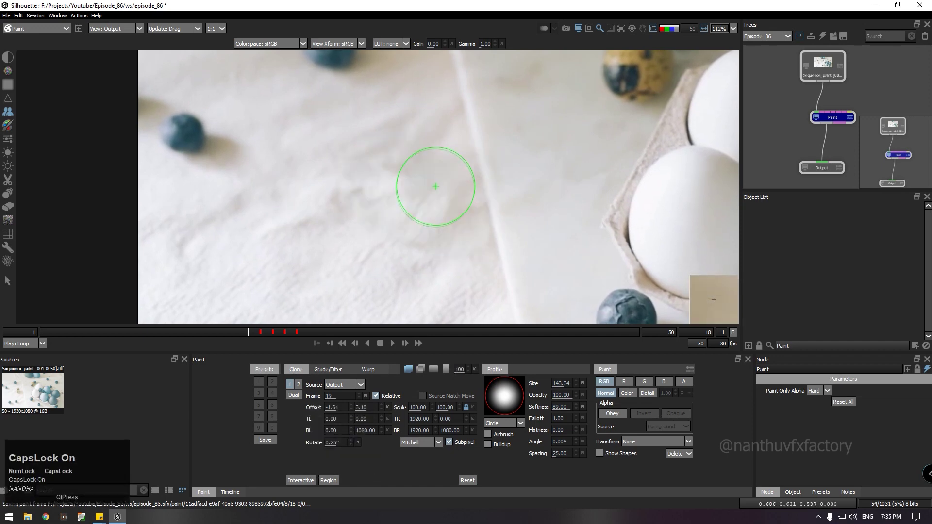
key(Down)
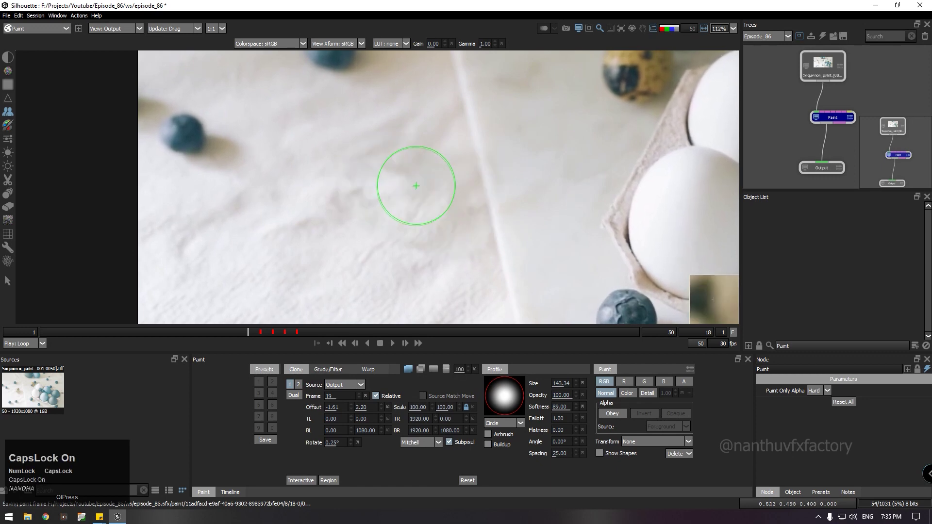
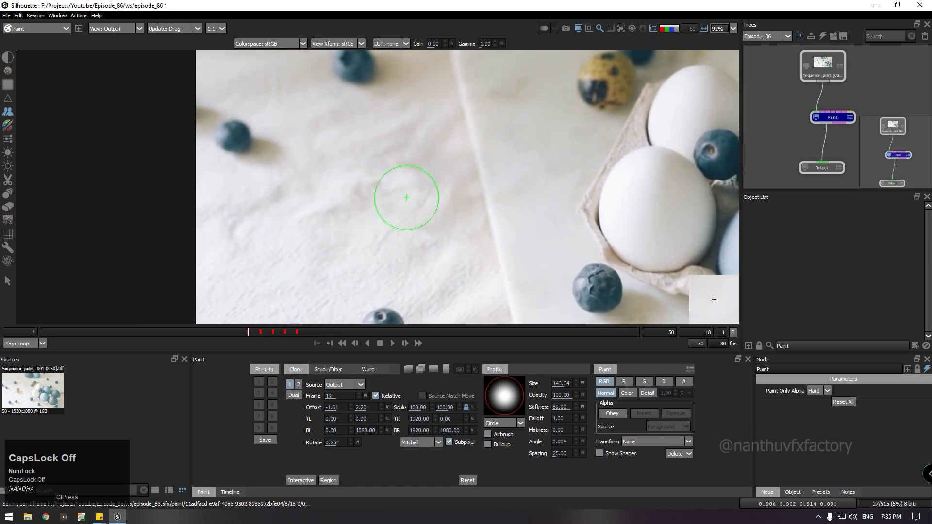
- Step to frame 17 and nudge the clone offset to roughly -0.53, 0.04 sampling frame 18
key(z)
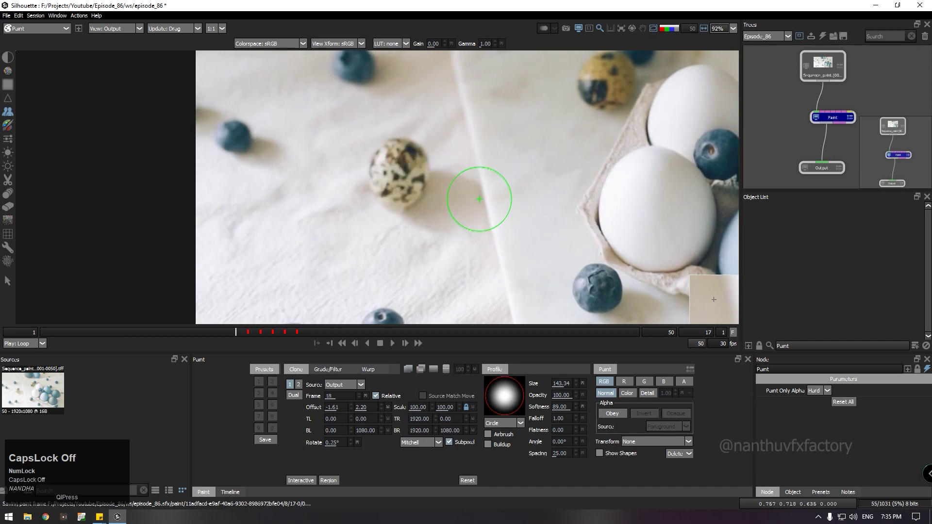
key(Left)
key(Up)
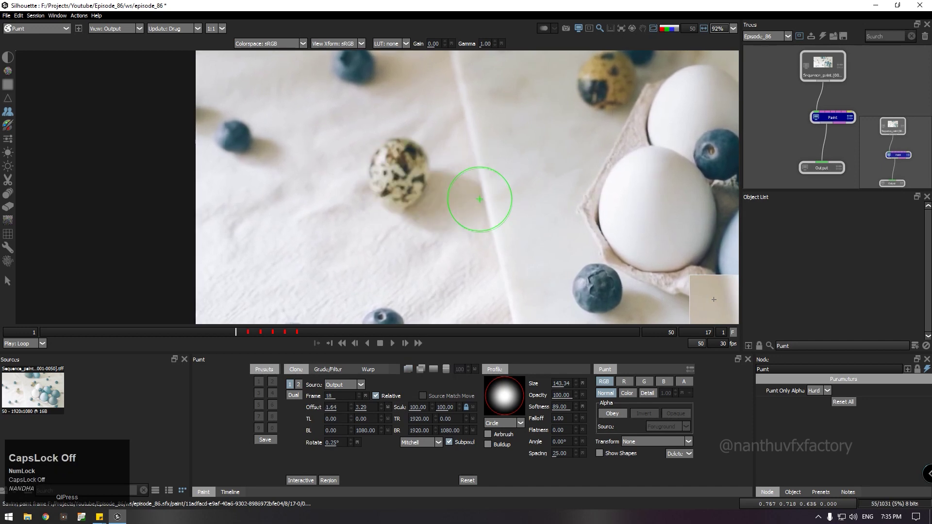
key(Up)
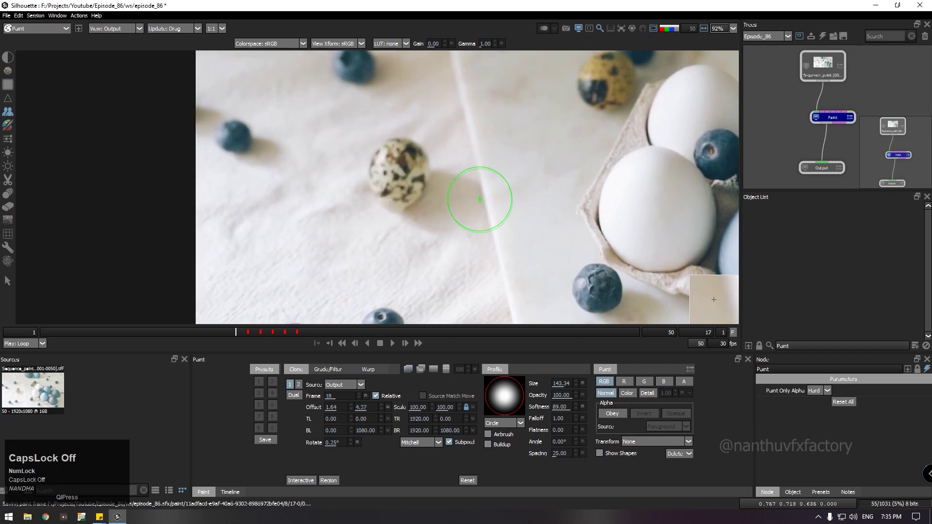
key(Down)
key(Down)
key(Right)
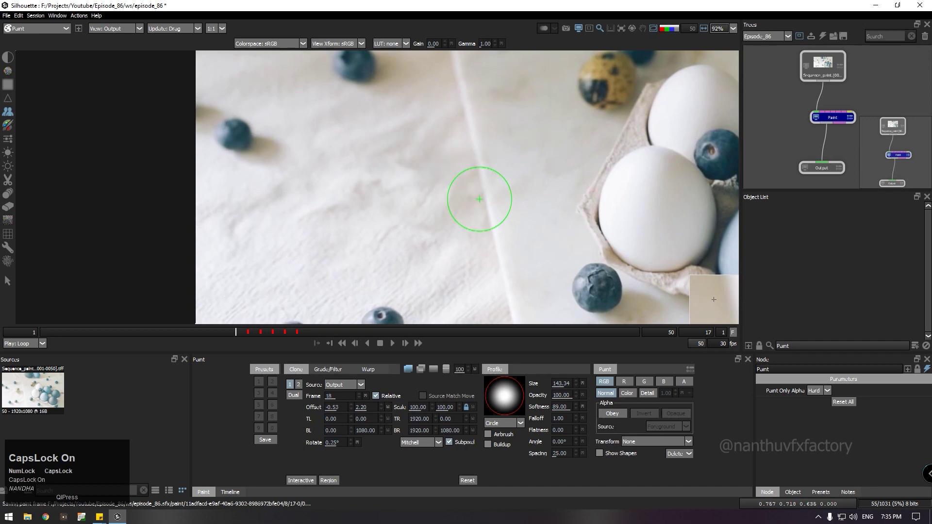
key(Down)
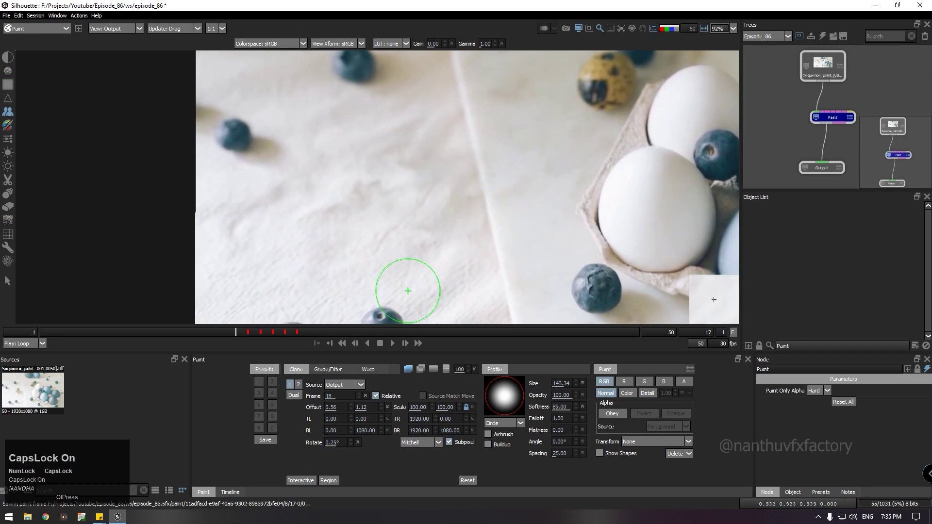
- Adjust the clone Rotate value to about 0.05° and paint cloth over the quail egg
click(343, 449)
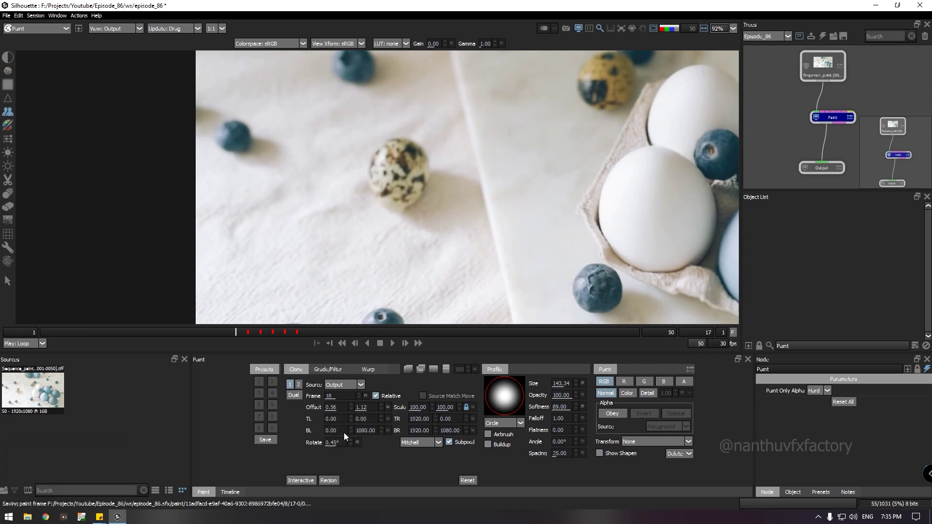
click(375, 465)
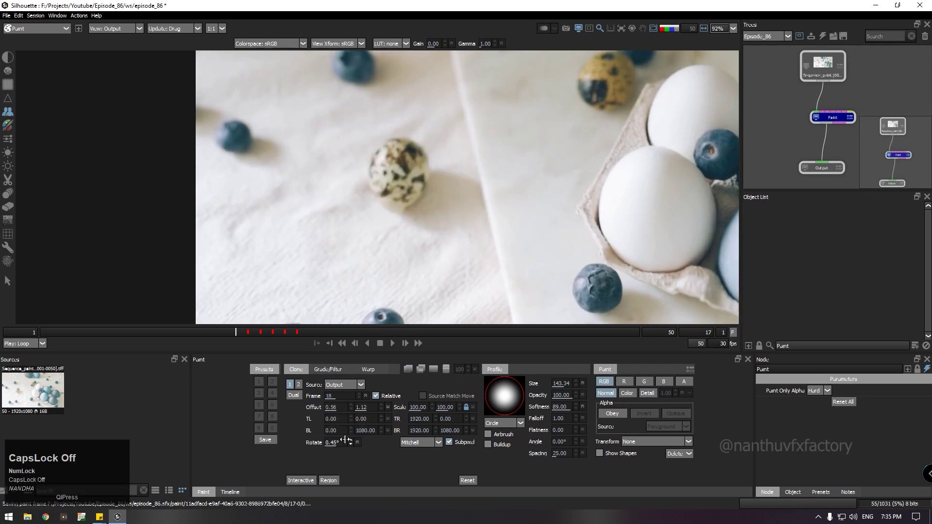
click(346, 447)
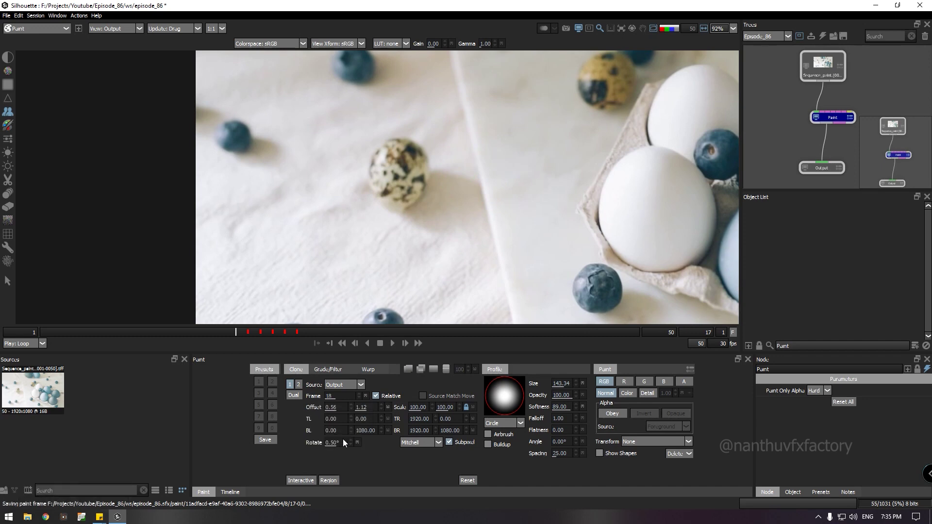
click(386, 466)
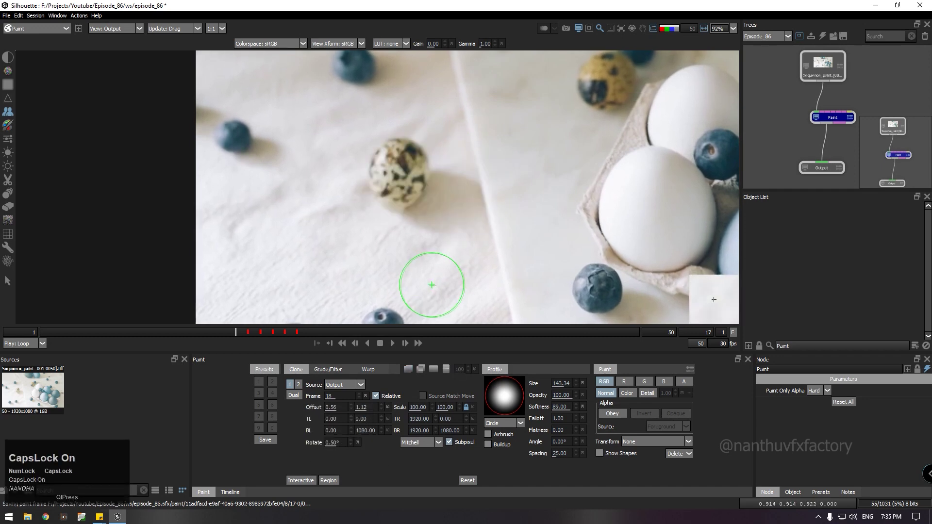
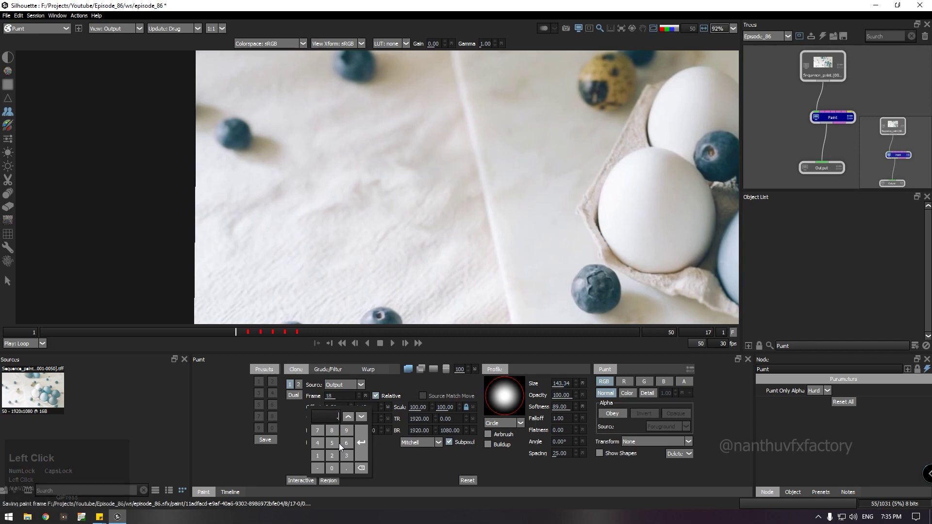
click(359, 461)
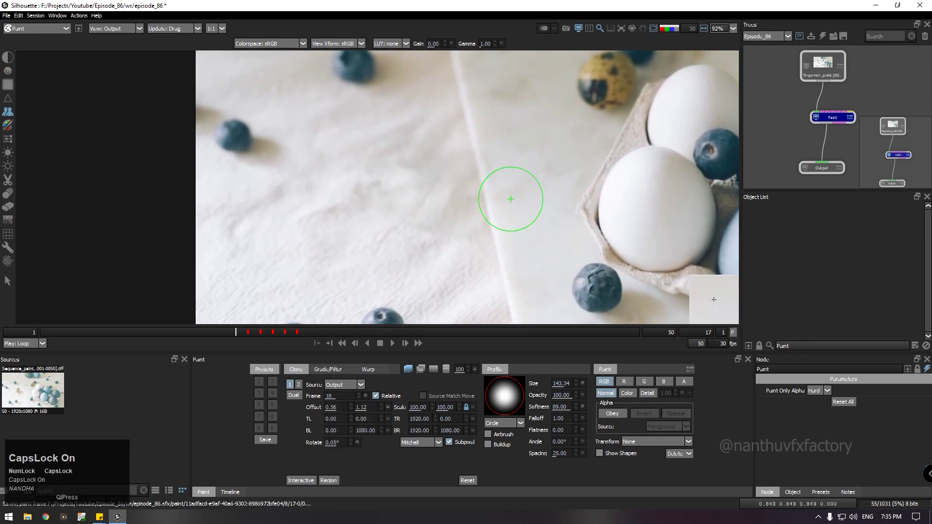
key(Up)
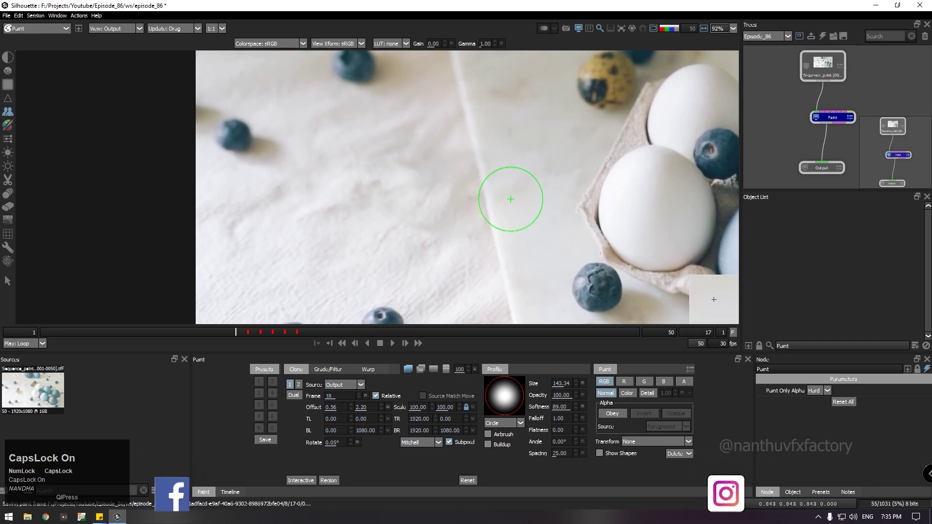
key(Down)
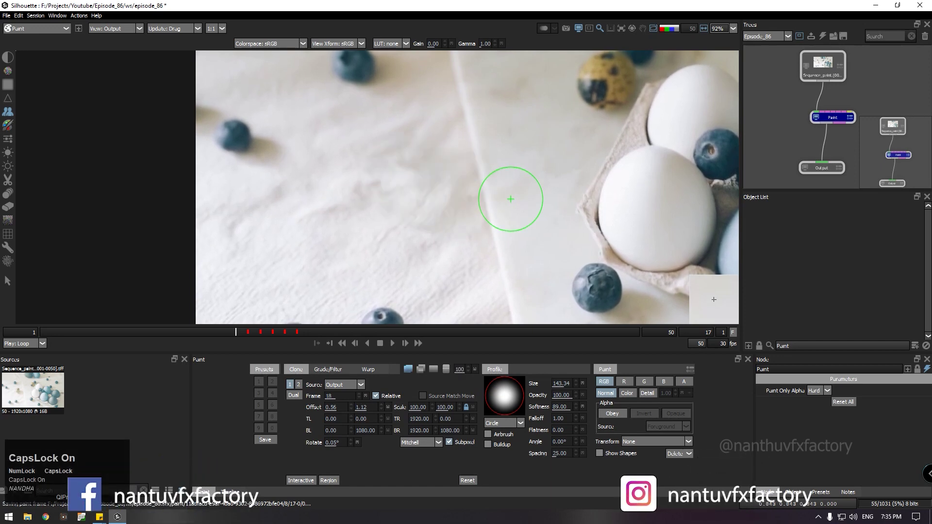
key(Down)
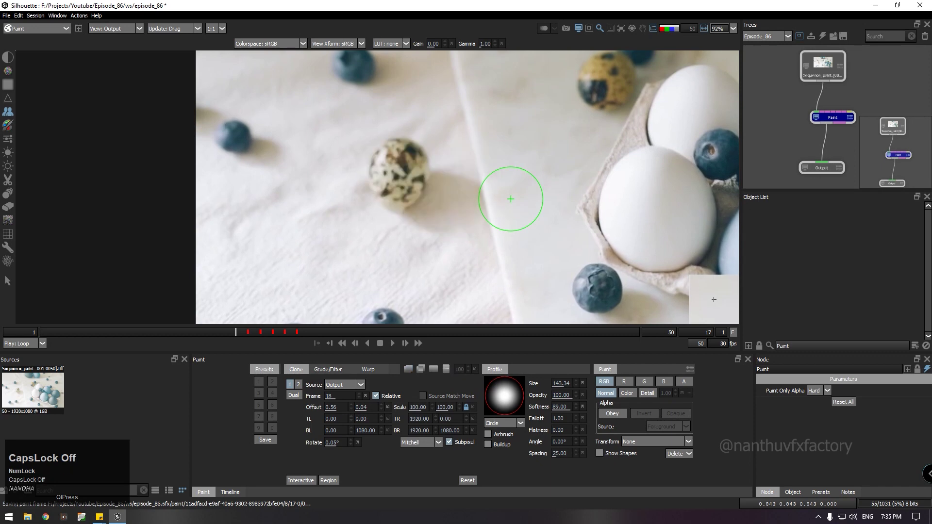
key(Right)
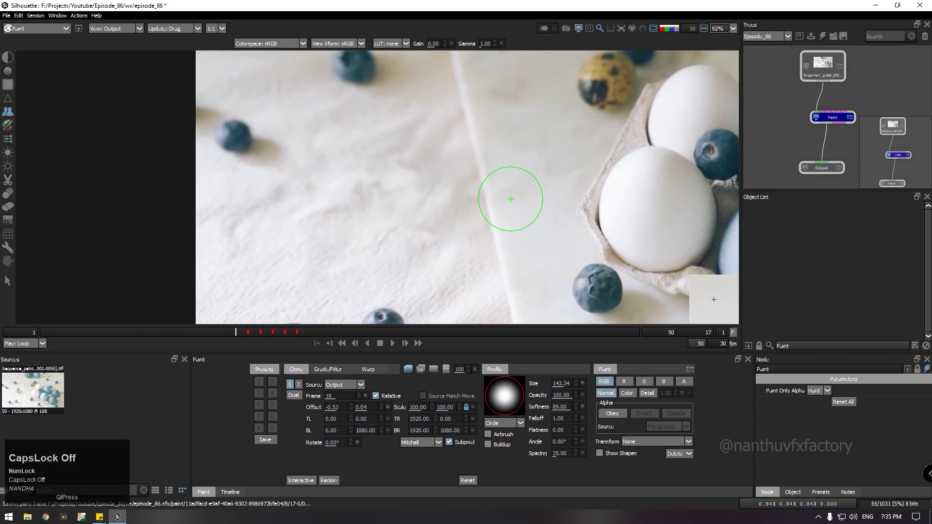
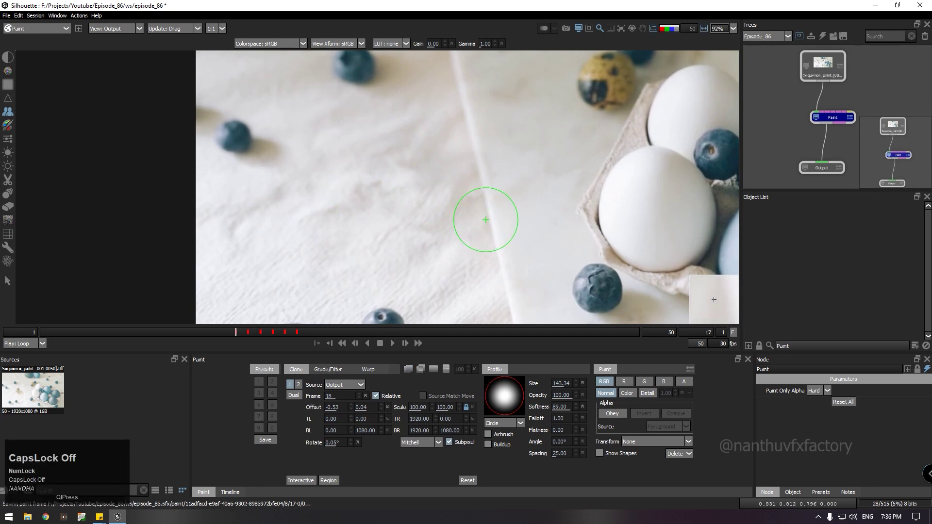
- Step back a frame, reset the offset to near -1.61, 2.29 at 0.10°, and paint out the egg
key(z)
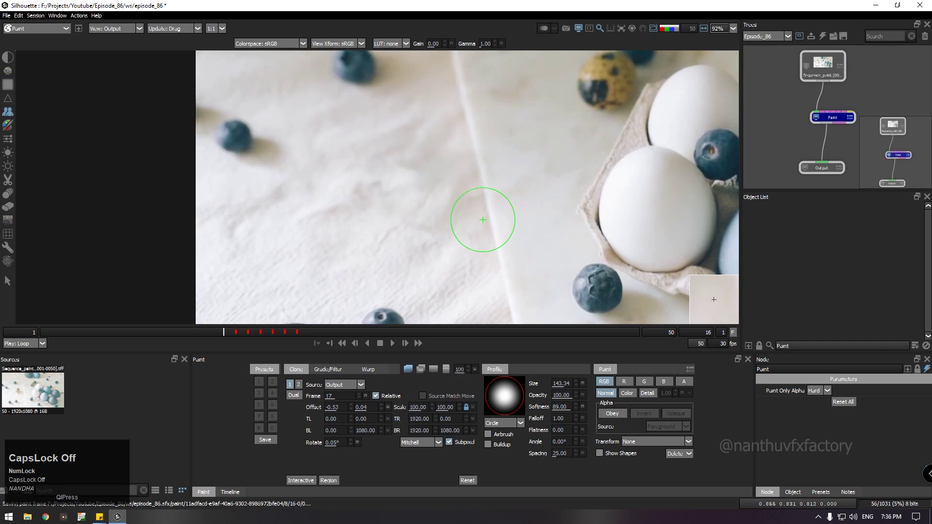
key(Right)
key(Up)
key(Right)
key(Up)
key(Right)
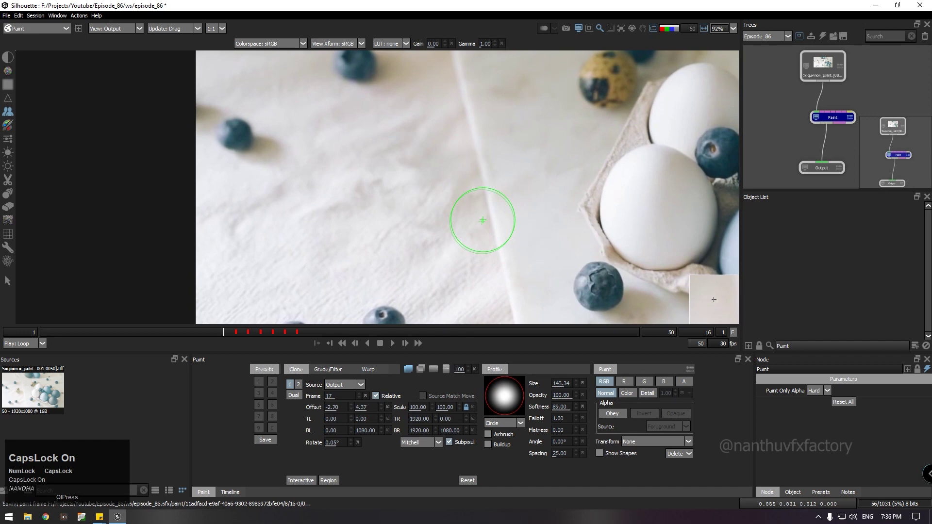
key(Left)
key(Down)
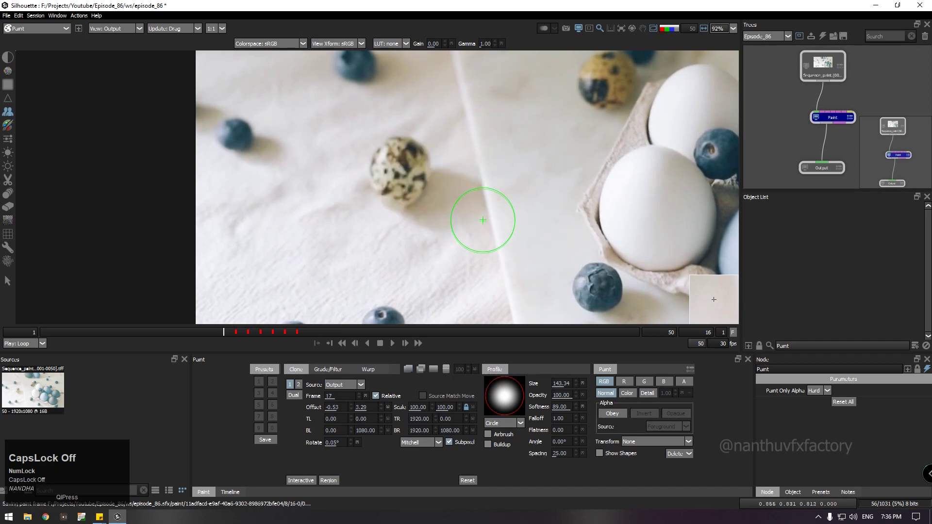
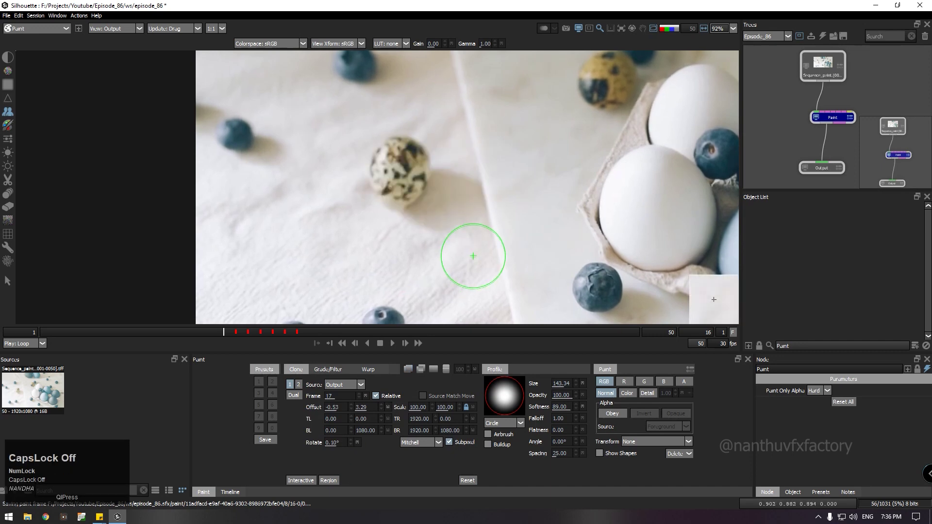
key(Right)
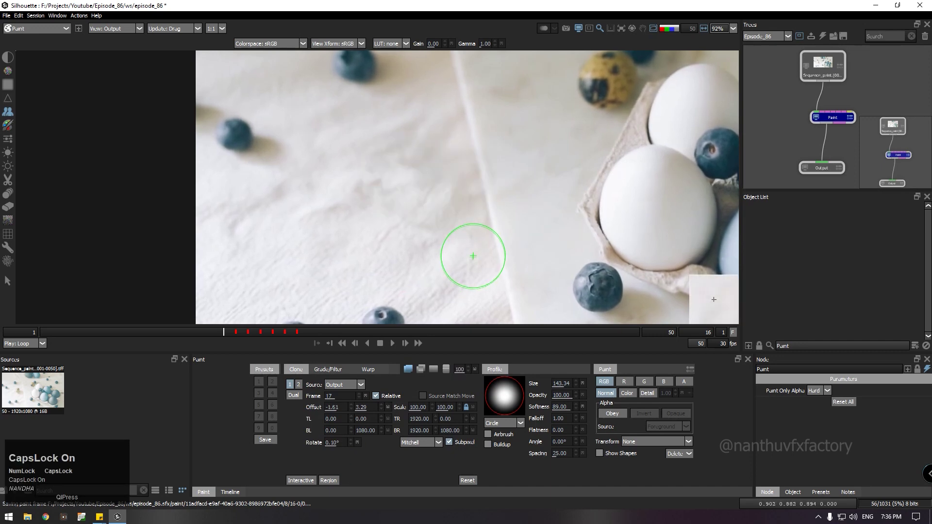
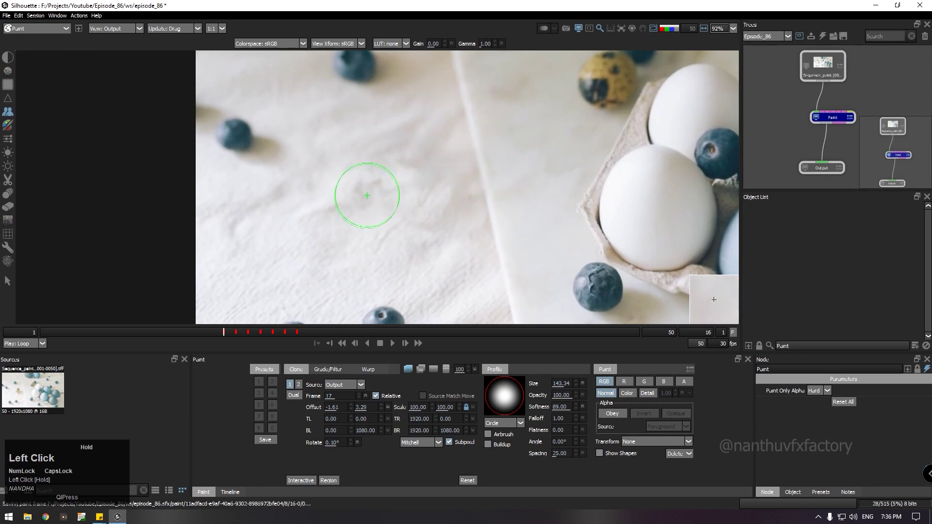
- Flick between frames 21 and 20 with z/x to check the cloned cloth patch holds up
scroll(down, 3)
text(xxxxxxzzzzz)
text(XXXXZxx)
text(zzzxx)
text(z)
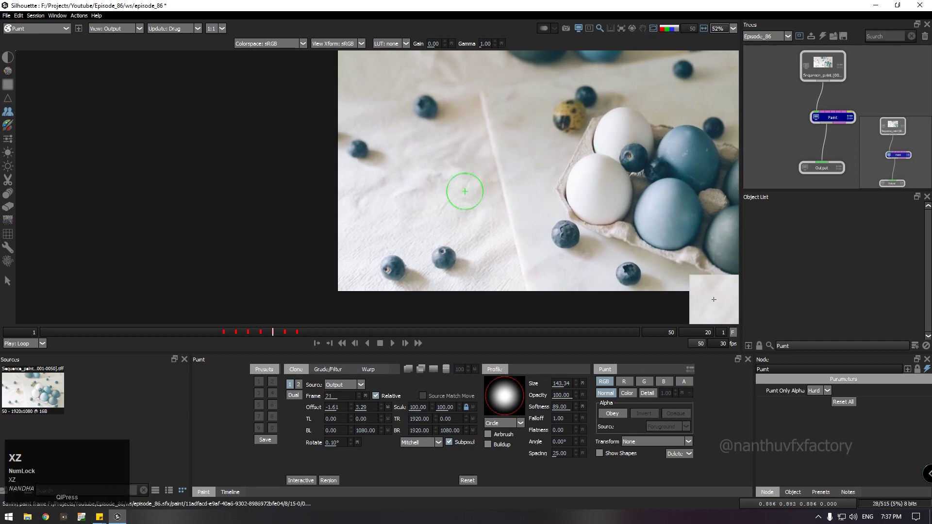
scroll(up, 3)
- Settle on frame 20 and nudge the clone vertical offset to about 2.07, sampling frame 21
text(xx)
key(z)
key(z)
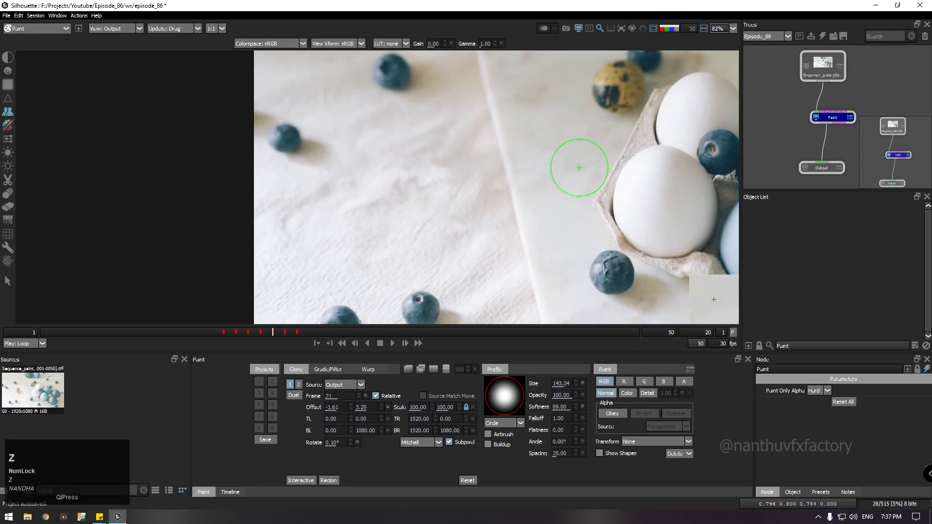
text(xz)
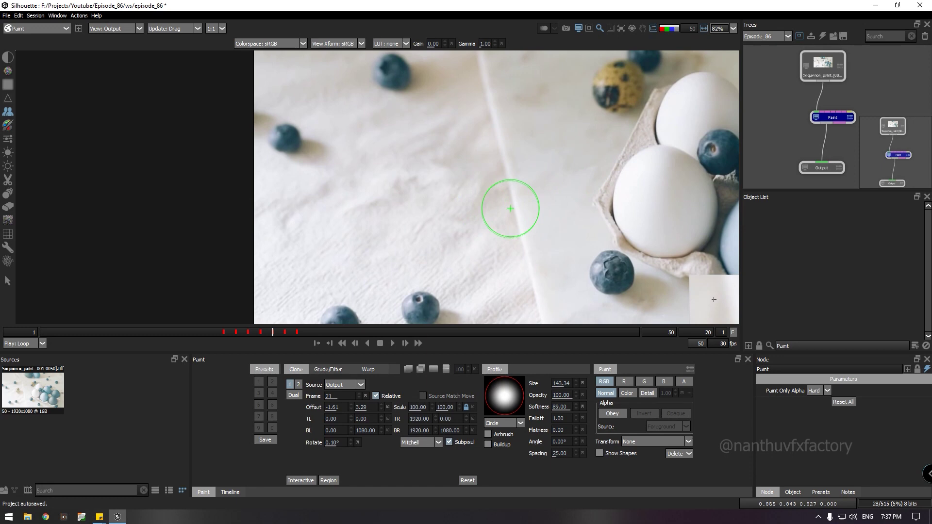
text(x)
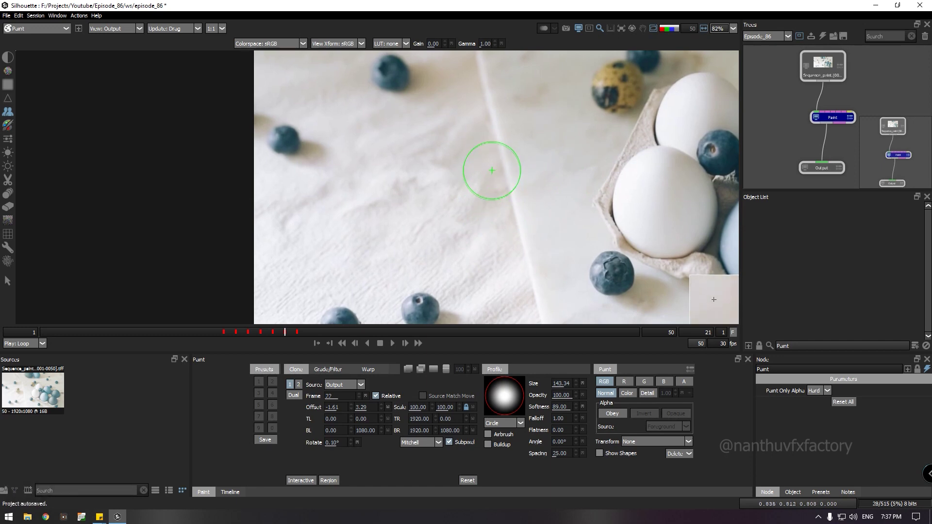
key(z)
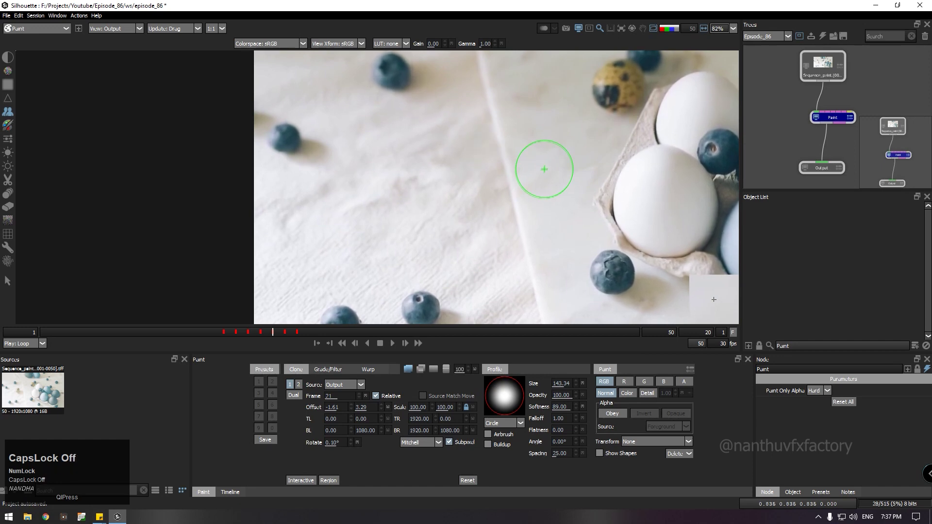
key(Down)
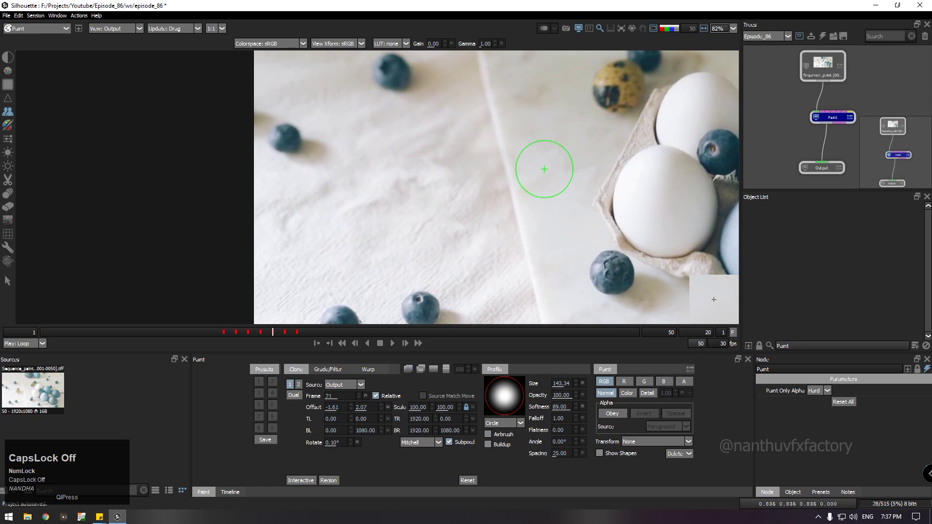
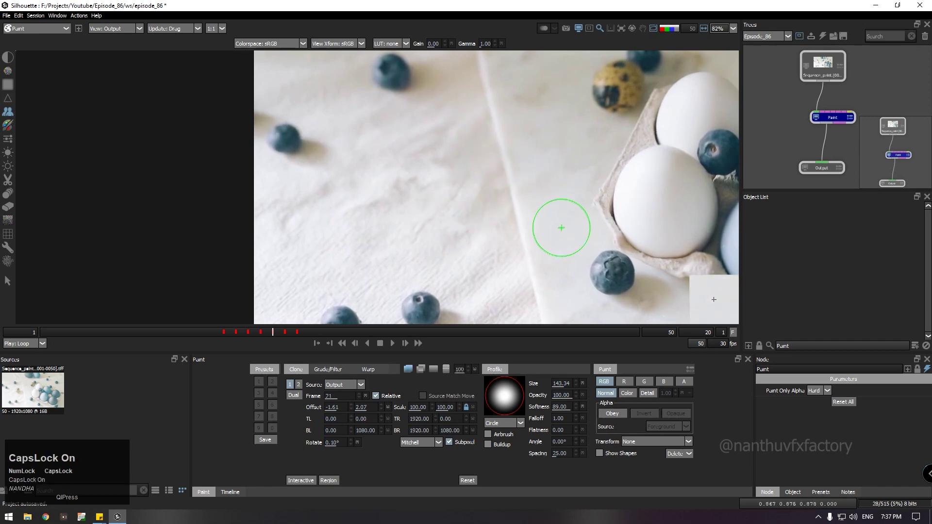
- Paint out the quail egg on frame 19 with the Clone brush after nudging the offset
key(z)
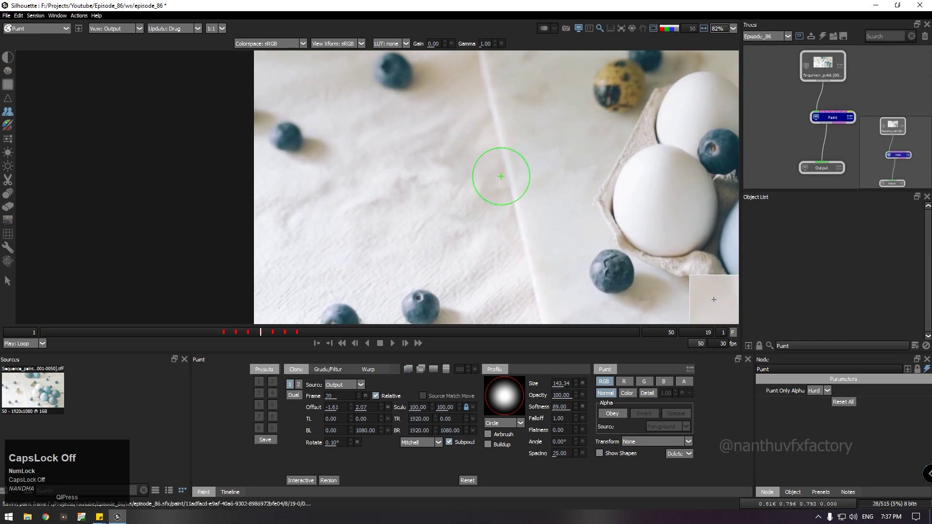
key(Down)
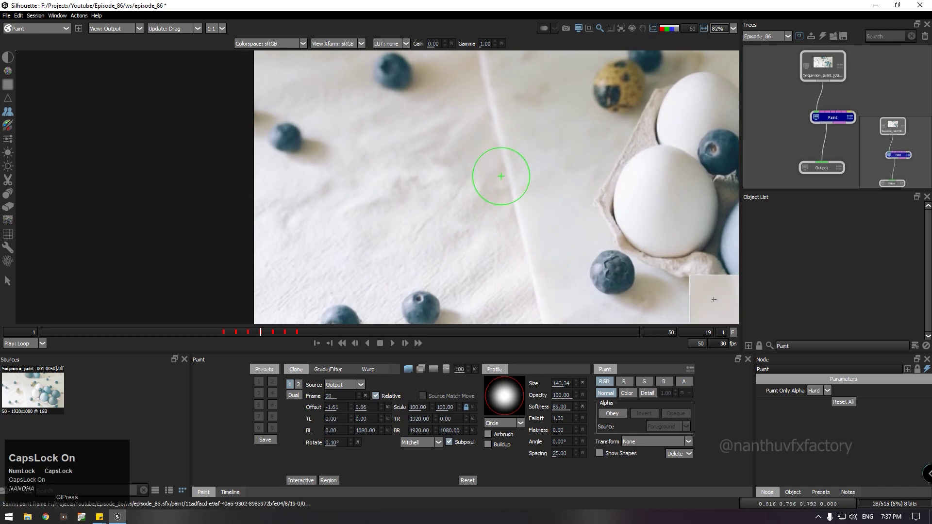
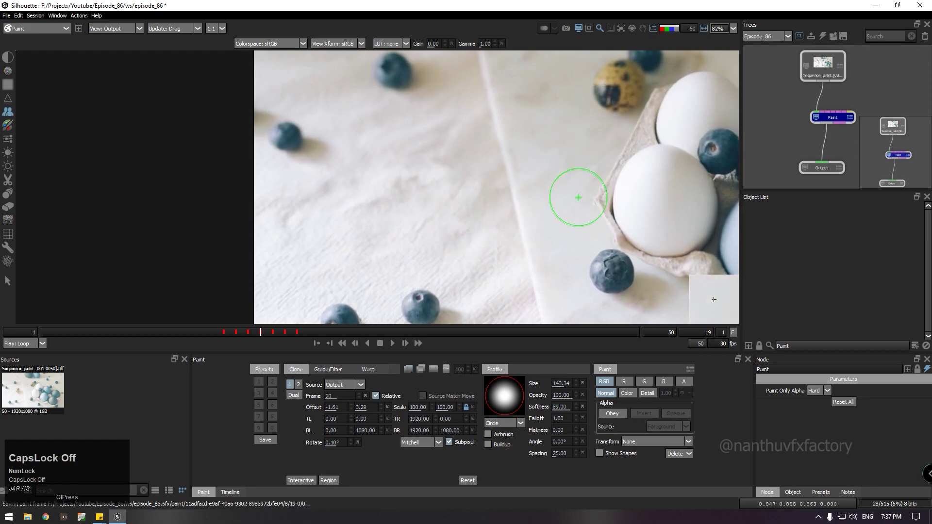
- Paint out the egg on frame 18, cloning from frame 19 with offset near -0.40, -0.36
key(Left)
key(z)
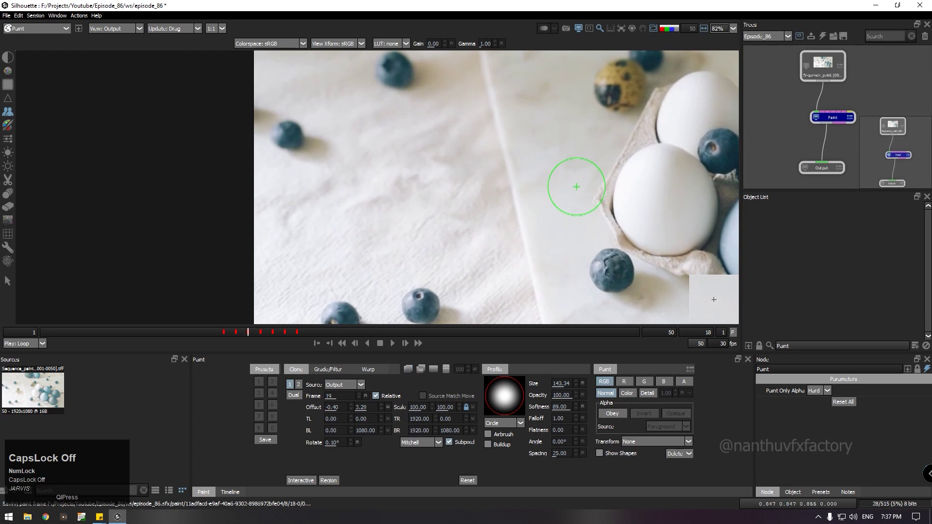
key(Down)
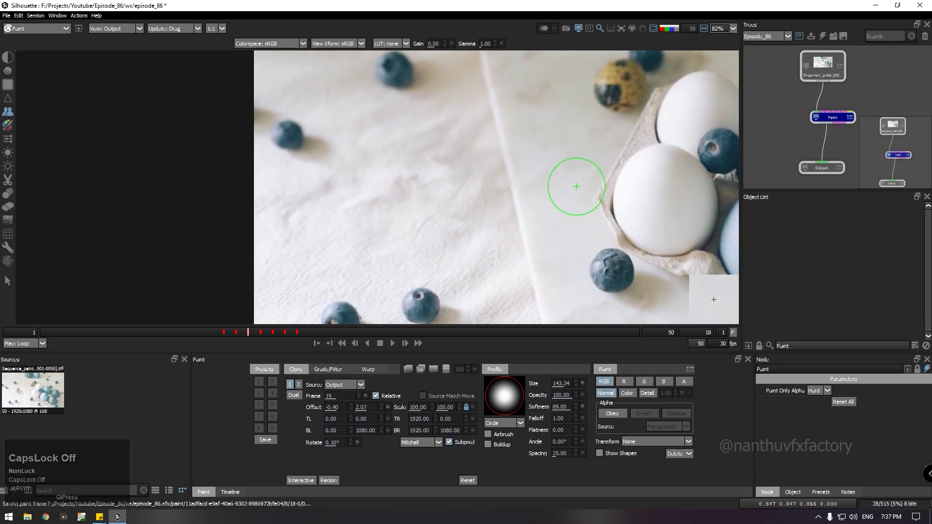
key(Down)
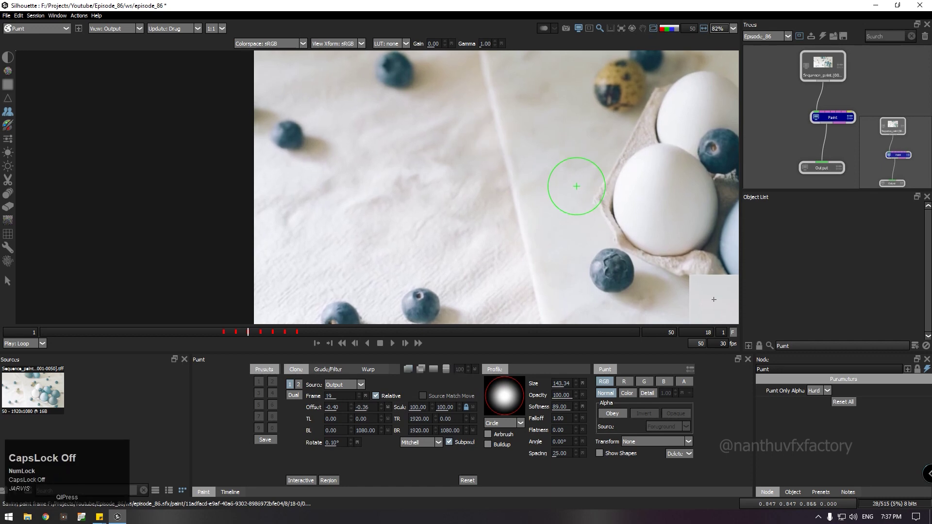
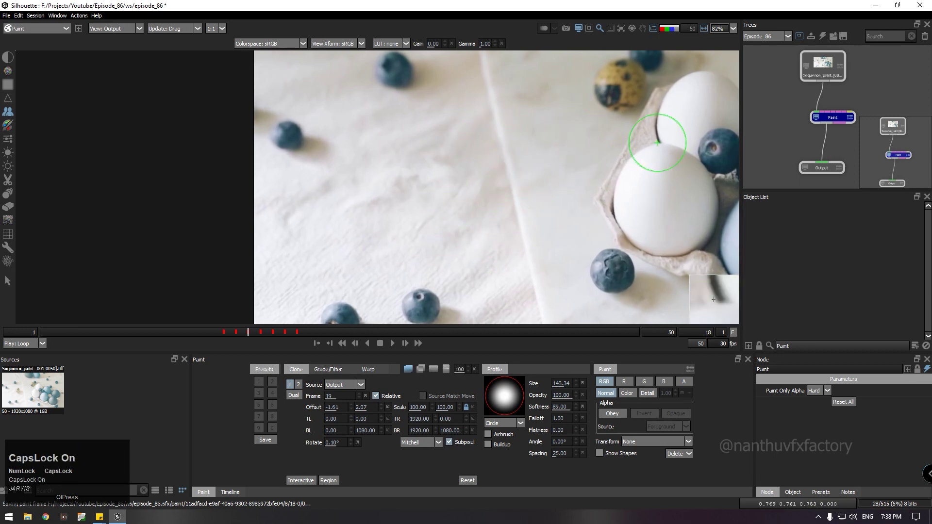
- Clone-paint the egg out on frame 17 after adjusting the source offset
key(z)
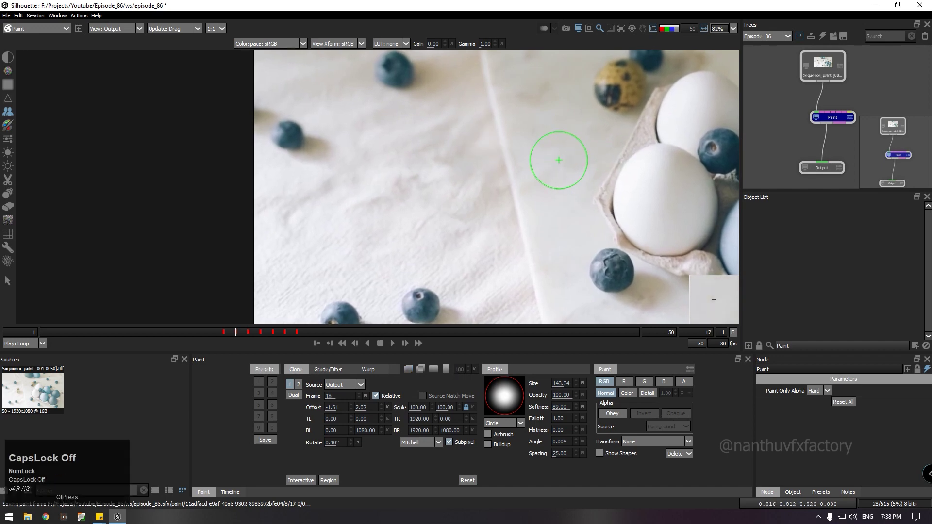
key(Up)
key(Down)
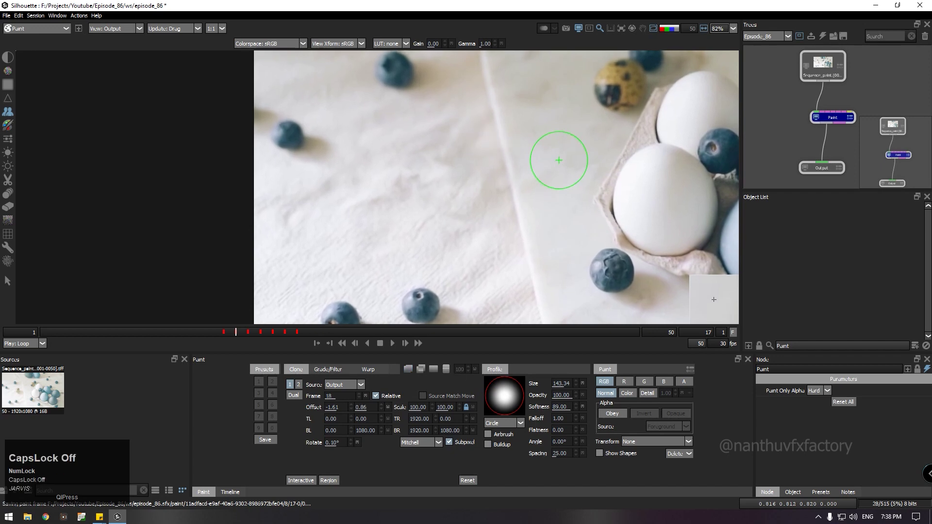
key(Left)
key(Down)
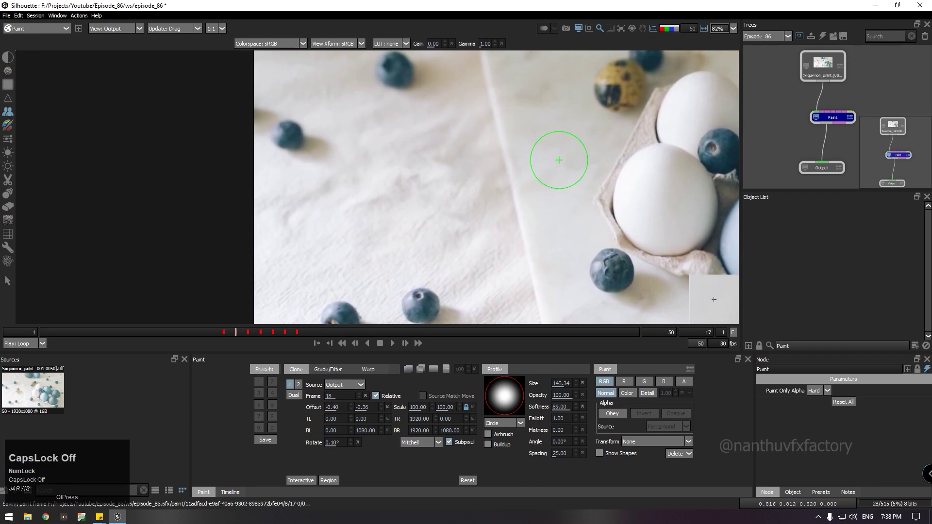
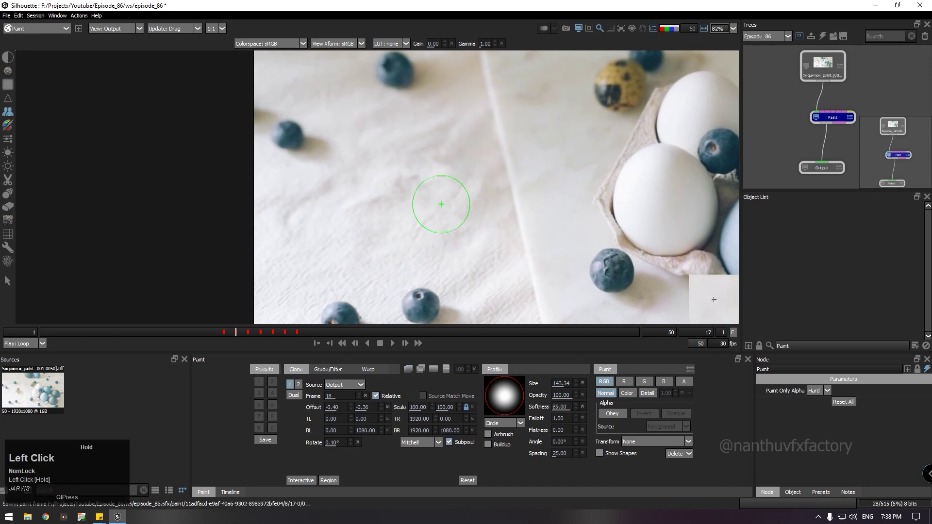
- Clone-paint frame 16 and step back to frame 15 with offset near -0.23, 2.29
key(z)
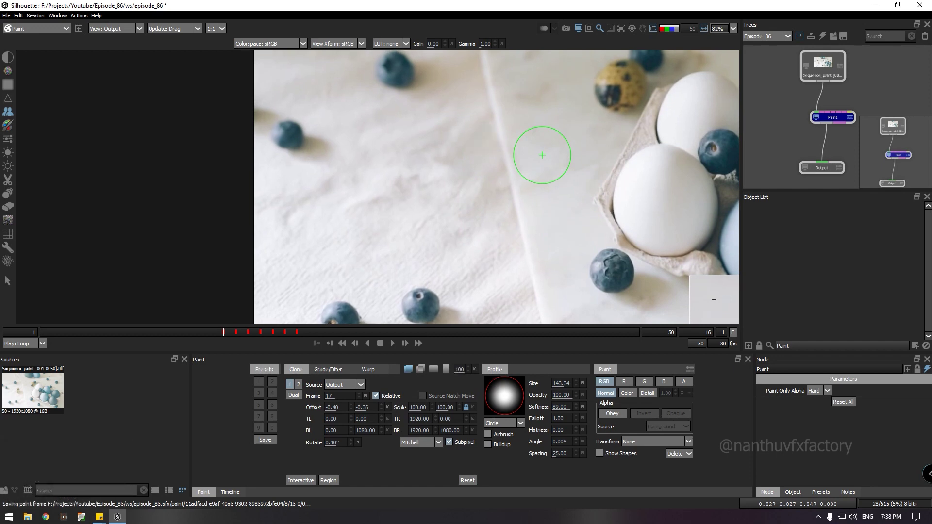
key(Up)
key(Right)
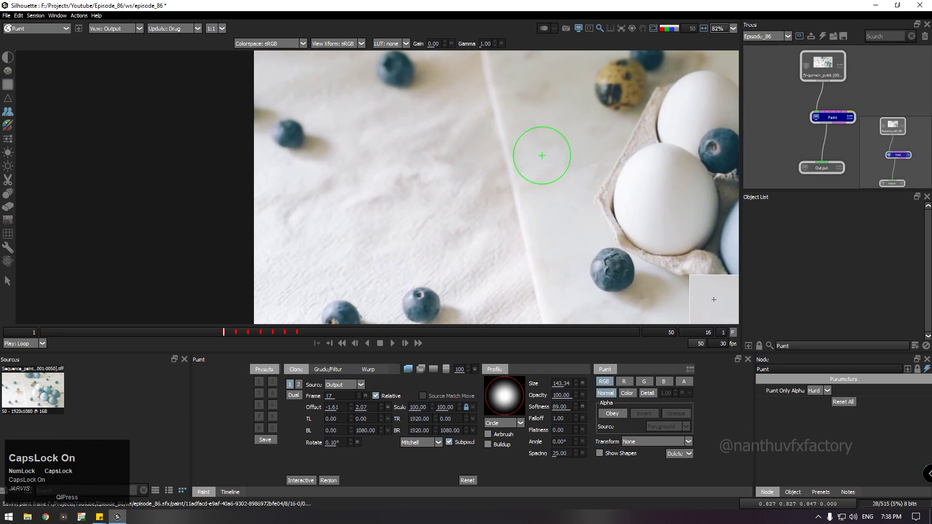
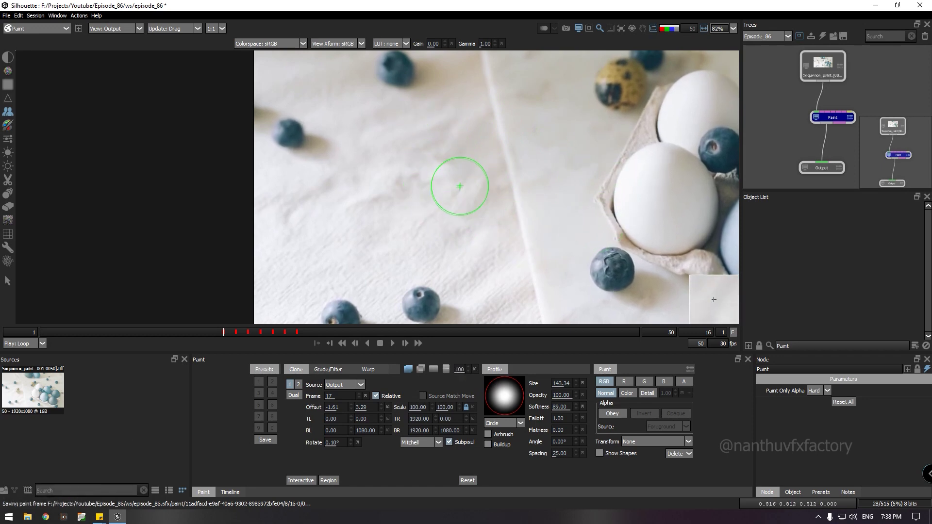
key(z)
- Fit the viewer and set the playback range to frames 15 through 22
scroll(up, 3)
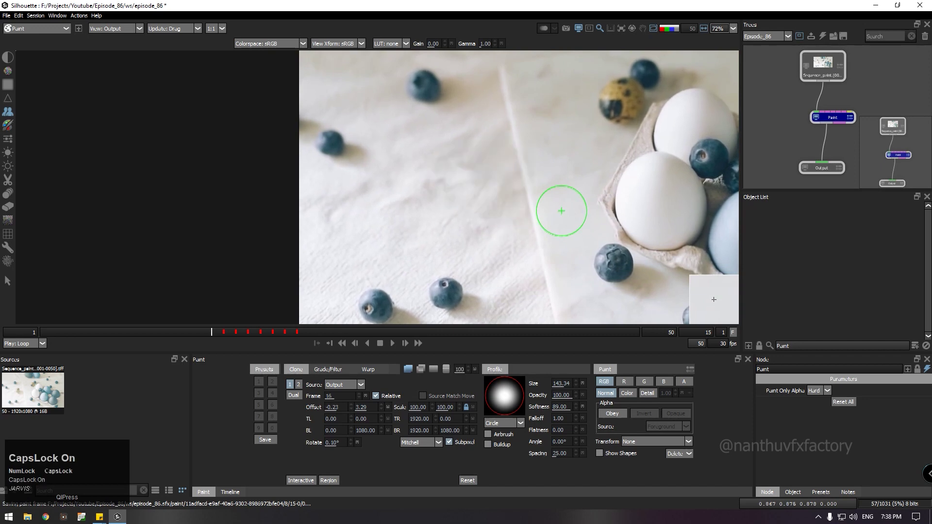
key(Down)
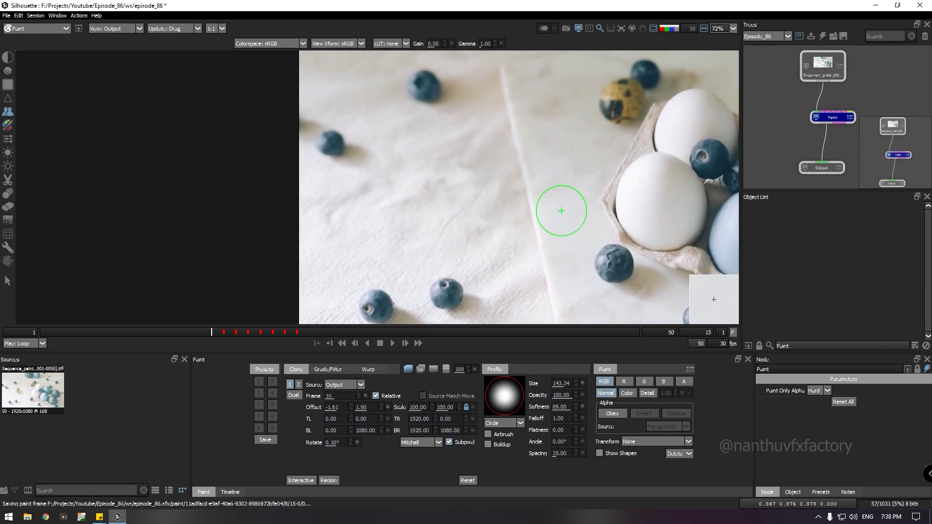
key(Left)
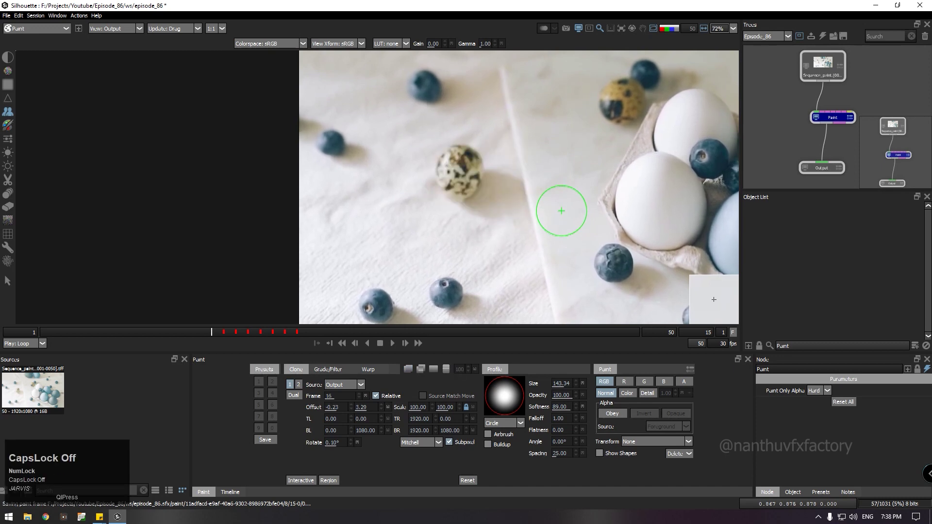
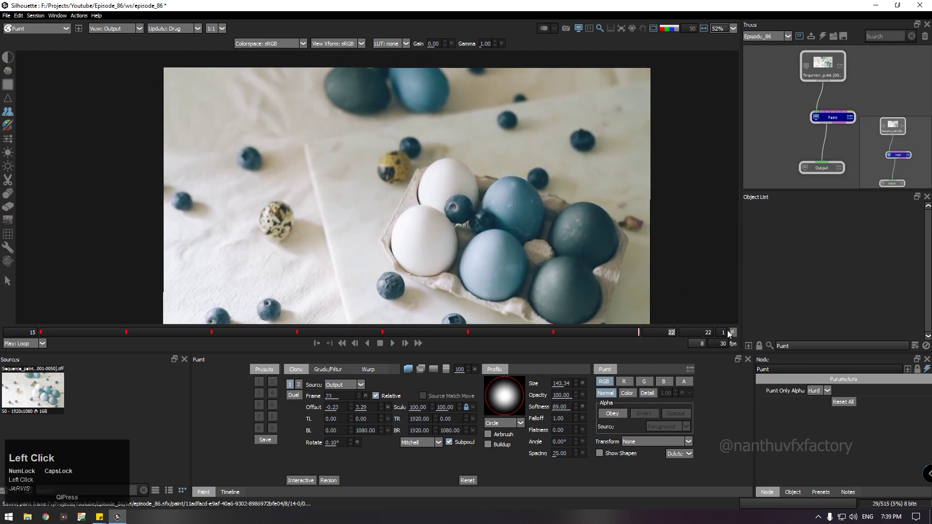
- Shorten the out point to frame 21 and loop playback of the painted shot
click(393, 350)
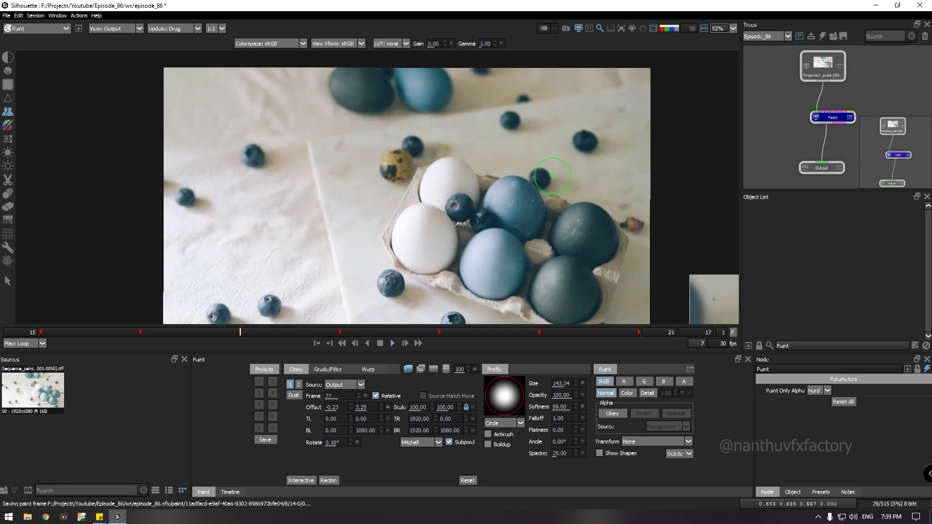